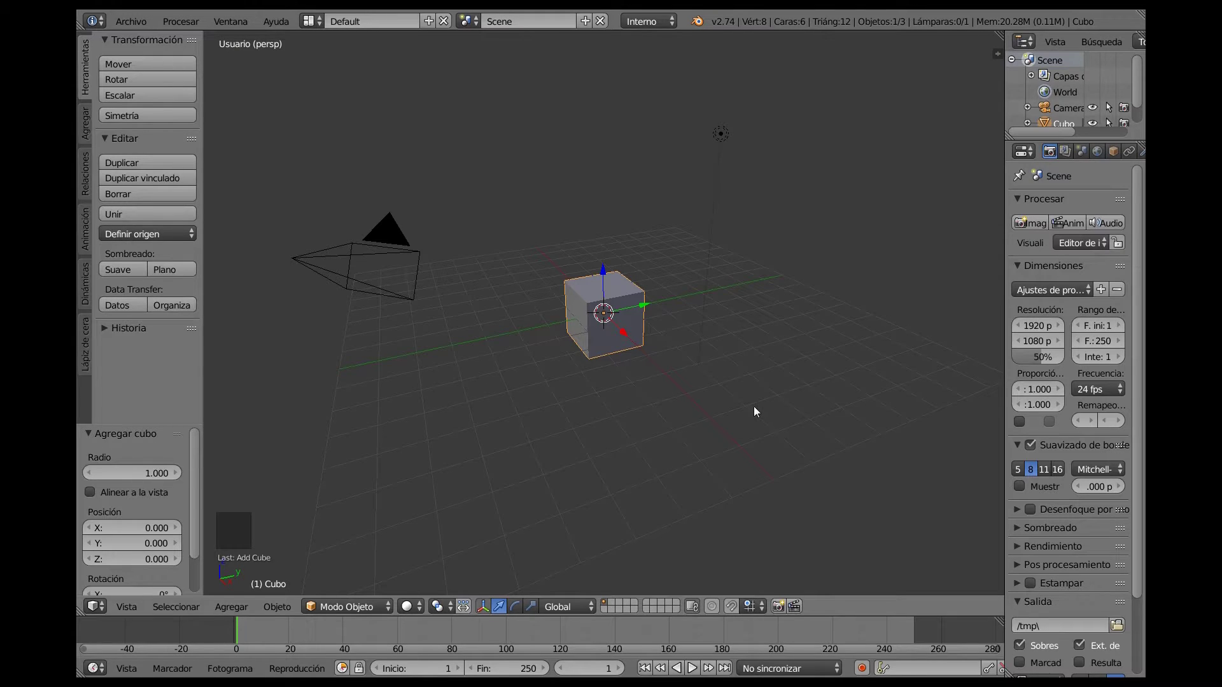
Delete the default cube, leaving only the camera and lamp.
{"action": "key", "text": "Delete"}
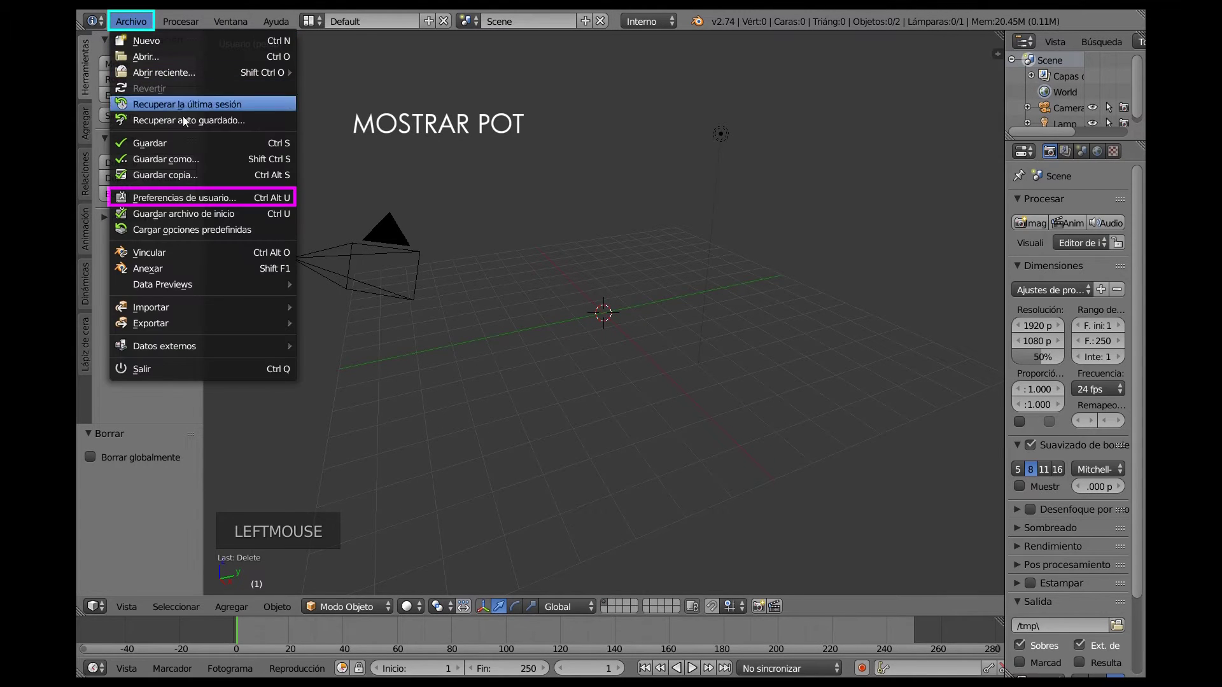
Apply the Science Lab theme preset to the interface.
{"action": "left_click", "coordinate": [228, 203]}
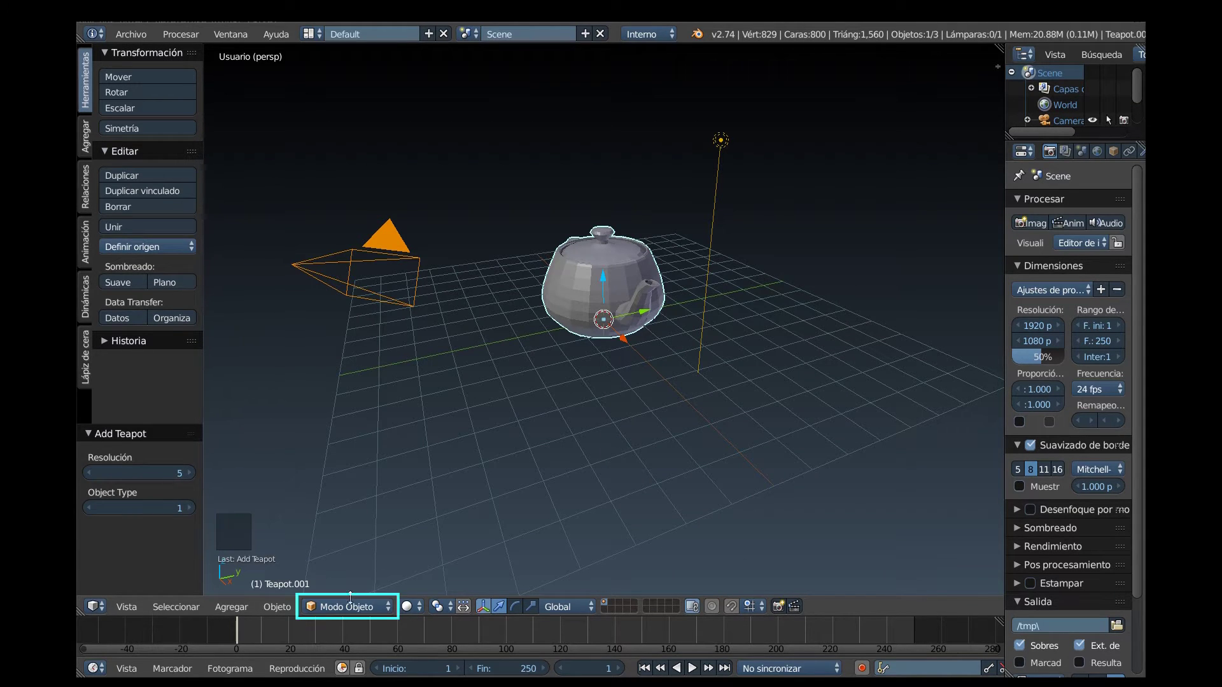
Subdivide the whole teapot mesh to 3,225 vertices and give it smooth shading.
{"action": "left_click", "coordinate": [348, 608]}
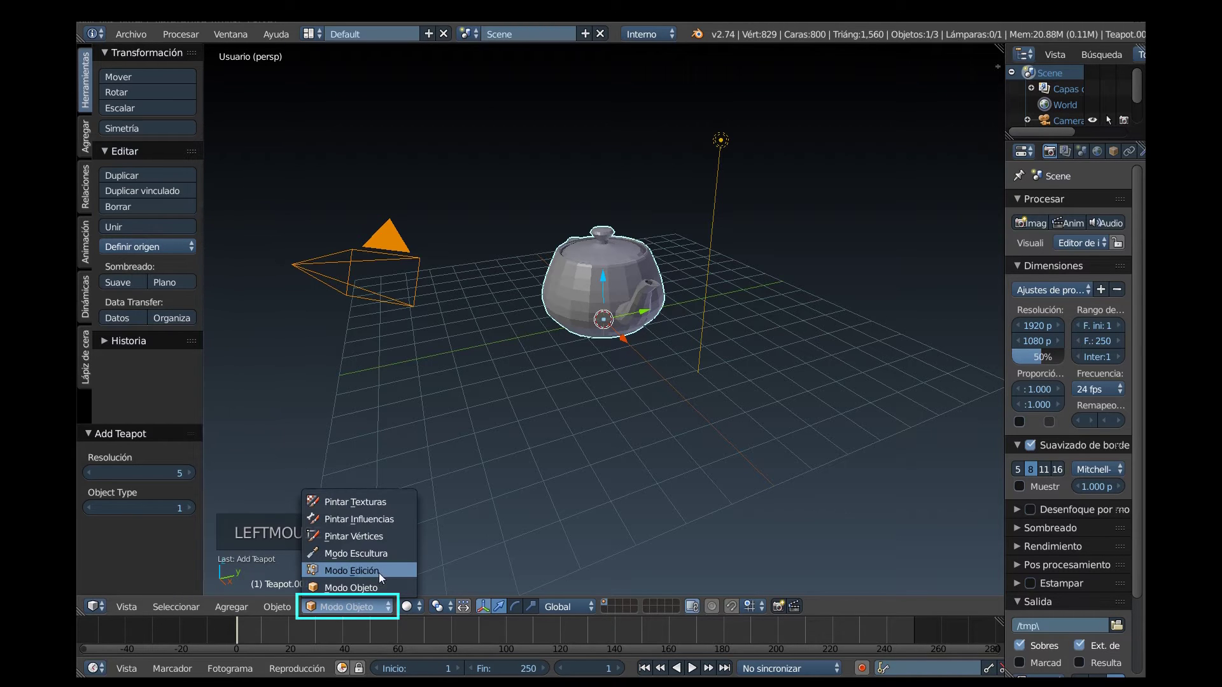
{"action": "left_click", "coordinate": [400, 577]}
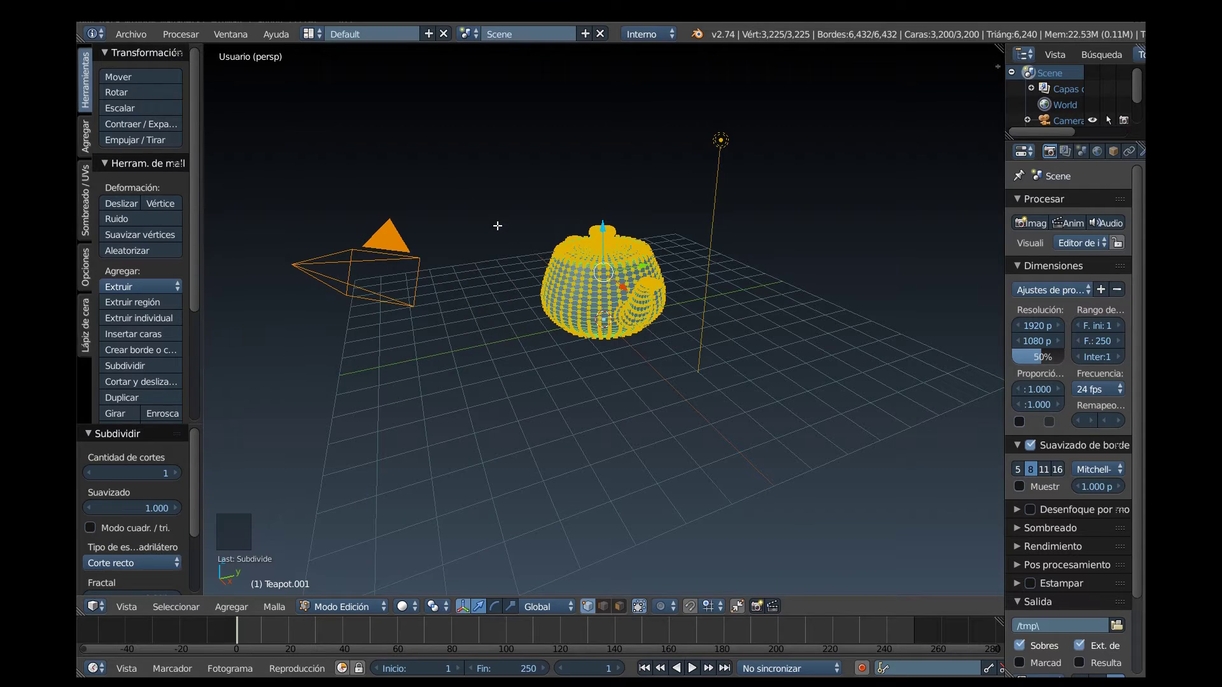
{"action": "left_click", "coordinate": [351, 617]}
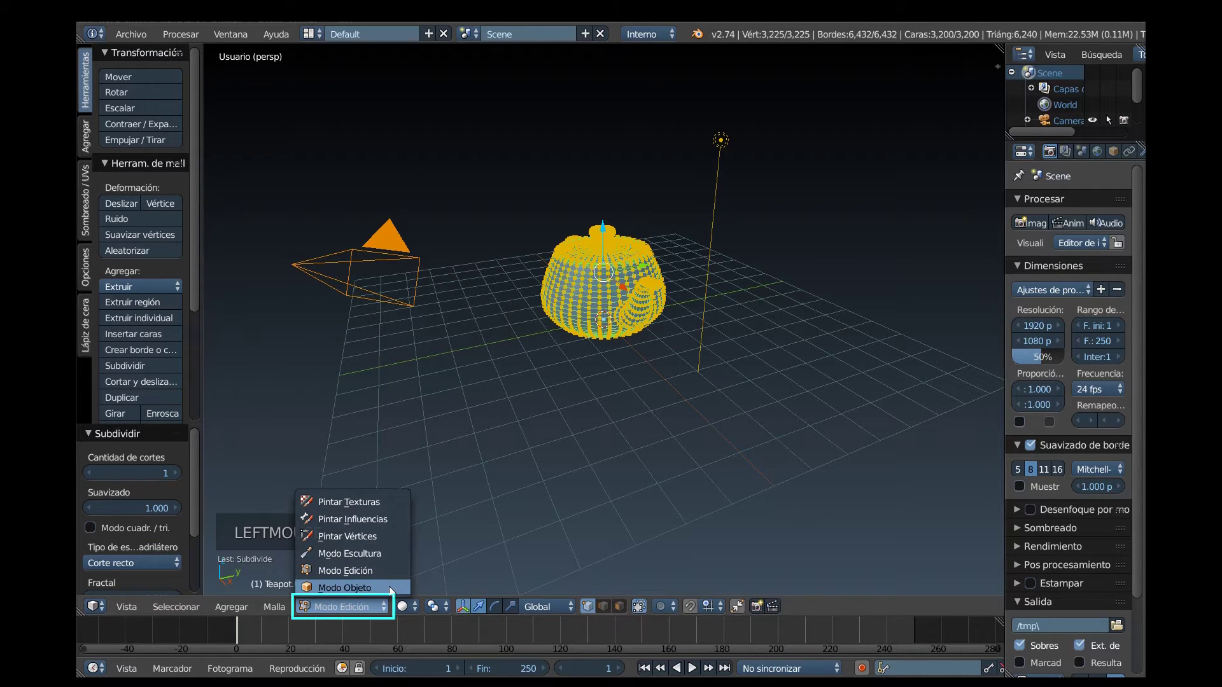
{"action": "left_click", "coordinate": [391, 594]}
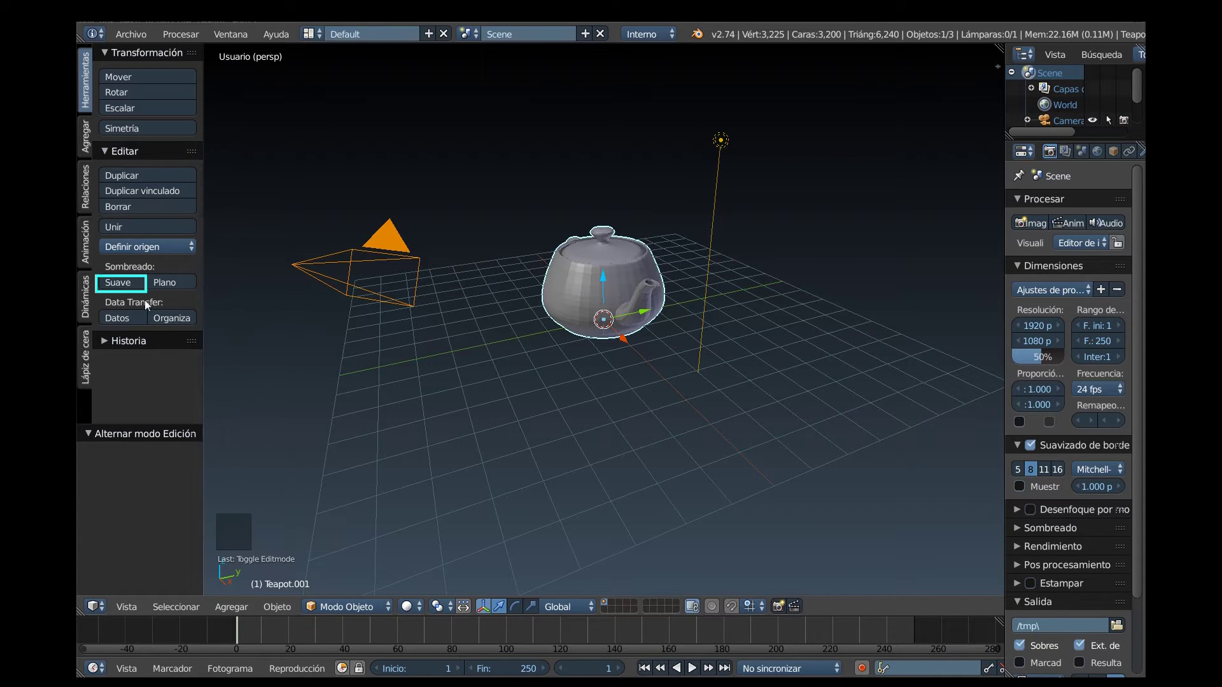
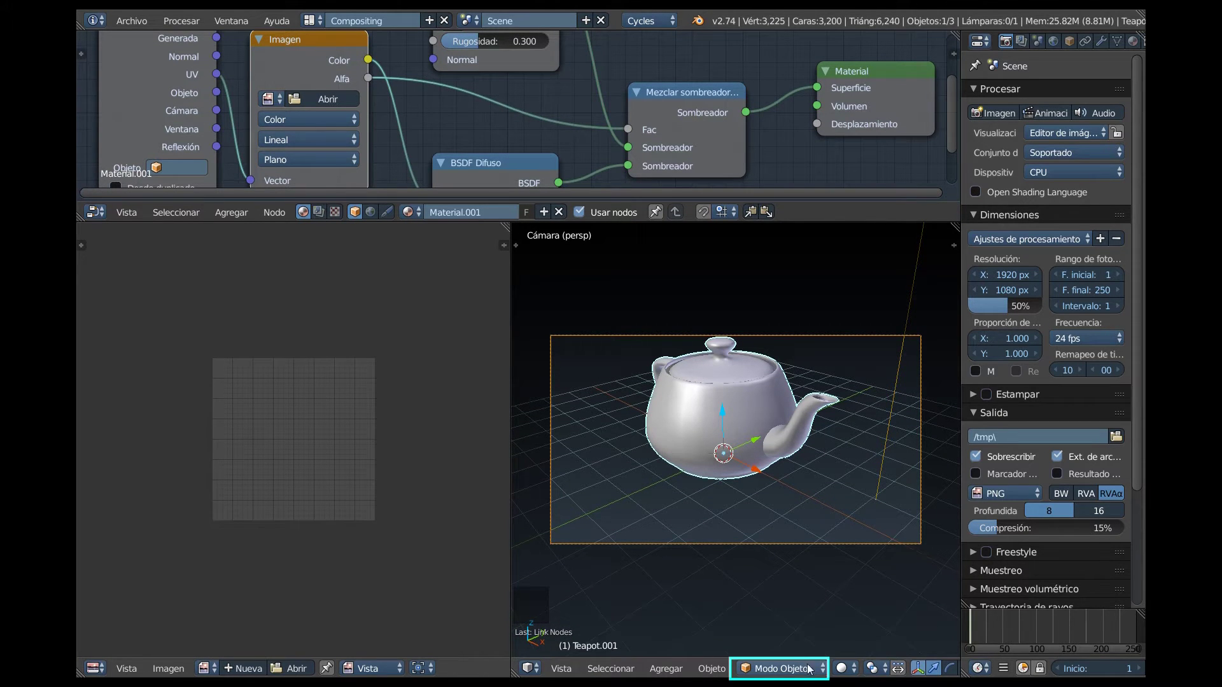
Enter mesh editing on the teapot and frame it in front orthographic view.
{"action": "left_click", "coordinate": [818, 676]}
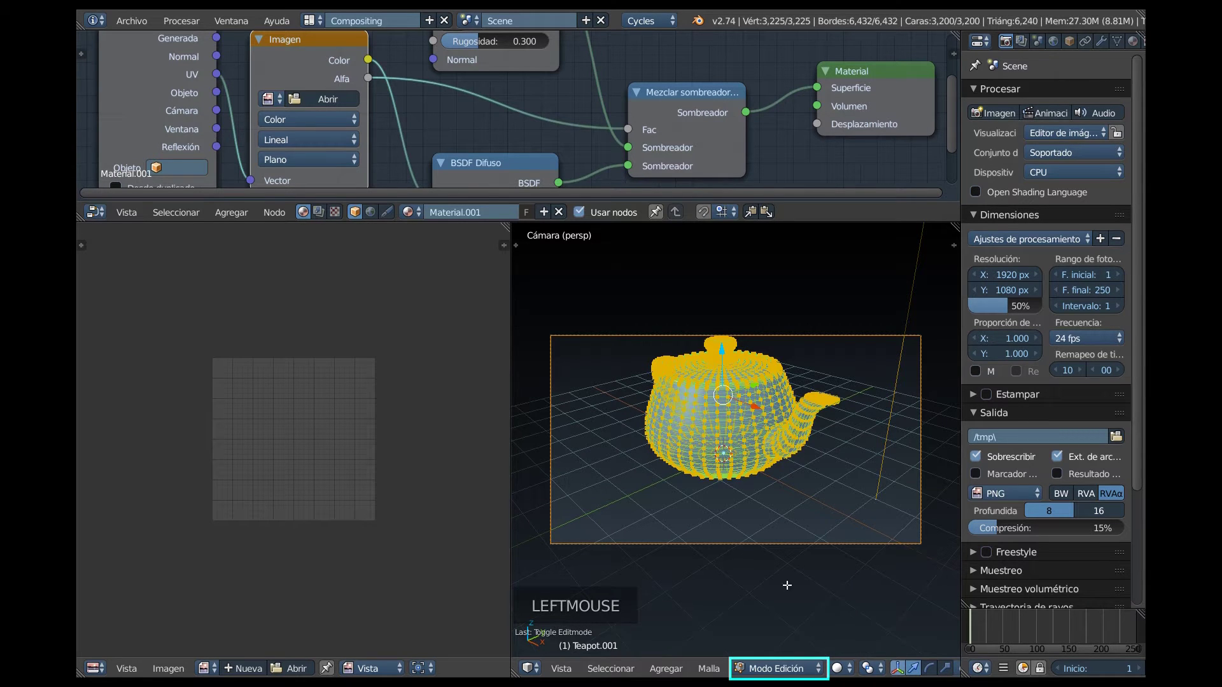
{"action": "key", "text": "KP_1"}
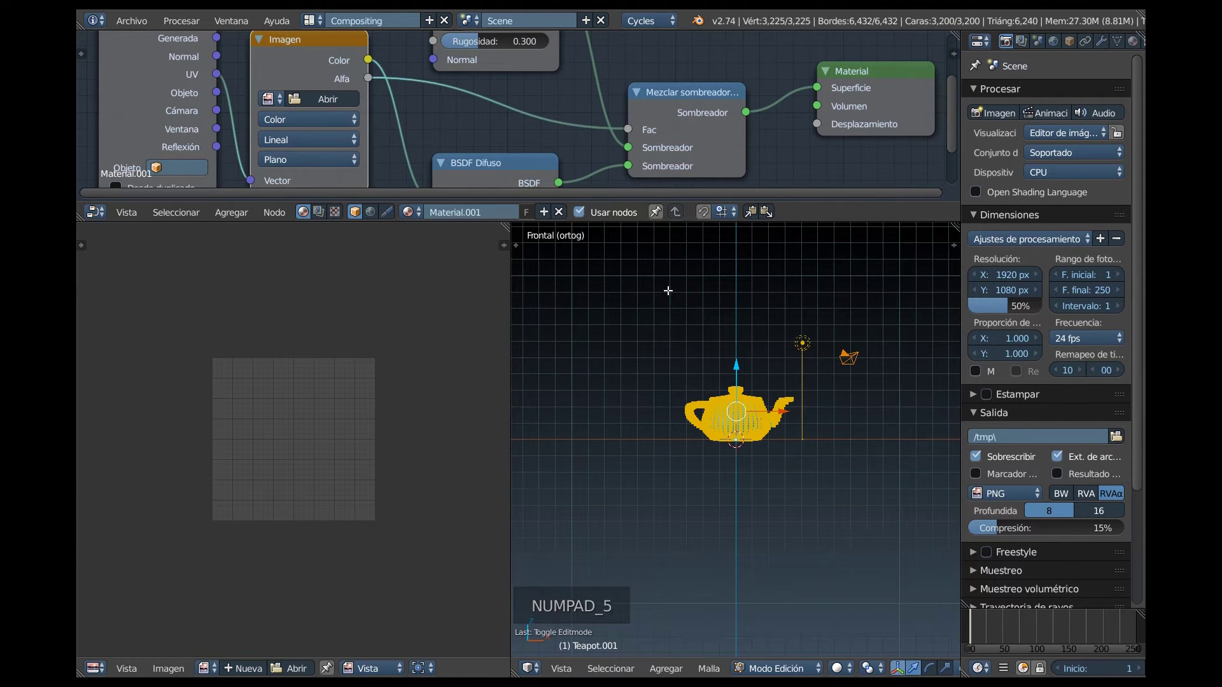
{"action": "scroll", "scroll_direction": "up", "scroll_amount": 3}
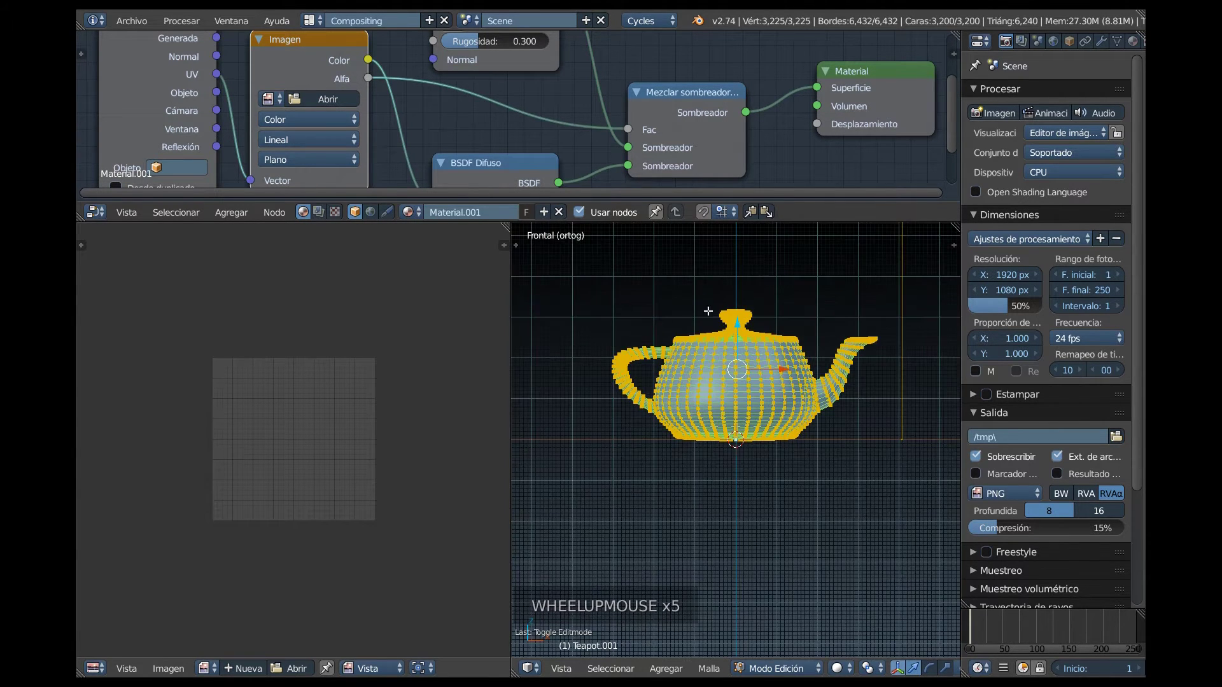
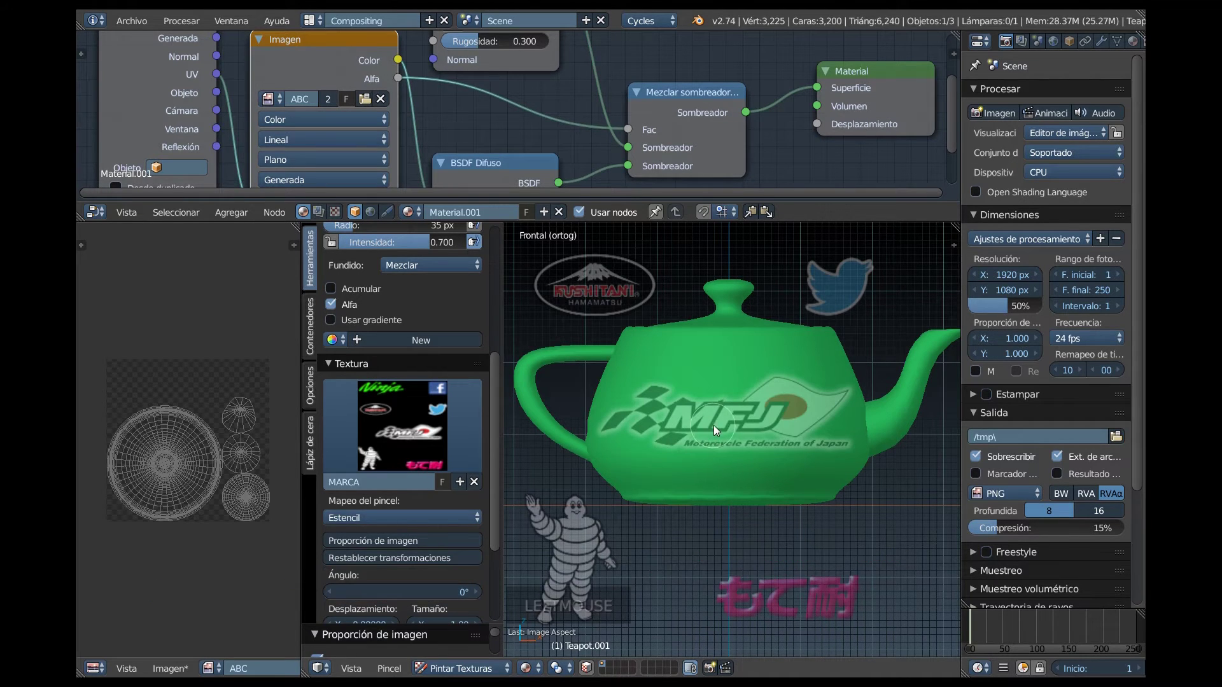
Position the MFJ stencil over the teapot front and raise brush strength to 1.0.
{"action": "right_click", "coordinate": [823, 517]}
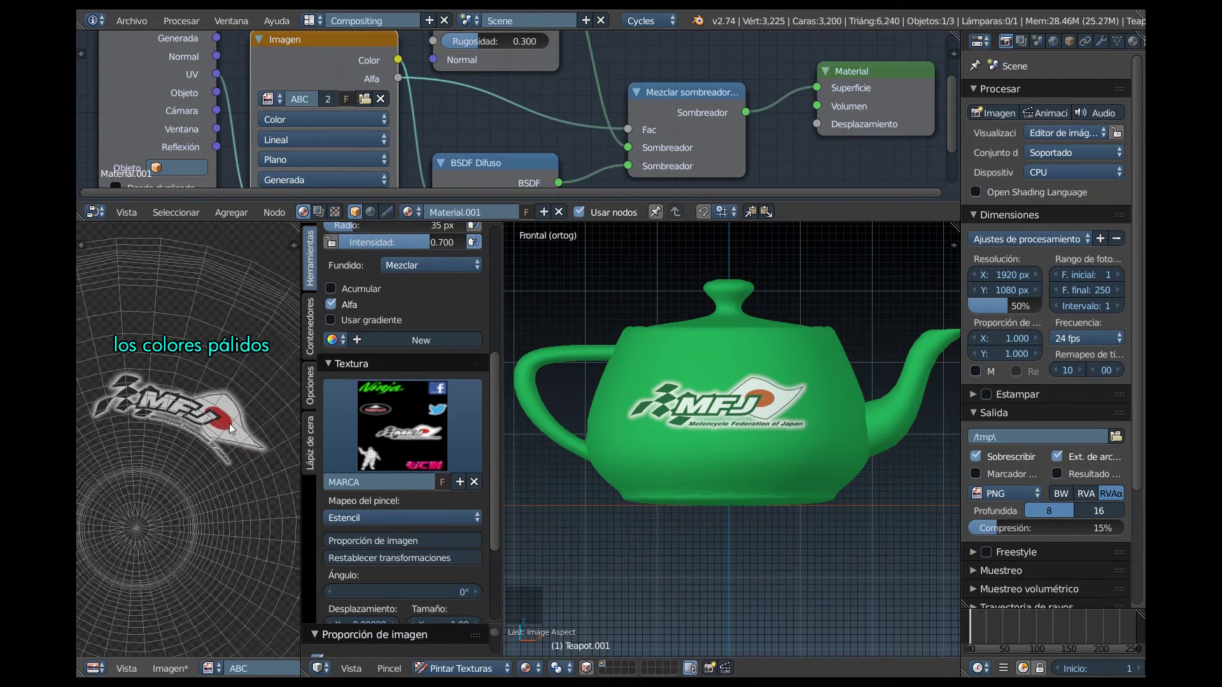
{"action": "middle_click", "coordinate": [324, 351]}
{"action": "scroll", "scroll_direction": "down", "scroll_amount": 3}
{"action": "left_click", "coordinate": [495, 368]}
{"action": "left_click", "coordinate": [431, 365]}
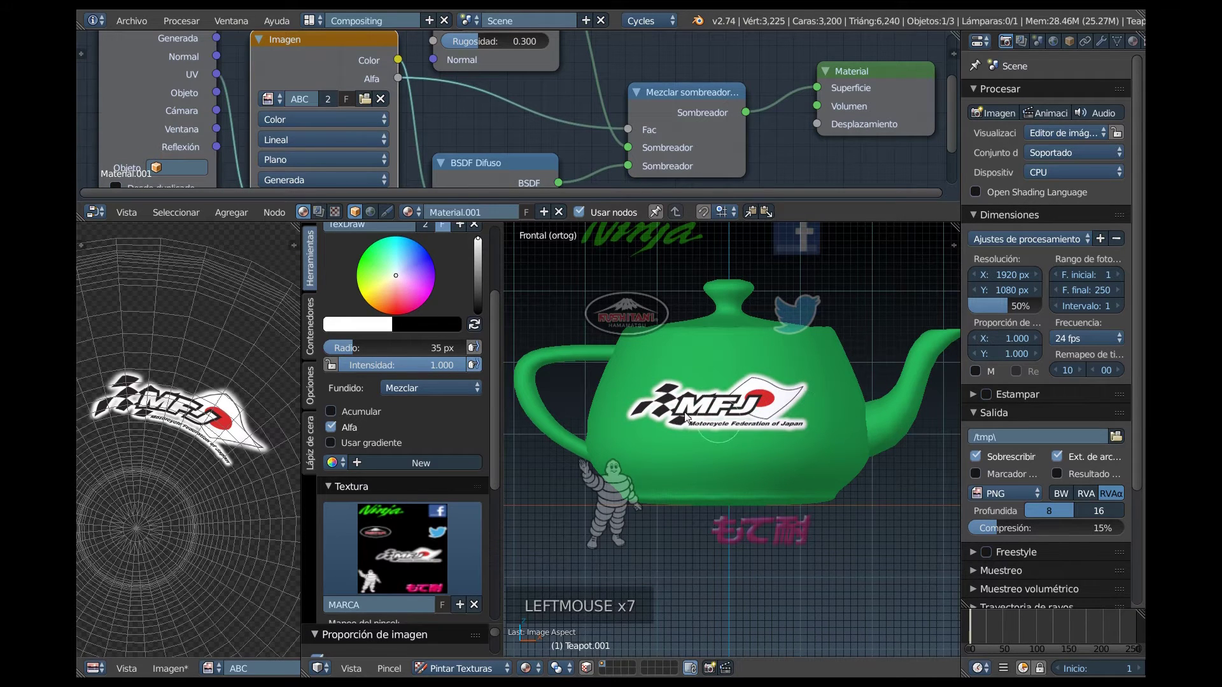
Place MFJ logos and a Michelin figure sticker around the teapot's sides.
{"action": "middle_click", "coordinate": [820, 441]}
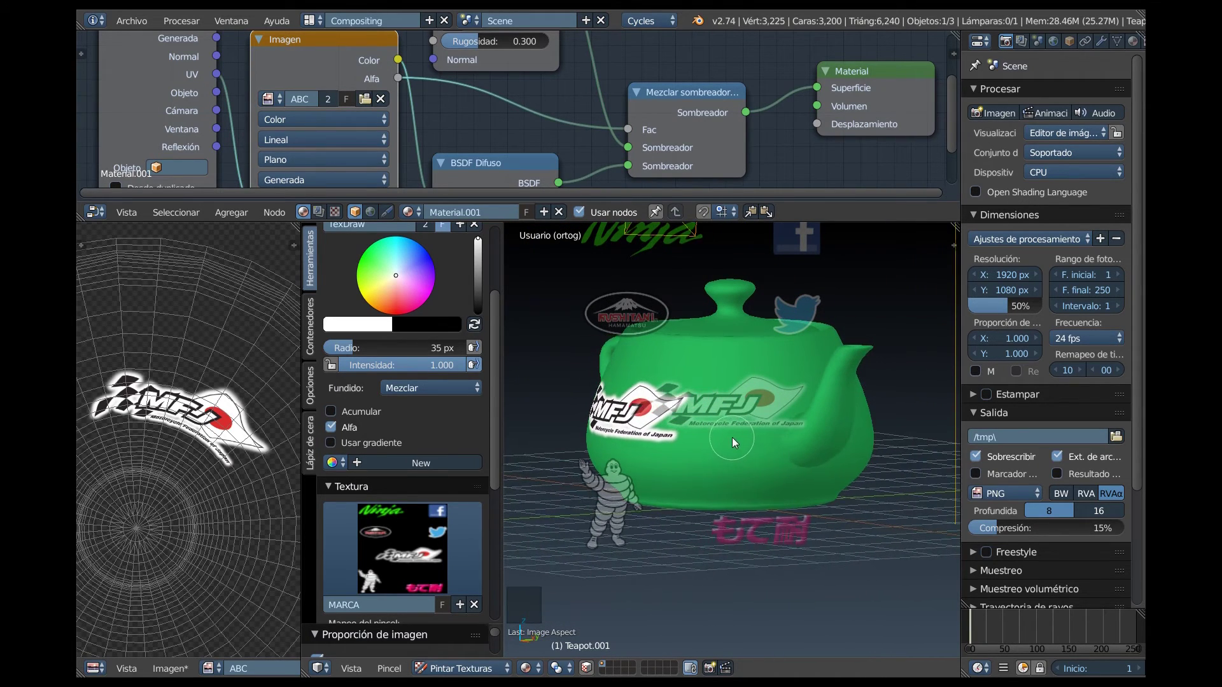
{"action": "right_click", "coordinate": [623, 504]}
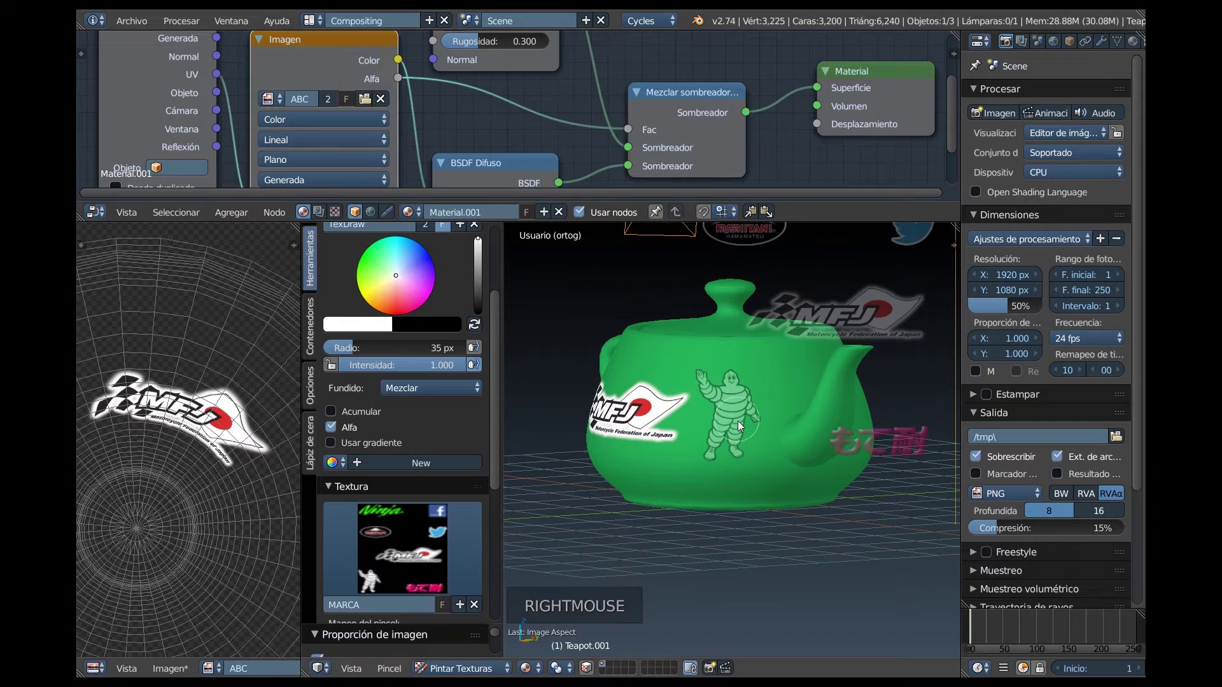
{"action": "right_click", "coordinate": [742, 444]}
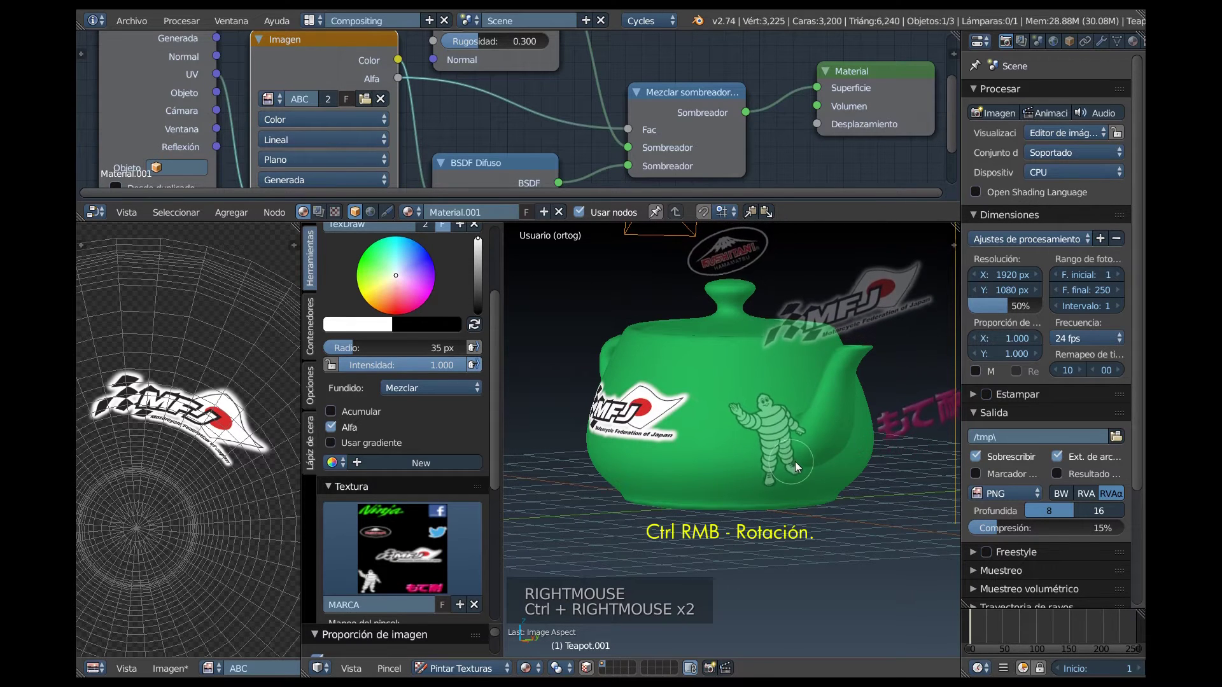
{"action": "right_click", "coordinate": [791, 434]}
{"action": "right_click", "coordinate": [760, 462]}
{"action": "right_click", "coordinate": [755, 442]}
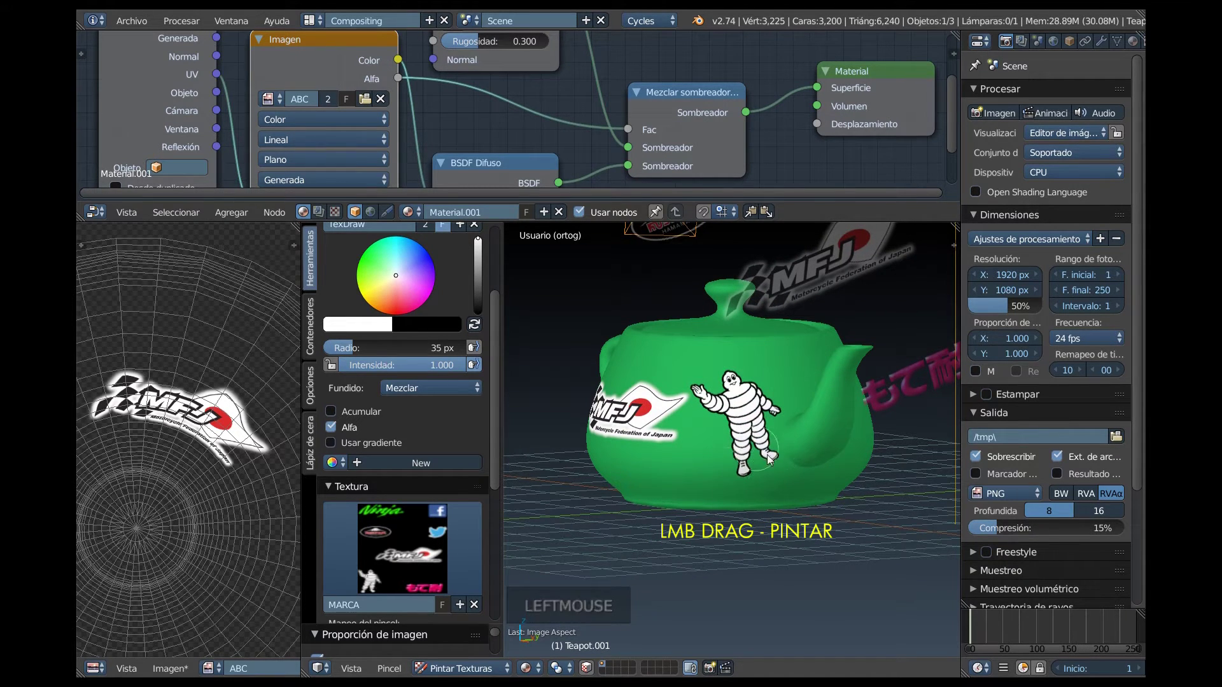
{"action": "middle_click", "coordinate": [712, 450]}
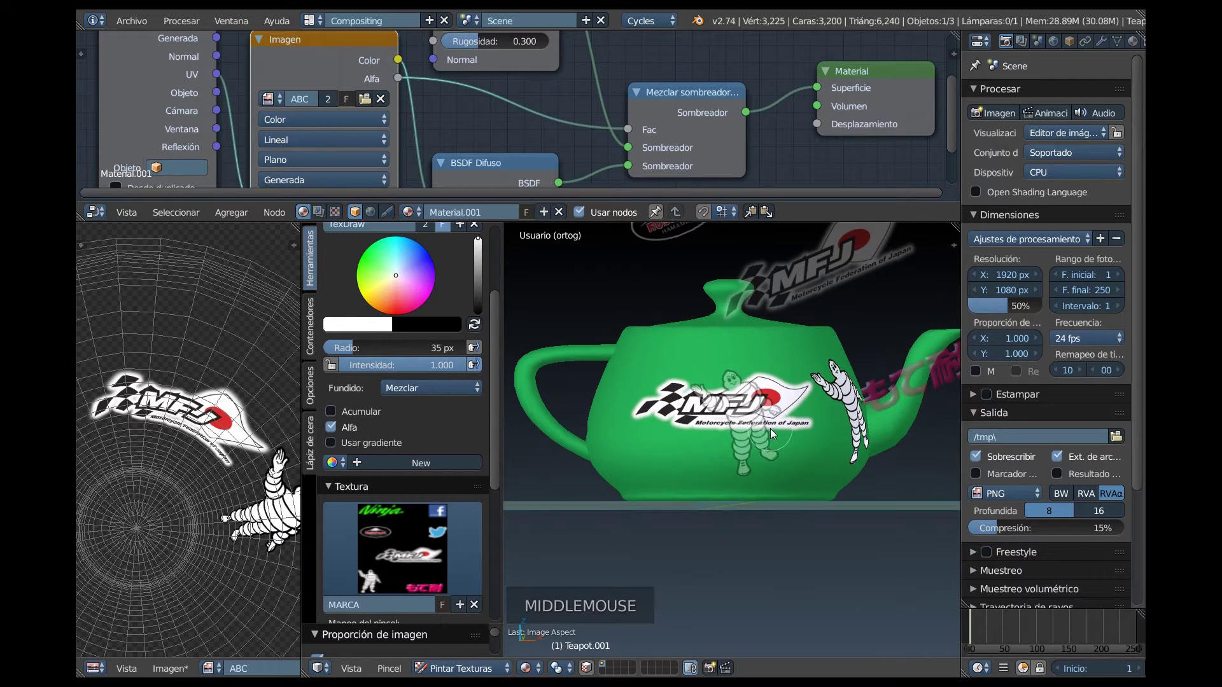
{"action": "right_click", "coordinate": [902, 410]}
{"action": "right_click", "coordinate": [793, 429]}
{"action": "right_click", "coordinate": [693, 505]}
{"action": "scroll", "scroll_direction": "up", "scroll_amount": 3}
{"action": "middle_click", "coordinate": [762, 457]}
{"action": "scroll", "scroll_direction": "up", "scroll_amount": 3}
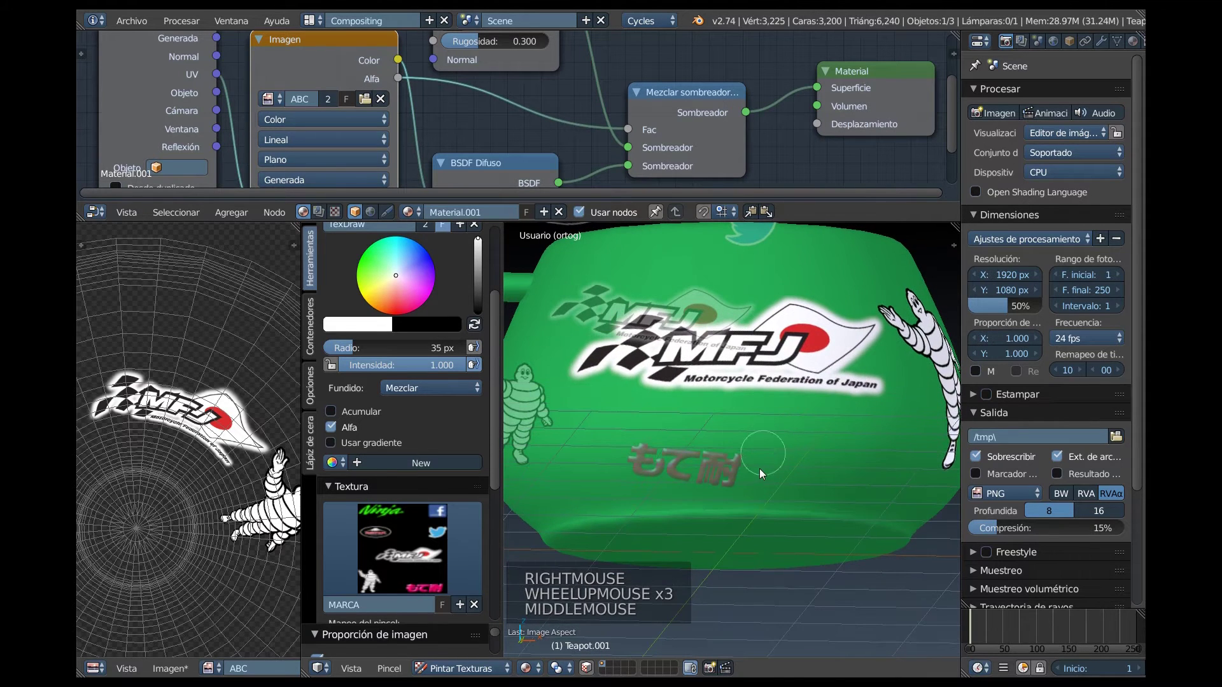
{"action": "right_click", "coordinate": [761, 479]}
{"action": "right_click", "coordinate": [744, 519]}
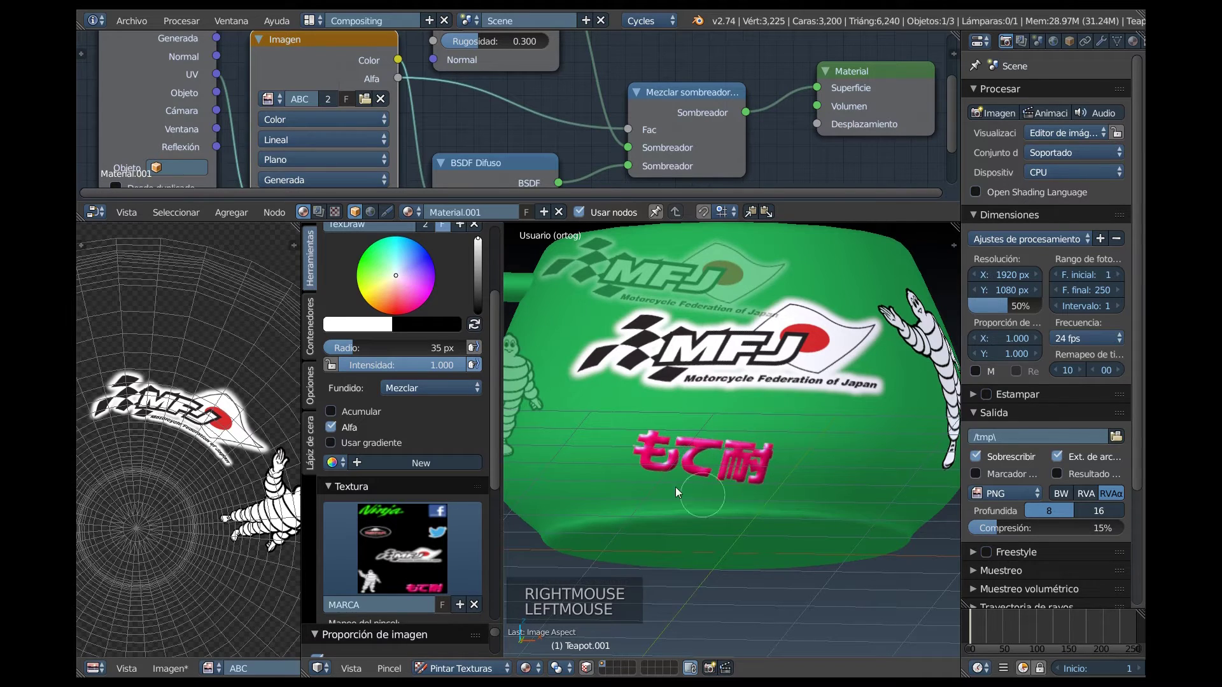
Line up Ninja lettering and a mountain emblem sticker near the teapot's top.
{"action": "scroll", "scroll_direction": "down", "scroll_amount": 3}
{"action": "middle_click", "coordinate": [721, 356]}
{"action": "right_click", "coordinate": [677, 276]}
{"action": "right_click", "coordinate": [763, 419]}
{"action": "right_click", "coordinate": [670, 402]}
{"action": "scroll", "scroll_direction": "up", "scroll_amount": 3}
{"action": "right_click", "coordinate": [728, 388]}
{"action": "middle_click", "coordinate": [795, 363]}
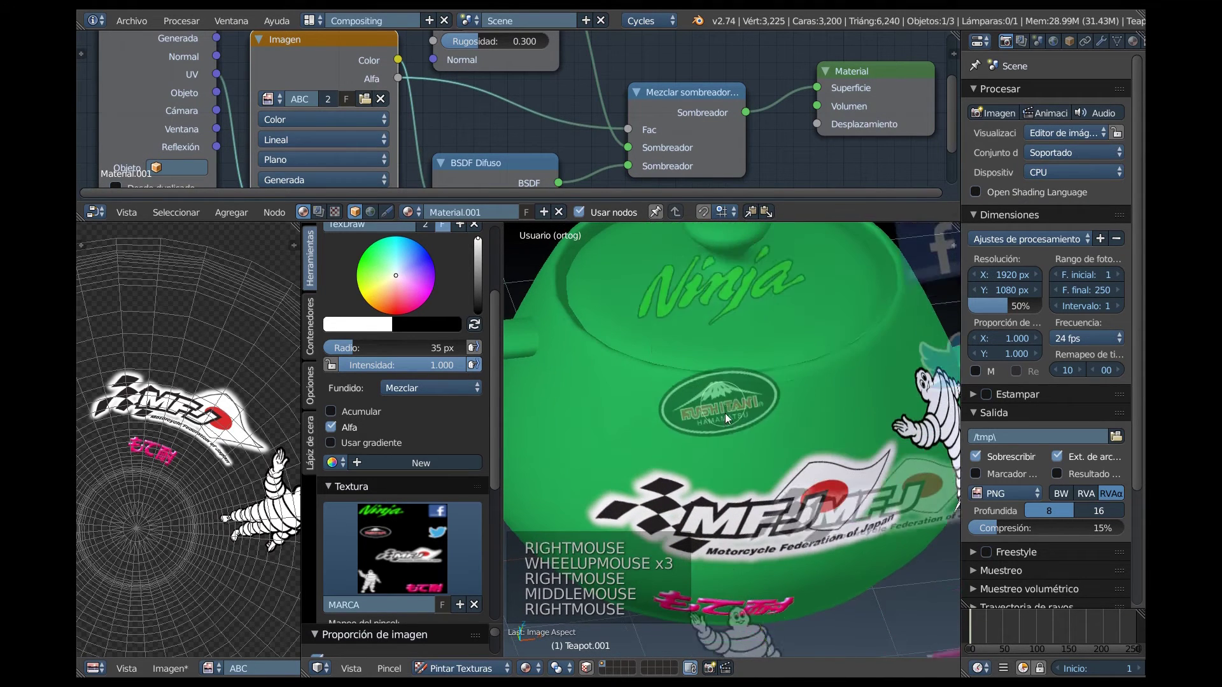
Position the stencil and stamp a Twitter sticker onto the green teapot.
{"action": "left_click", "coordinate": [682, 425]}
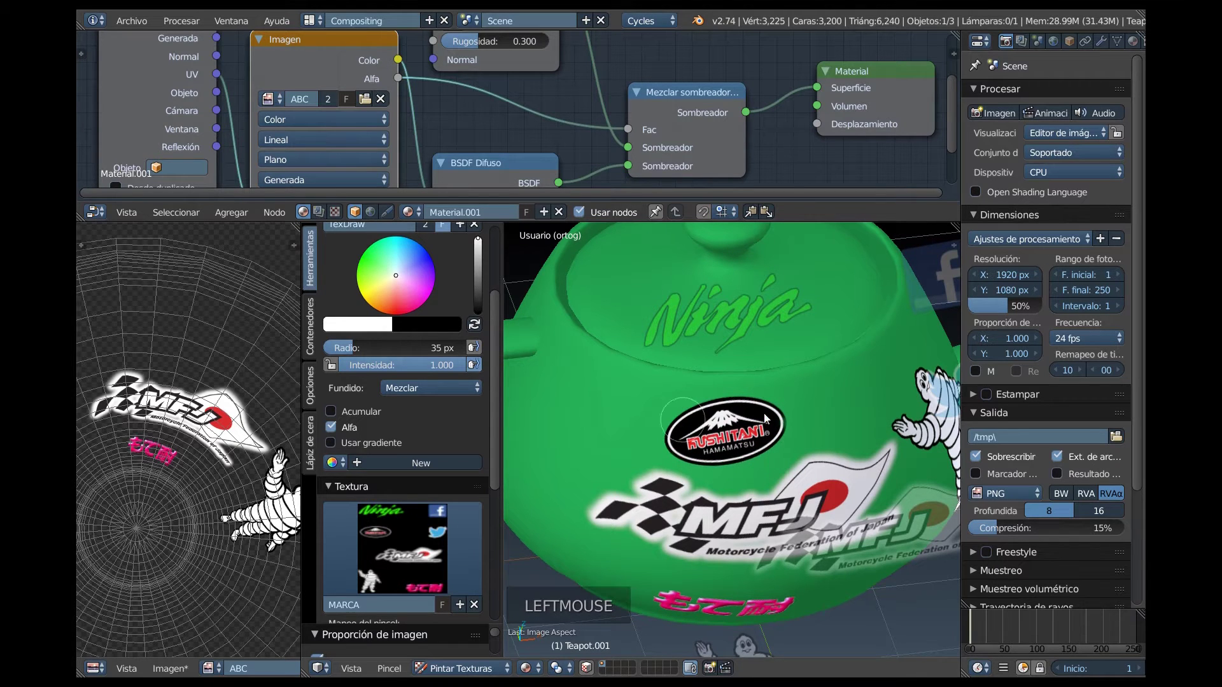
{"action": "scroll", "scroll_direction": "up", "scroll_amount": 3}
{"action": "scroll", "scroll_direction": "down", "scroll_amount": 3}
{"action": "middle_click", "coordinate": [743, 442]}
{"action": "right_click", "coordinate": [932, 408]}
{"action": "scroll", "scroll_direction": "up", "scroll_amount": 3}
{"action": "right_click", "coordinate": [741, 387]}
{"action": "middle_click", "coordinate": [820, 394]}
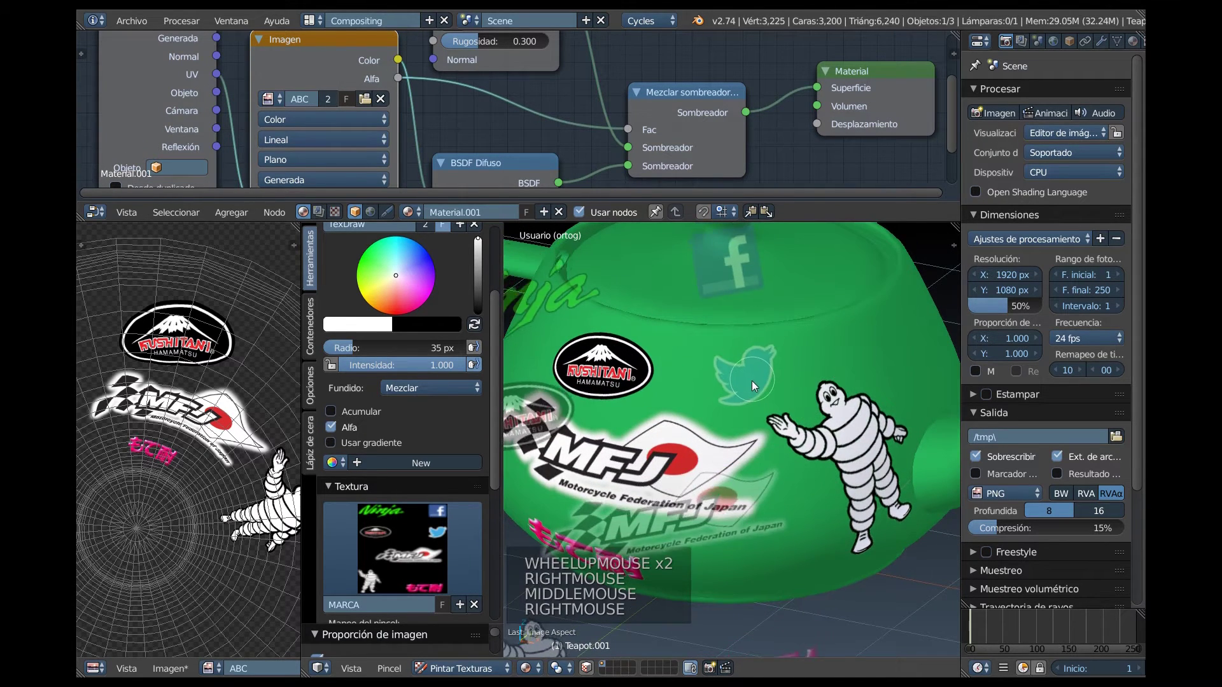
{"action": "left_click", "coordinate": [716, 371]}
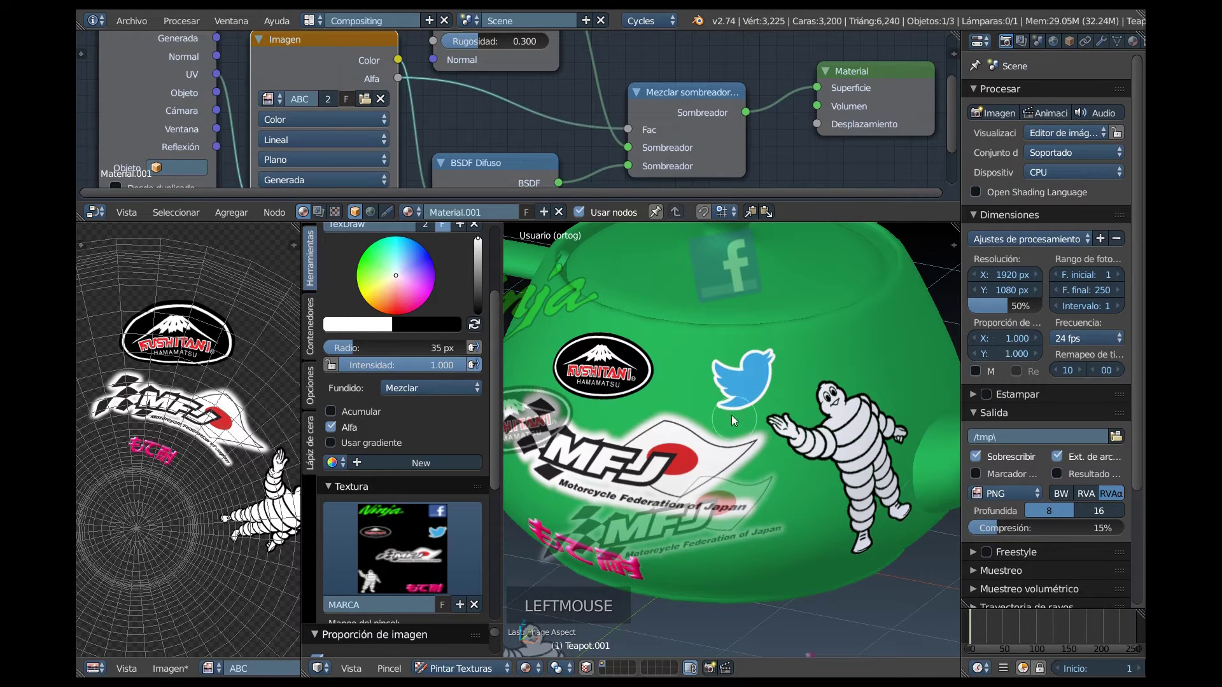
Position the stencil and stamp an MFJ sticker onto the teapot.
{"action": "middle_click", "coordinate": [765, 475]}
{"action": "right_click", "coordinate": [741, 318]}
{"action": "right_click", "coordinate": [694, 340]}
{"action": "right_click", "coordinate": [834, 424]}
{"action": "middle_click", "coordinate": [813, 399]}
{"action": "right_click", "coordinate": [758, 370]}
{"action": "left_click", "coordinate": [731, 337]}
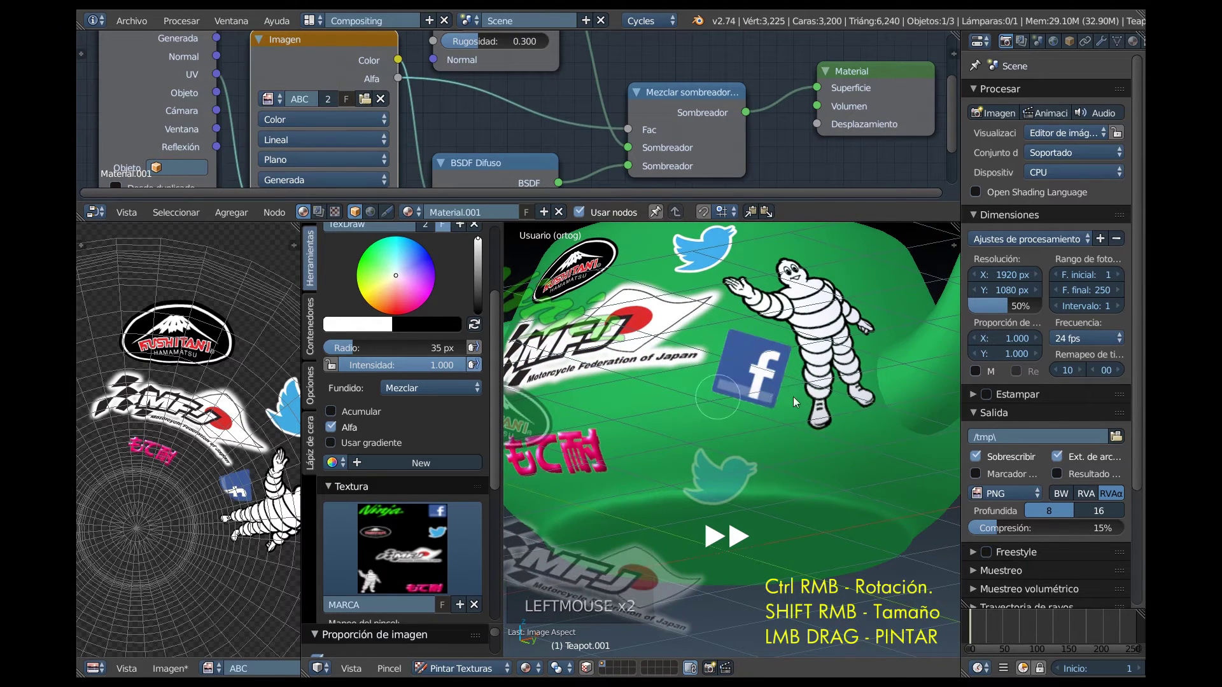
Position the stencil and stamp the next logo sticker onto the teapot body.
{"action": "middle_click", "coordinate": [704, 423]}
{"action": "right_click", "coordinate": [681, 611]}
{"action": "right_click", "coordinate": [611, 504]}
{"action": "right_click", "coordinate": [854, 458]}
{"action": "right_click", "coordinate": [789, 485]}
{"action": "right_click", "coordinate": [733, 446]}
{"action": "middle_click", "coordinate": [792, 470]}
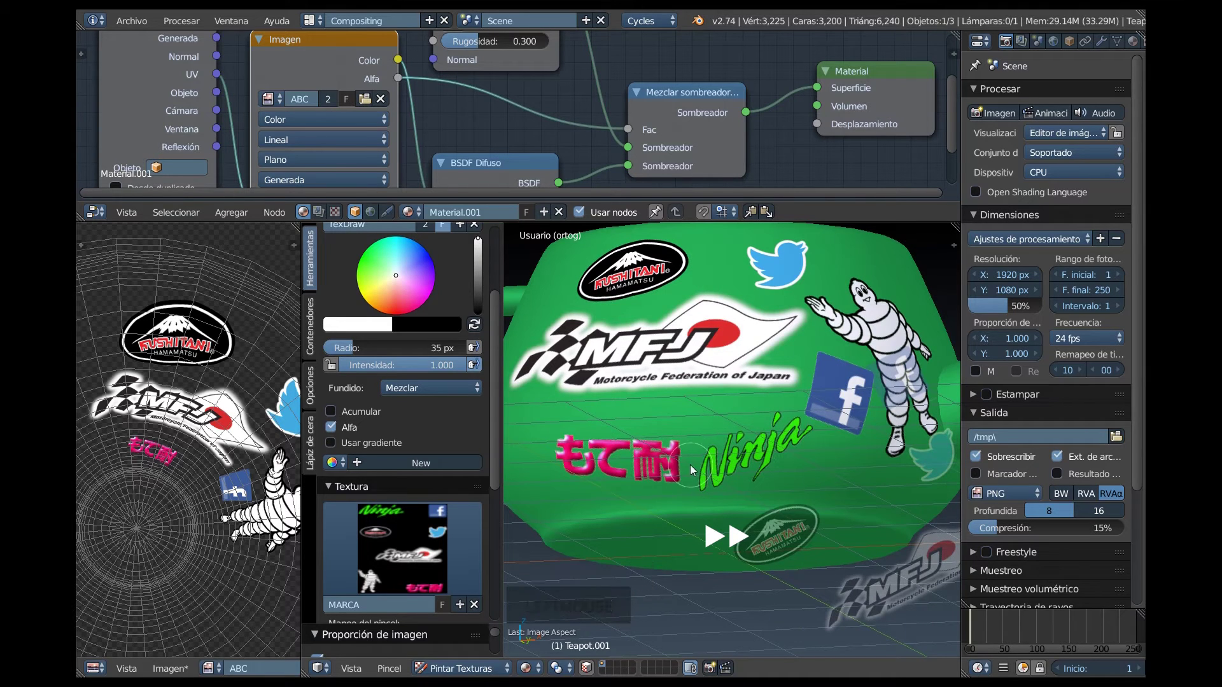
{"action": "left_click", "coordinate": [426, 524]}
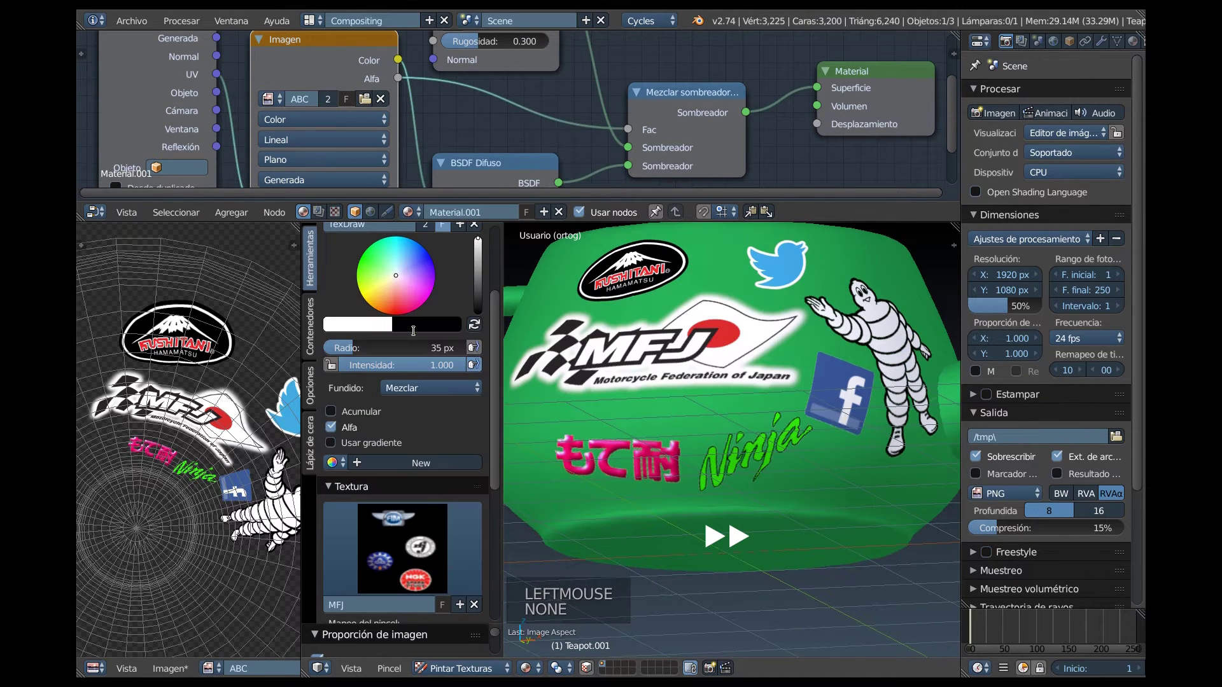
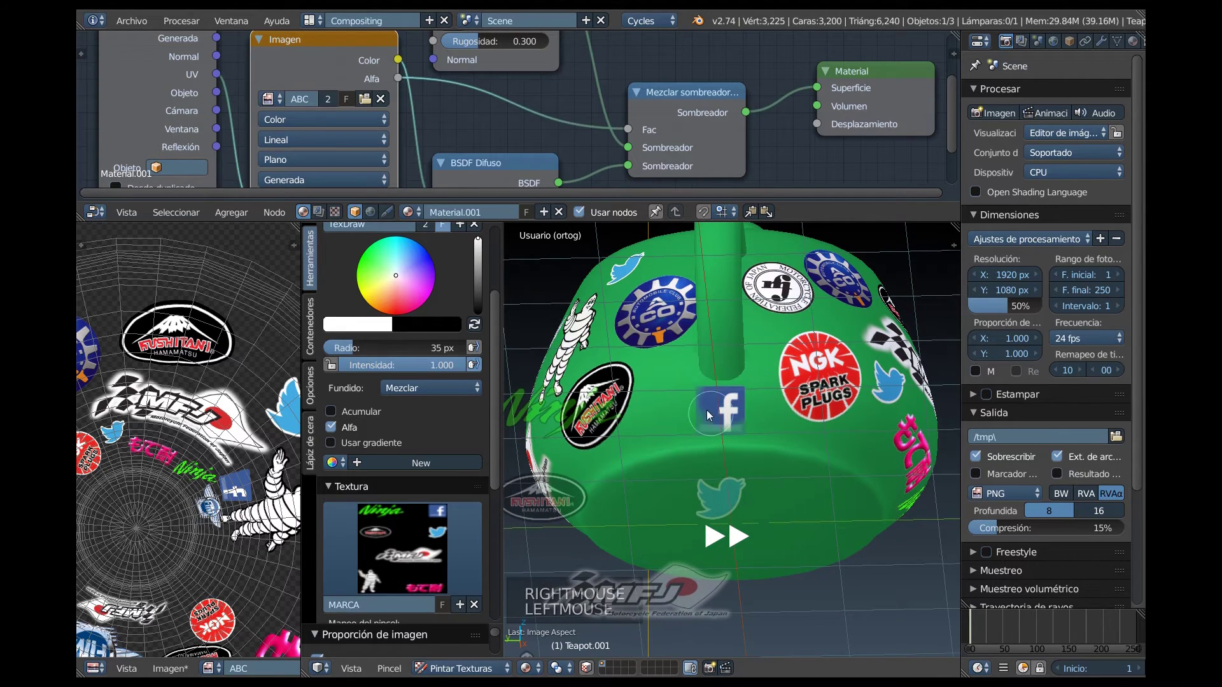
Stamp a Facebook sticker onto the side of the green teapot.
{"action": "middle_click", "coordinate": [581, 400]}
{"action": "right_click", "coordinate": [856, 403]}
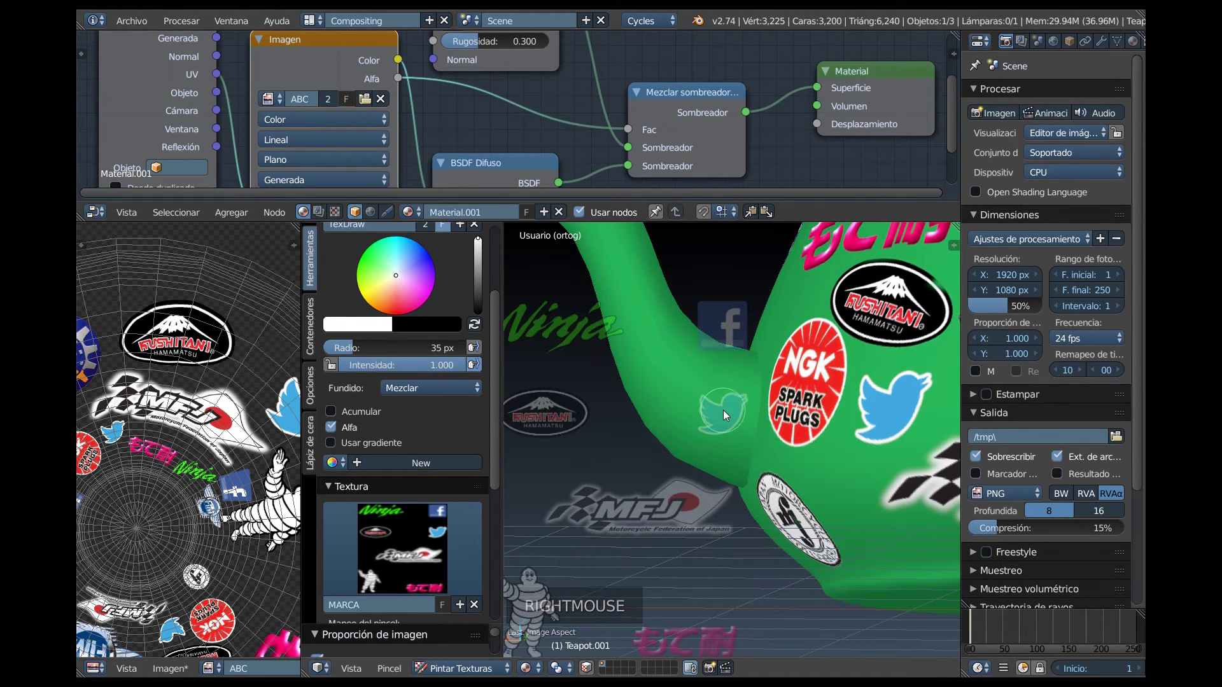
{"action": "left_click", "coordinate": [699, 404]}
From top view, stamp the MFJ Motorcycle Federation of Japan logo across the lid.
{"action": "key", "text": "KP_7"}
{"action": "scroll", "scroll_direction": "down", "scroll_amount": 3}
{"action": "middle_click", "coordinate": [720, 429]}
{"action": "scroll", "scroll_direction": "up", "scroll_amount": 3}
{"action": "right_click", "coordinate": [685, 516]}
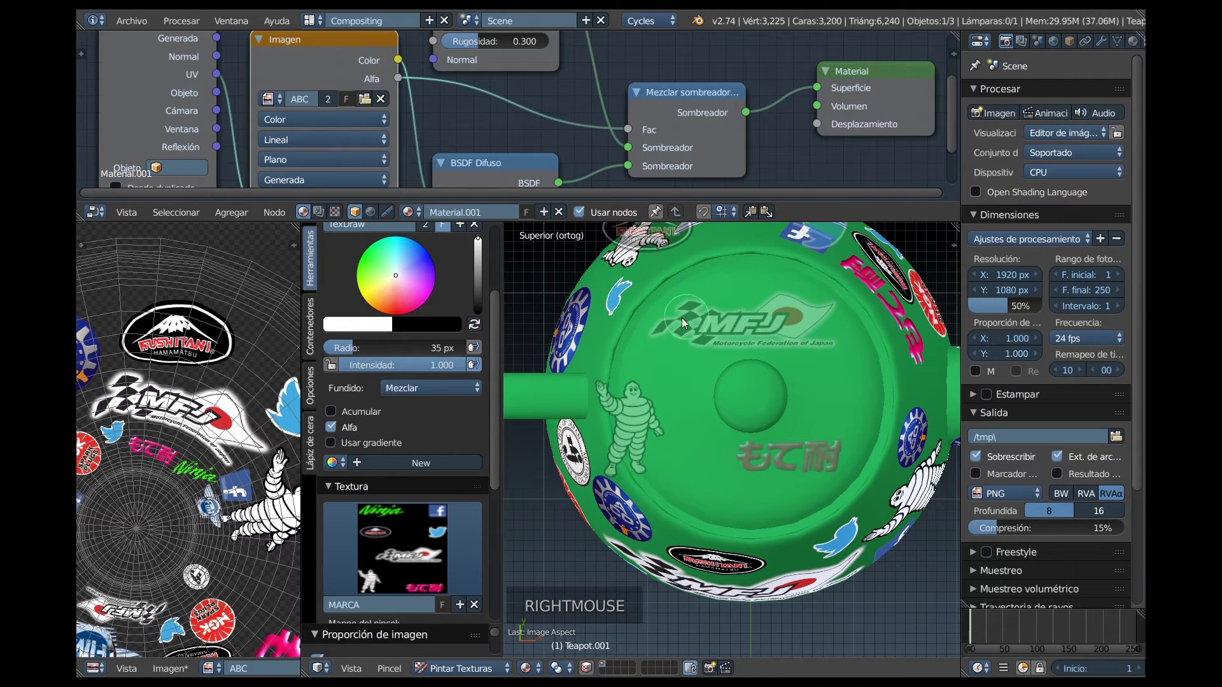
{"action": "left_click", "coordinate": [671, 325]}
{"action": "left_click", "coordinate": [751, 343]}
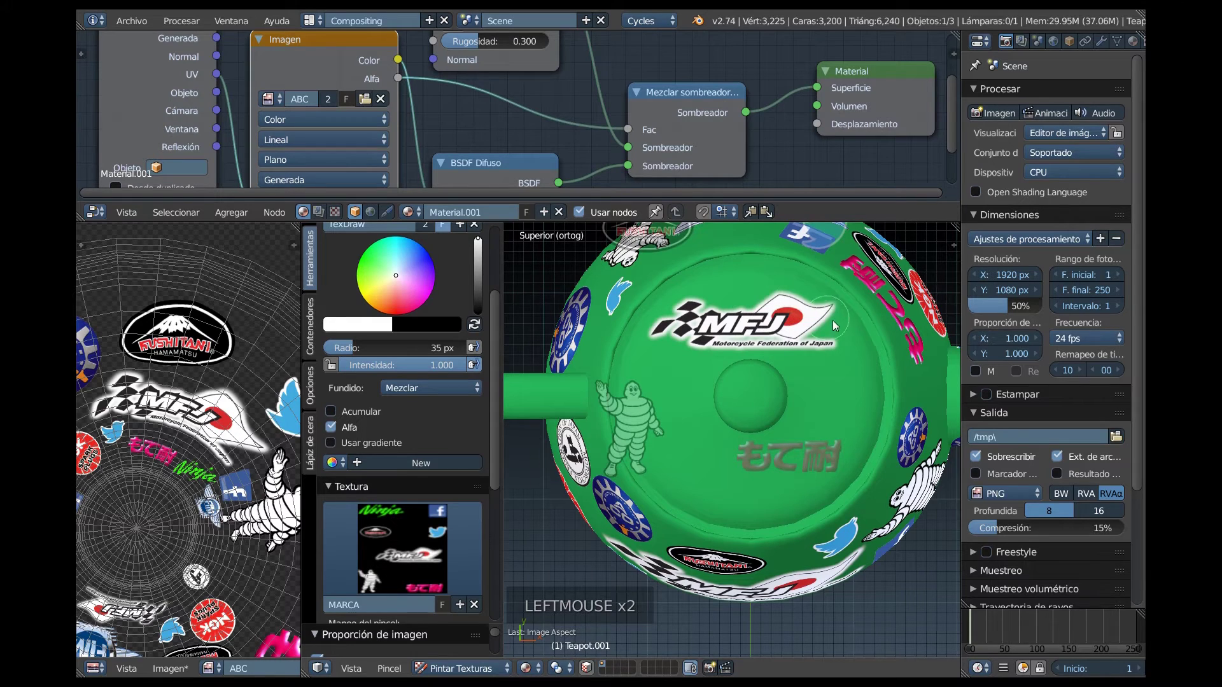
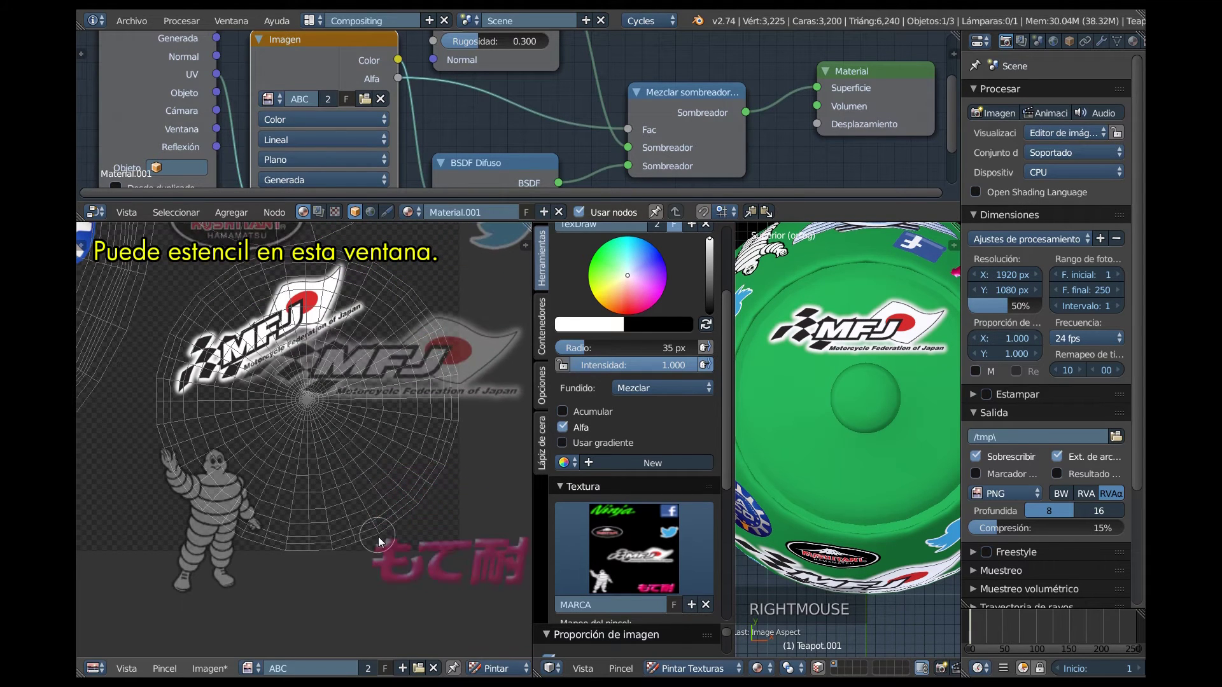
Stamp a Michelin man sticker beside the knob on the teapot lid.
{"action": "right_click", "coordinate": [366, 400]}
{"action": "left_click", "coordinate": [315, 353]}
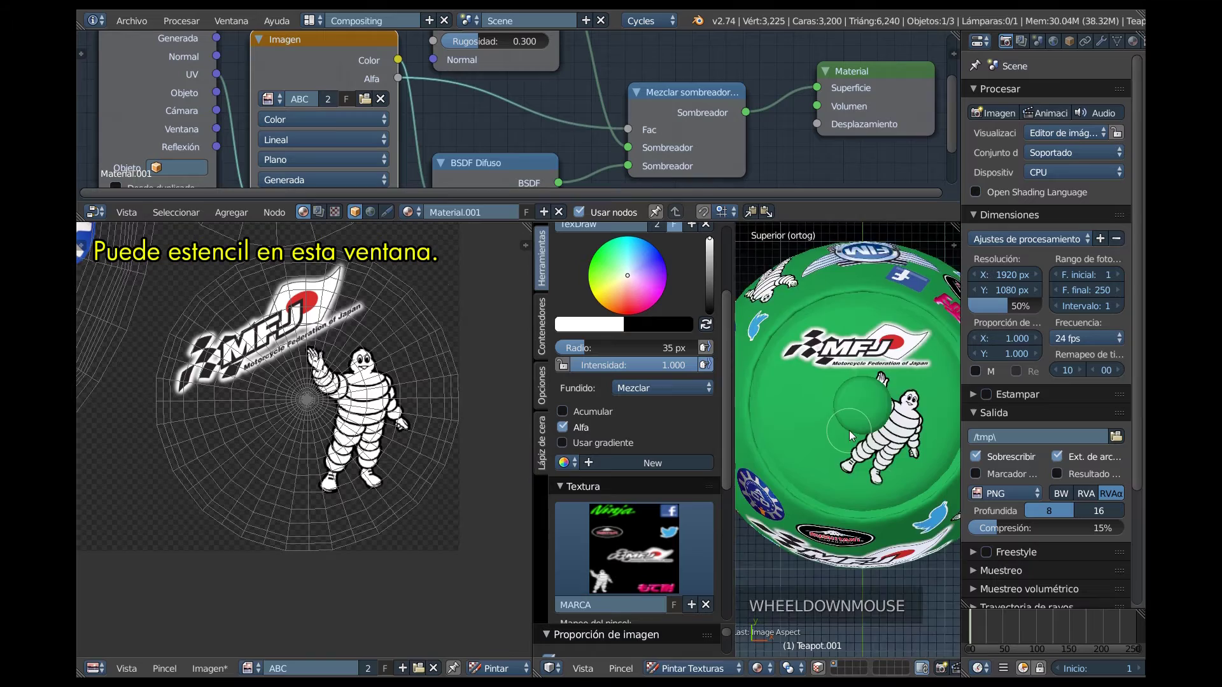
{"action": "middle_click", "coordinate": [874, 448]}
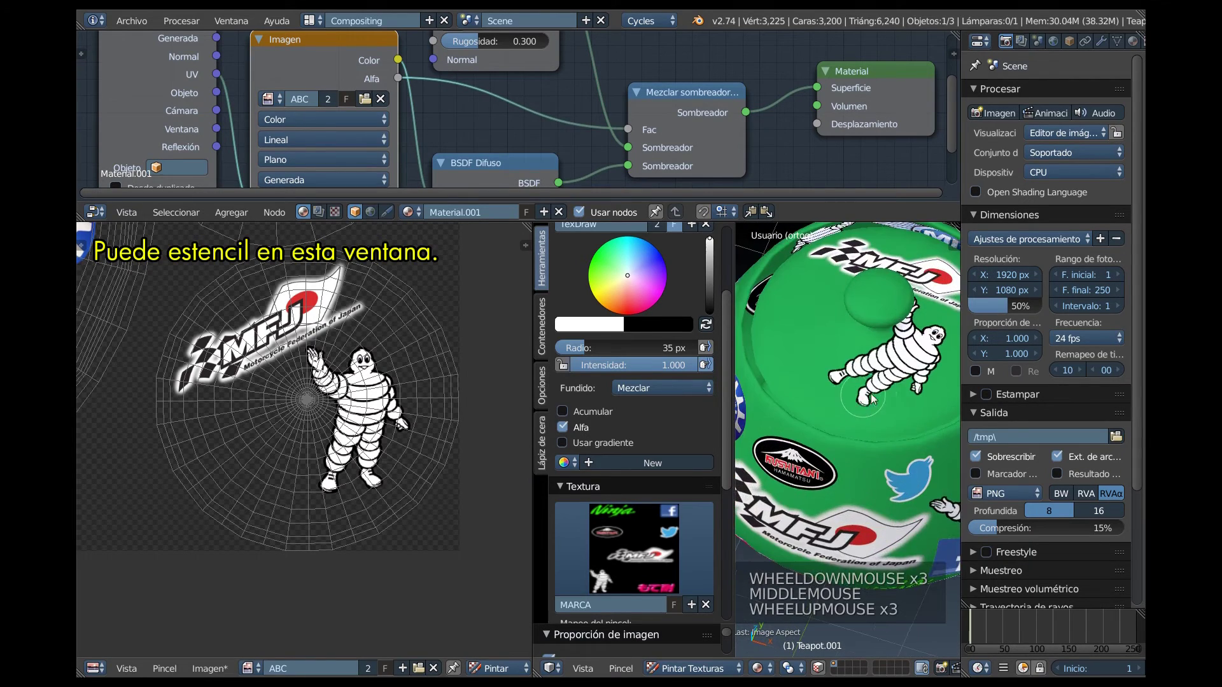
{"action": "middle_click", "coordinate": [881, 401]}
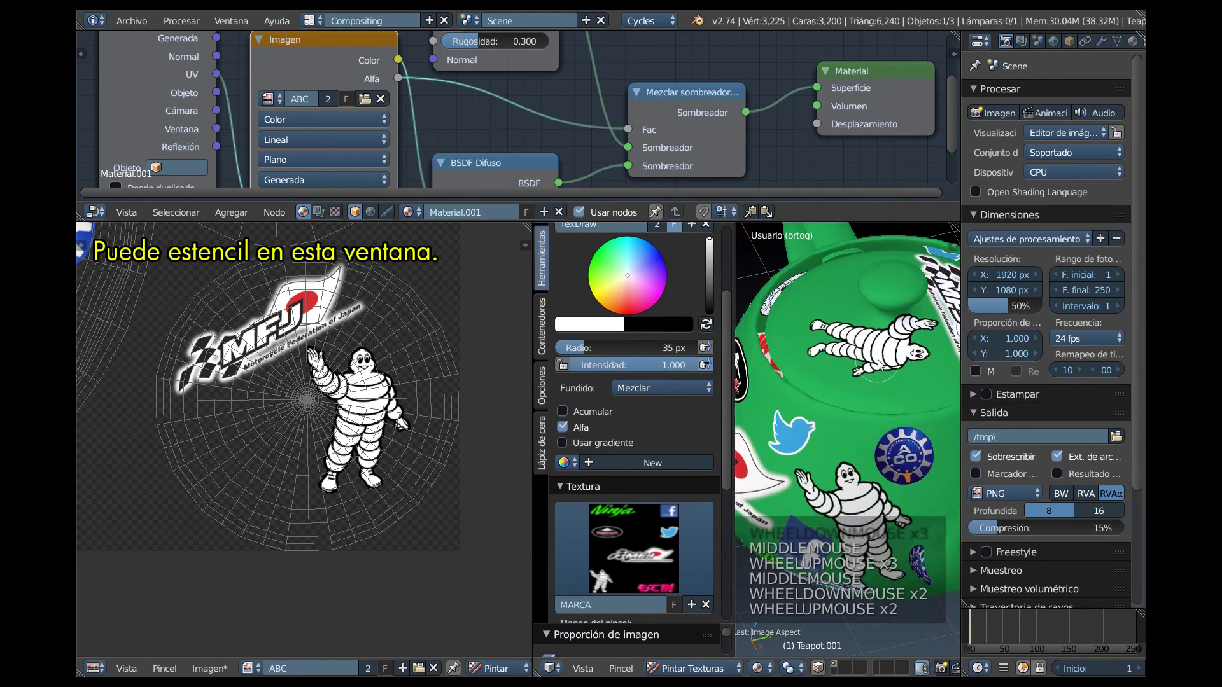
{"action": "middle_click", "coordinate": [882, 368]}
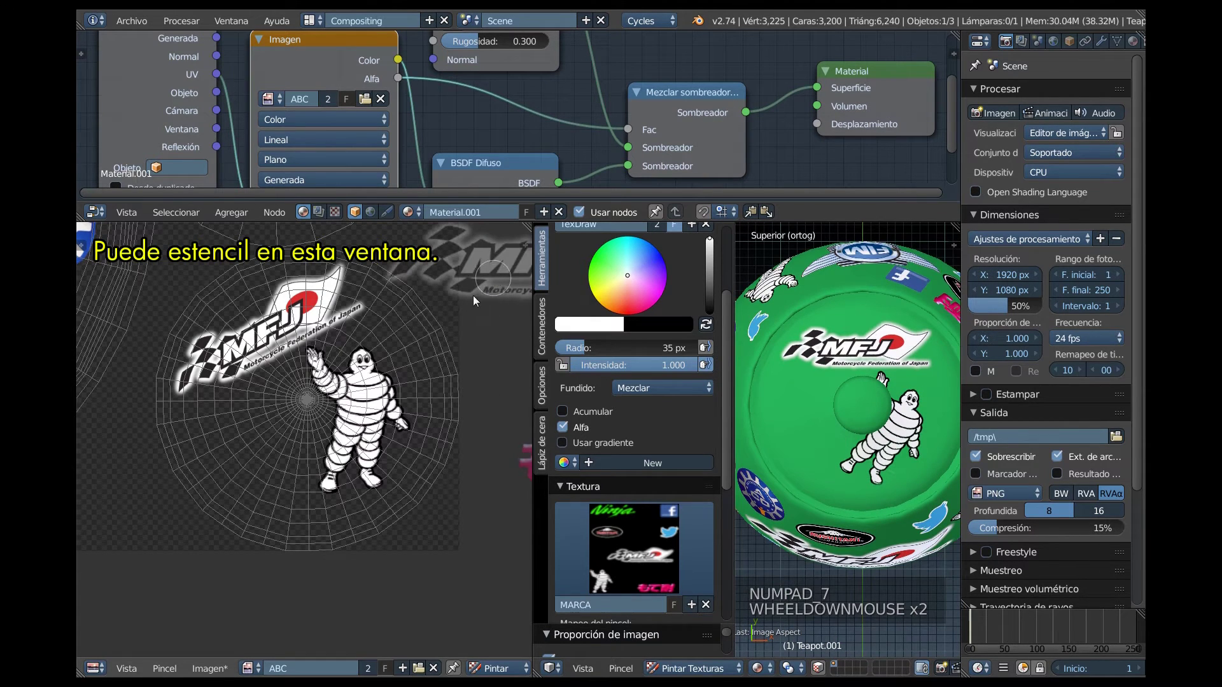
Reposition the stencil over the painted texture image in the image editor.
{"action": "right_click", "coordinate": [367, 620]}
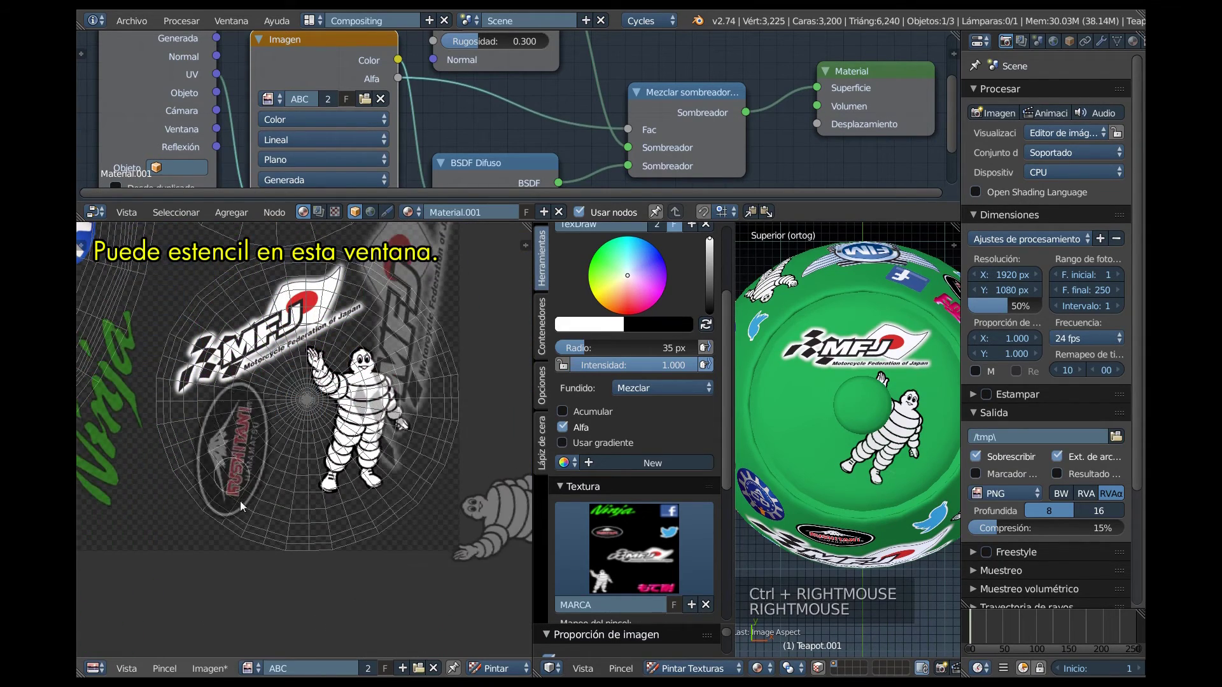
{"action": "left_click", "coordinate": [177, 441]}
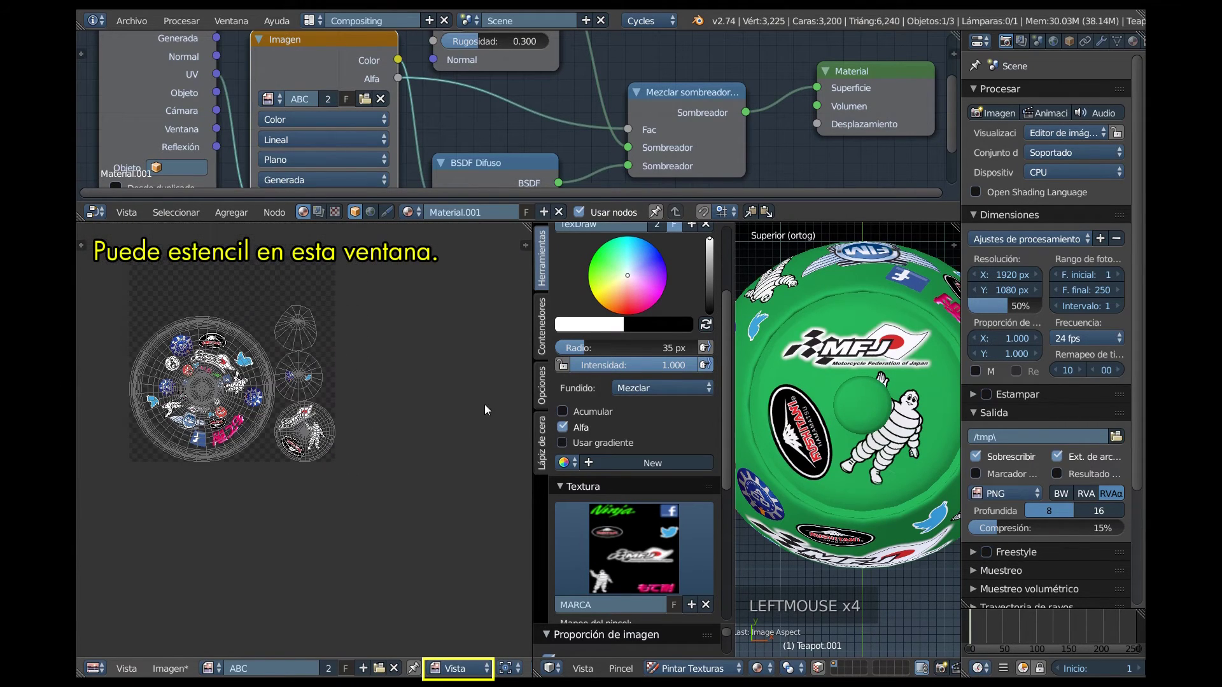
Stamp a red NGK Spark Plugs sticker on the lid beside the MFJ logo.
{"action": "scroll", "scroll_direction": "down", "scroll_amount": 3}
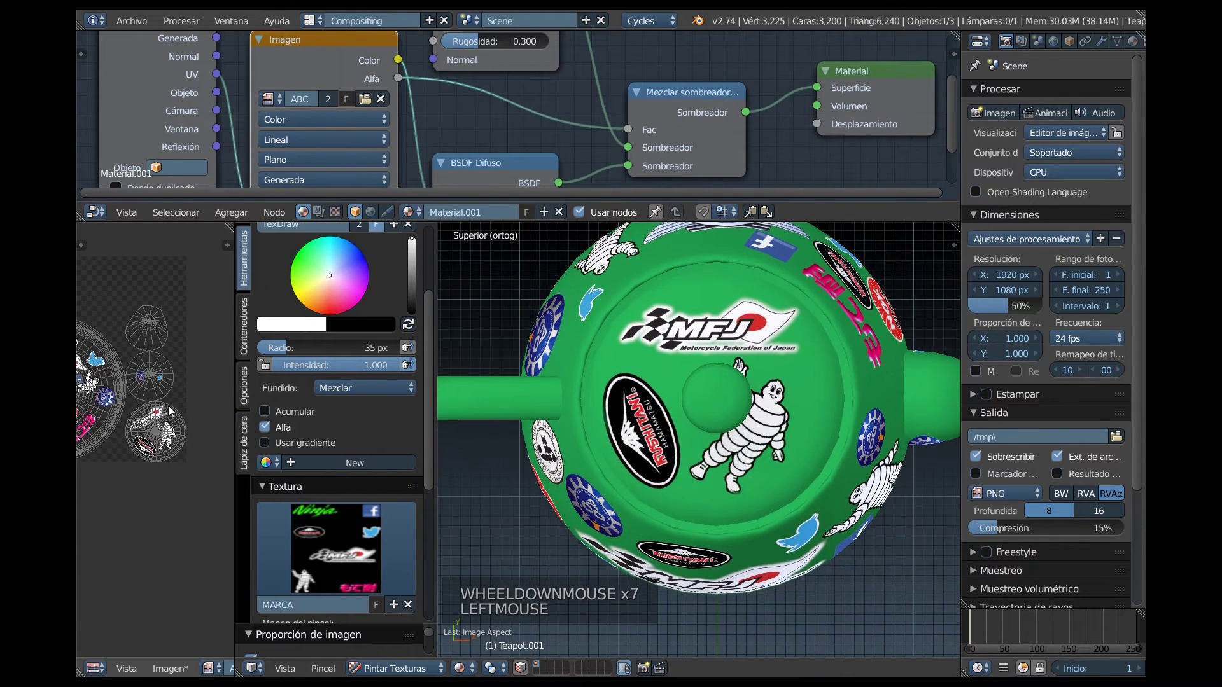
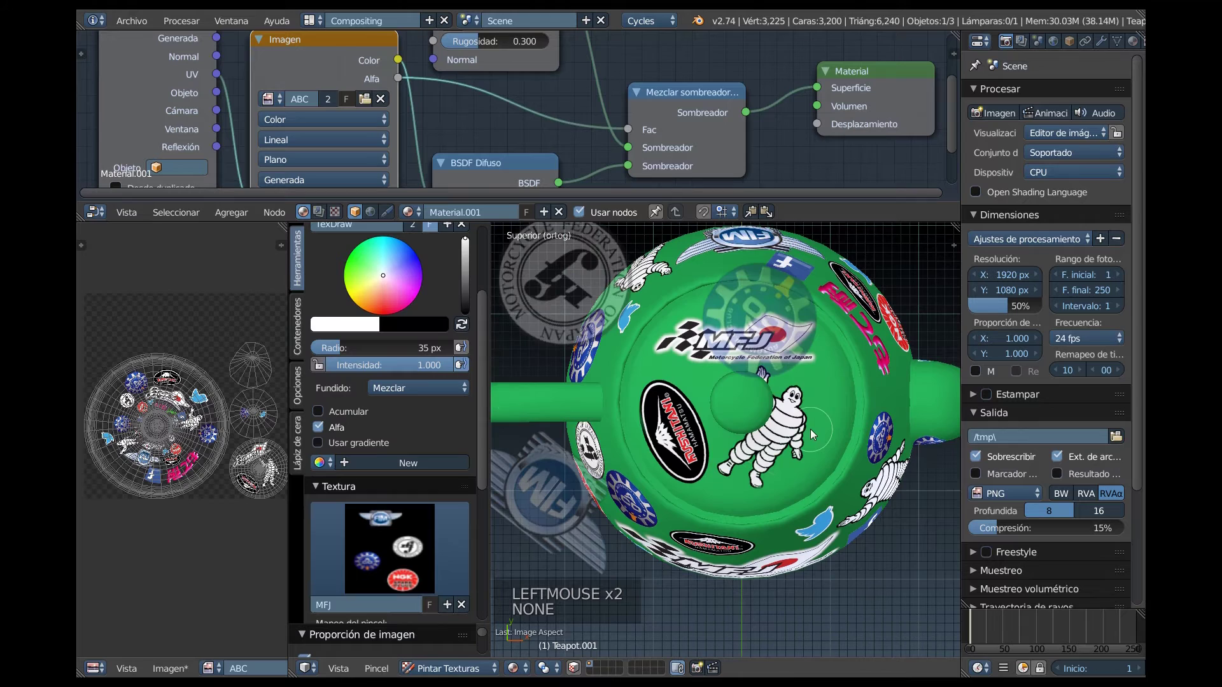
{"action": "right_click", "coordinate": [875, 557]}
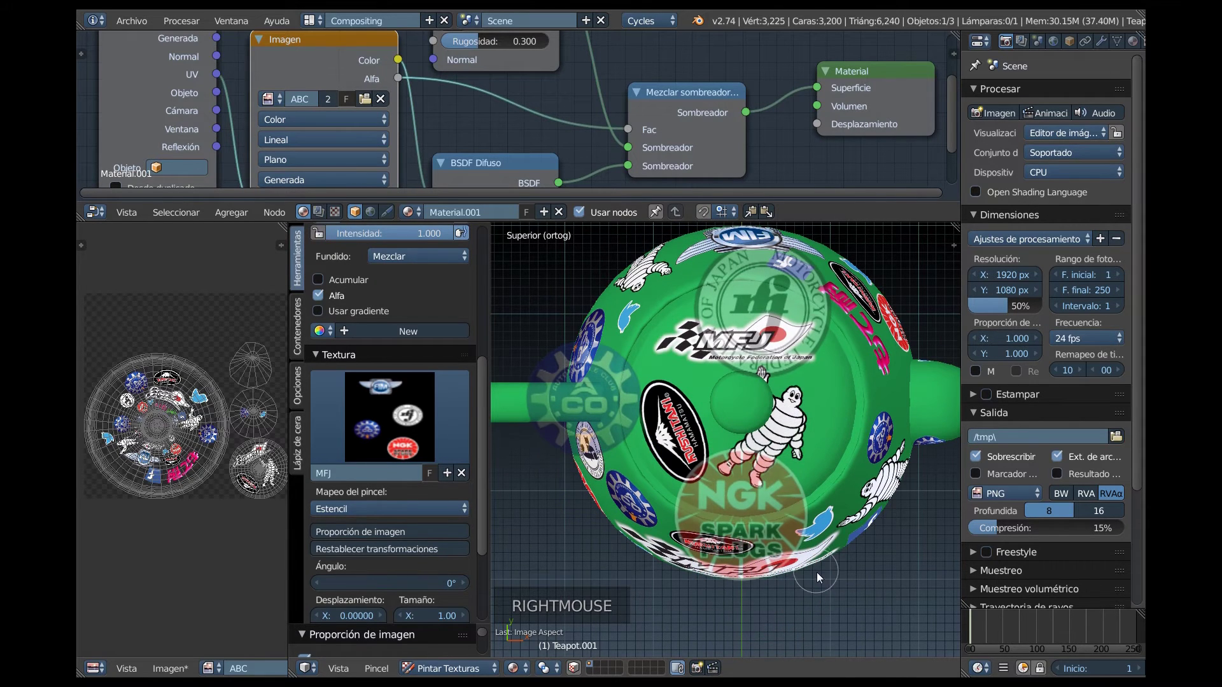
{"action": "right_click", "coordinate": [831, 596]}
{"action": "right_click", "coordinate": [825, 588]}
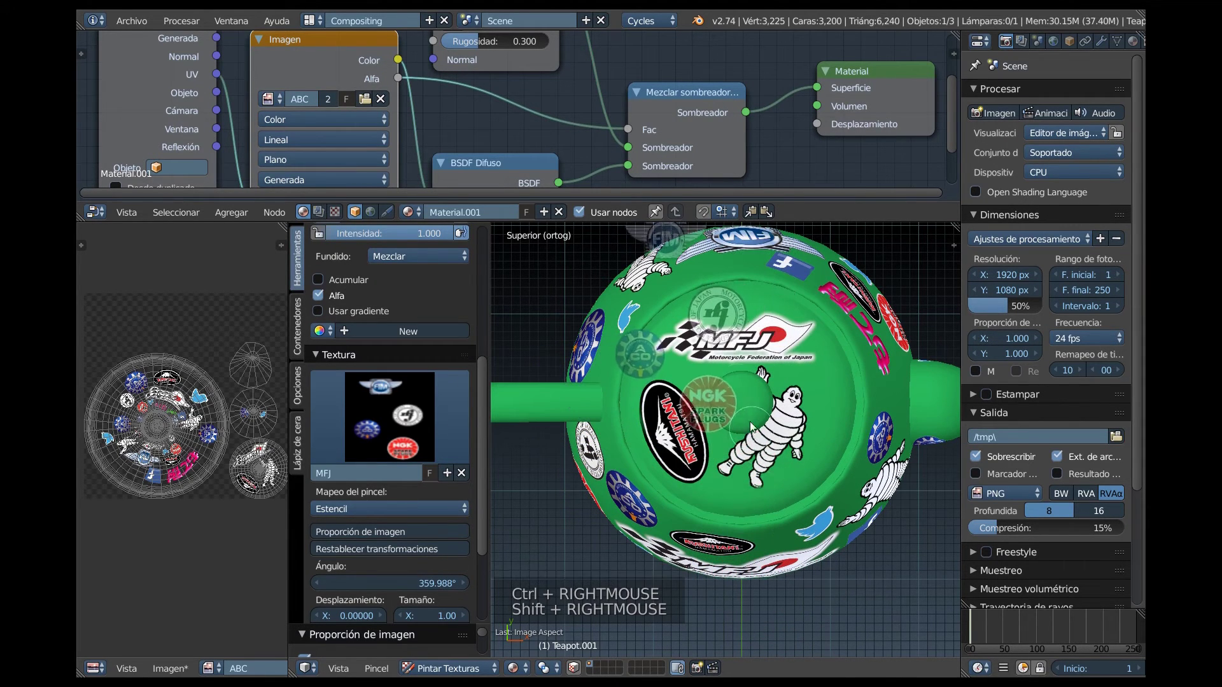
{"action": "right_click", "coordinate": [711, 316]}
{"action": "scroll", "scroll_direction": "up", "scroll_amount": 3}
{"action": "right_click", "coordinate": [857, 488]}
{"action": "right_click", "coordinate": [877, 517]}
{"action": "right_click", "coordinate": [842, 516]}
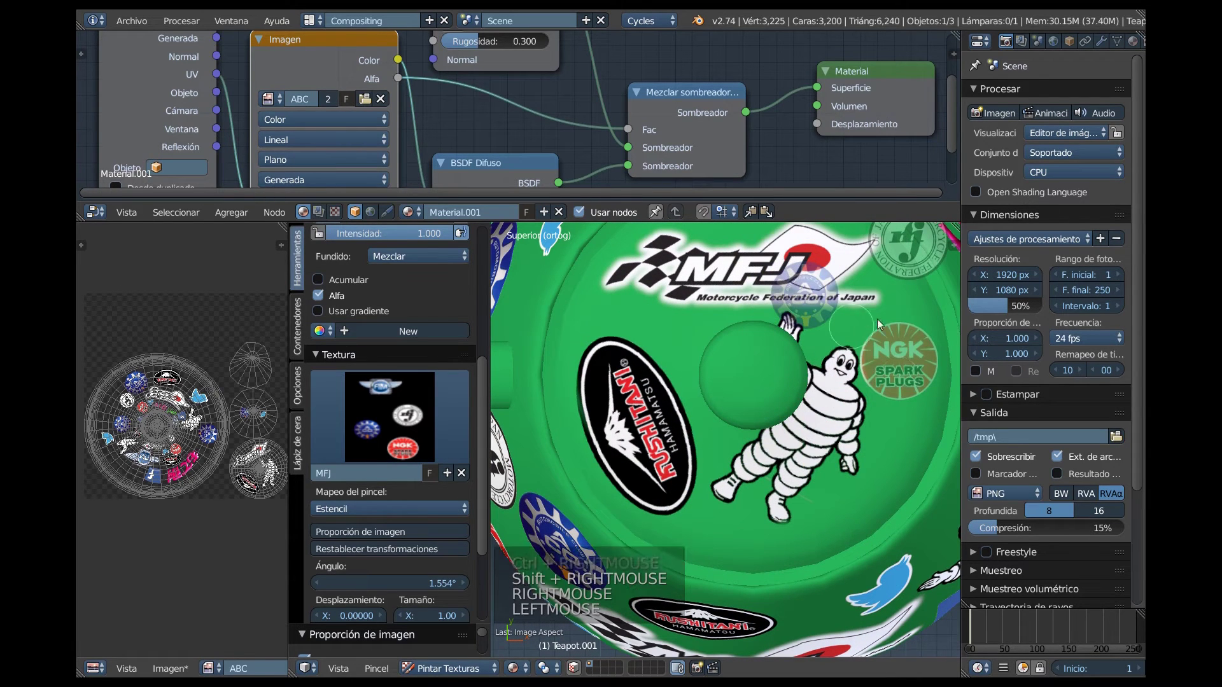
{"action": "left_click", "coordinate": [890, 338]}
{"action": "scroll", "scroll_direction": "down", "scroll_amount": 3}
{"action": "right_click", "coordinate": [812, 298]}
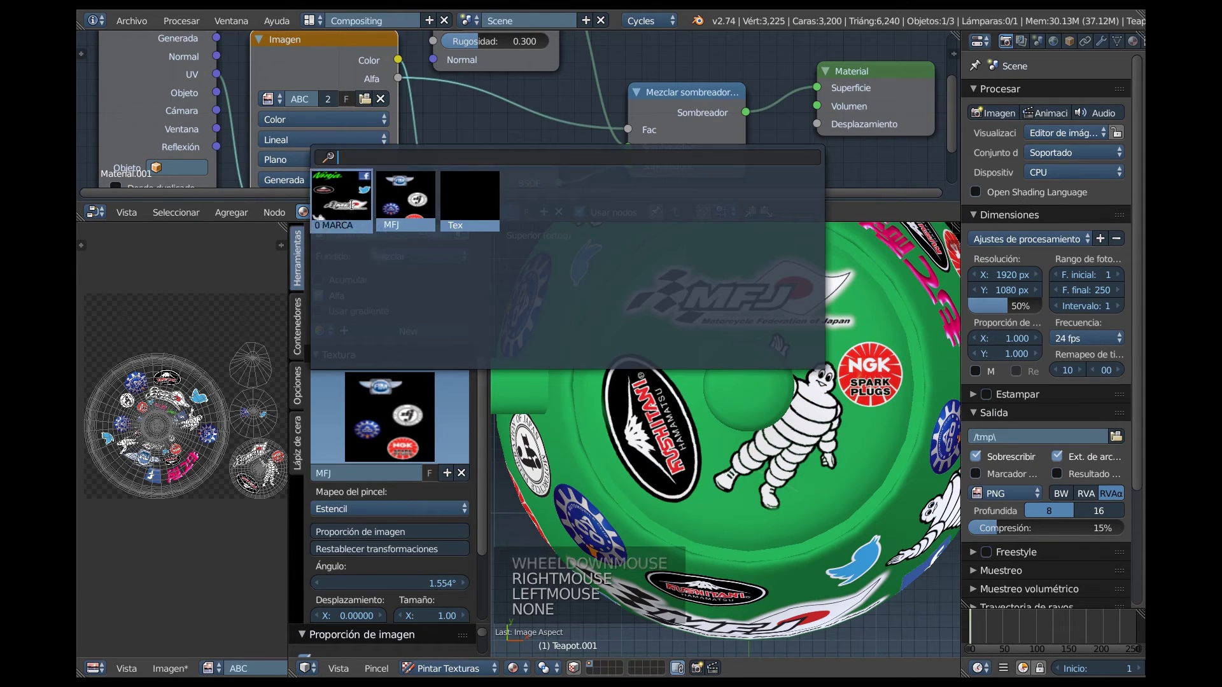
Stamp a sticker logo onto the green teapot's body after orbiting to a clear spot.
{"action": "middle_click", "coordinate": [820, 379]}
{"action": "right_click", "coordinate": [745, 286]}
{"action": "right_click", "coordinate": [807, 351]}
{"action": "right_click", "coordinate": [810, 339]}
{"action": "right_click", "coordinate": [791, 306]}
{"action": "left_click", "coordinate": [764, 323]}
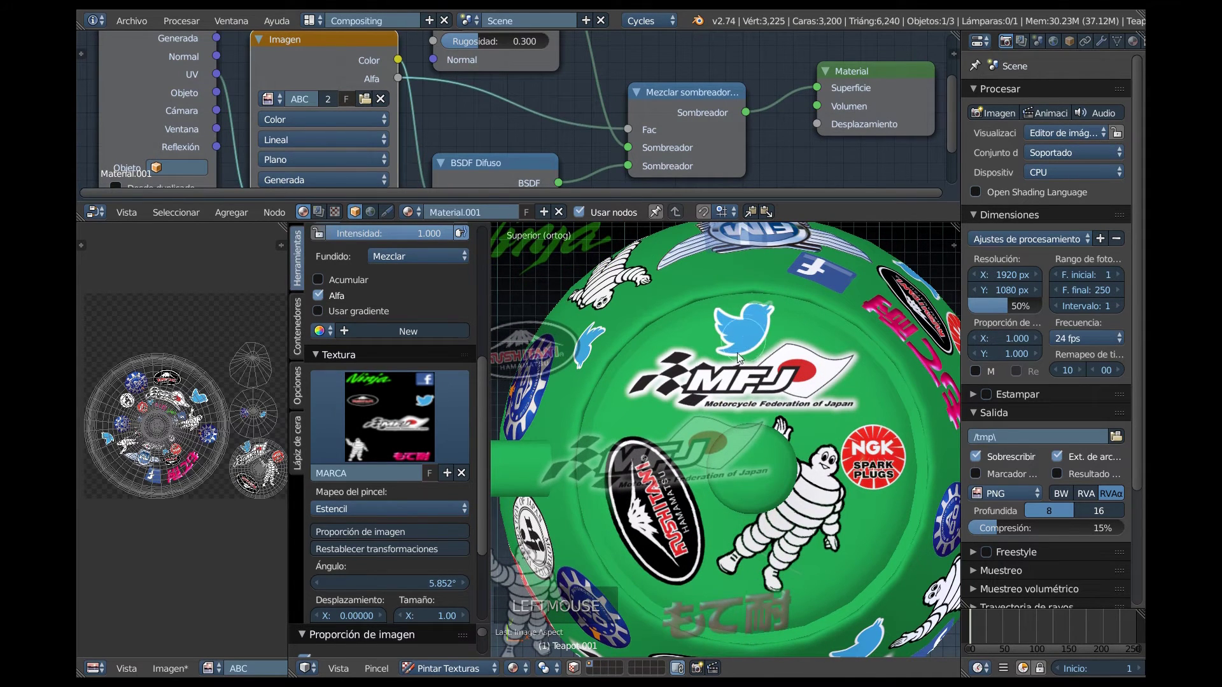
{"action": "right_click", "coordinate": [723, 432]}
{"action": "right_click", "coordinate": [702, 493]}
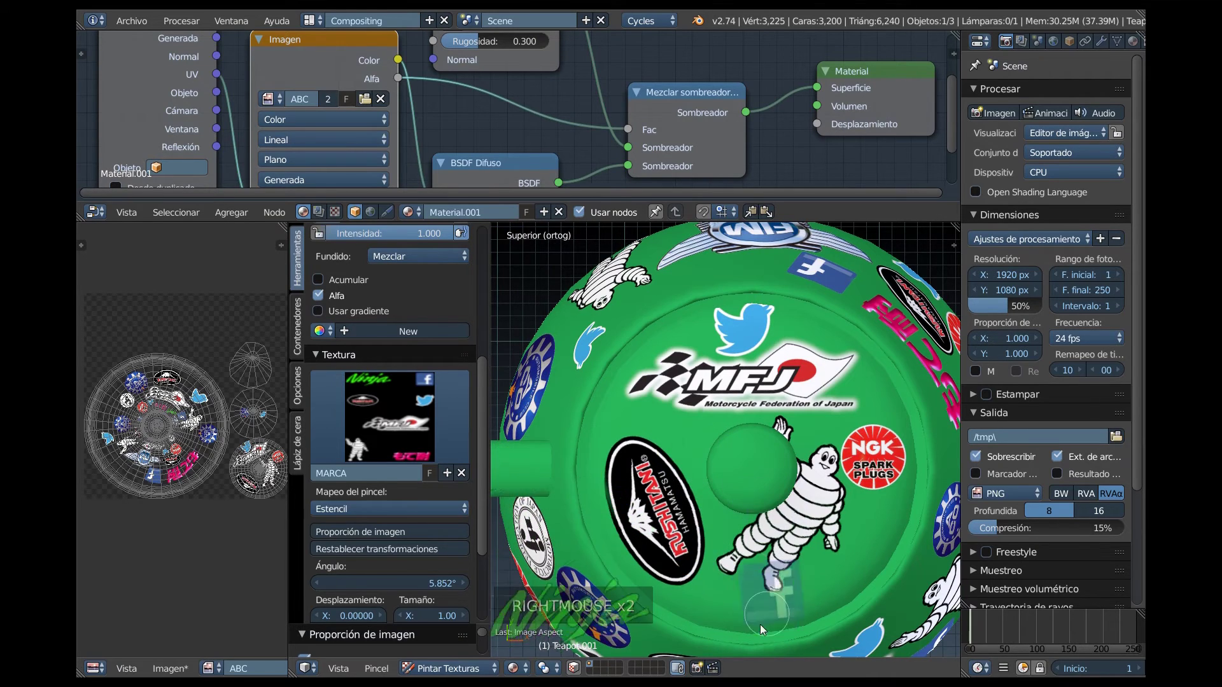
{"action": "right_click", "coordinate": [758, 517]}
Stamp a sticker onto the teapot lid from the top view.
{"action": "middle_click", "coordinate": [758, 515]}
{"action": "middle_click", "coordinate": [763, 532]}
{"action": "key", "text": "KP_7"}
{"action": "right_click", "coordinate": [765, 552]}
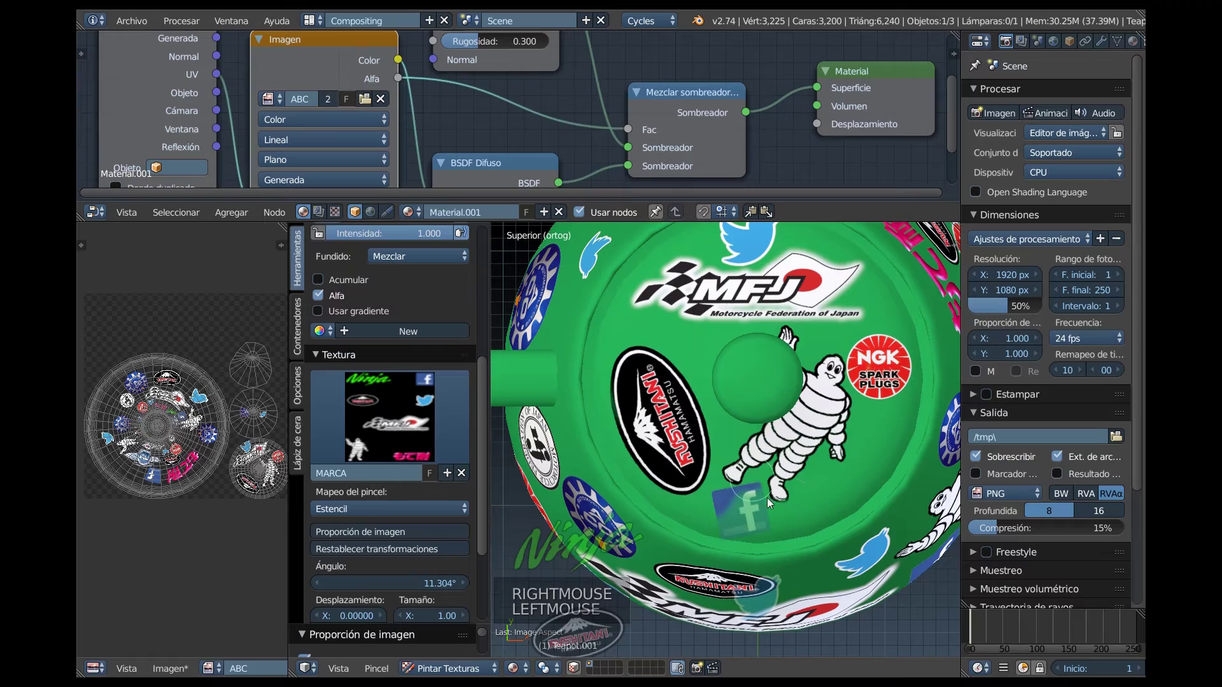
{"action": "left_click", "coordinate": [755, 540]}
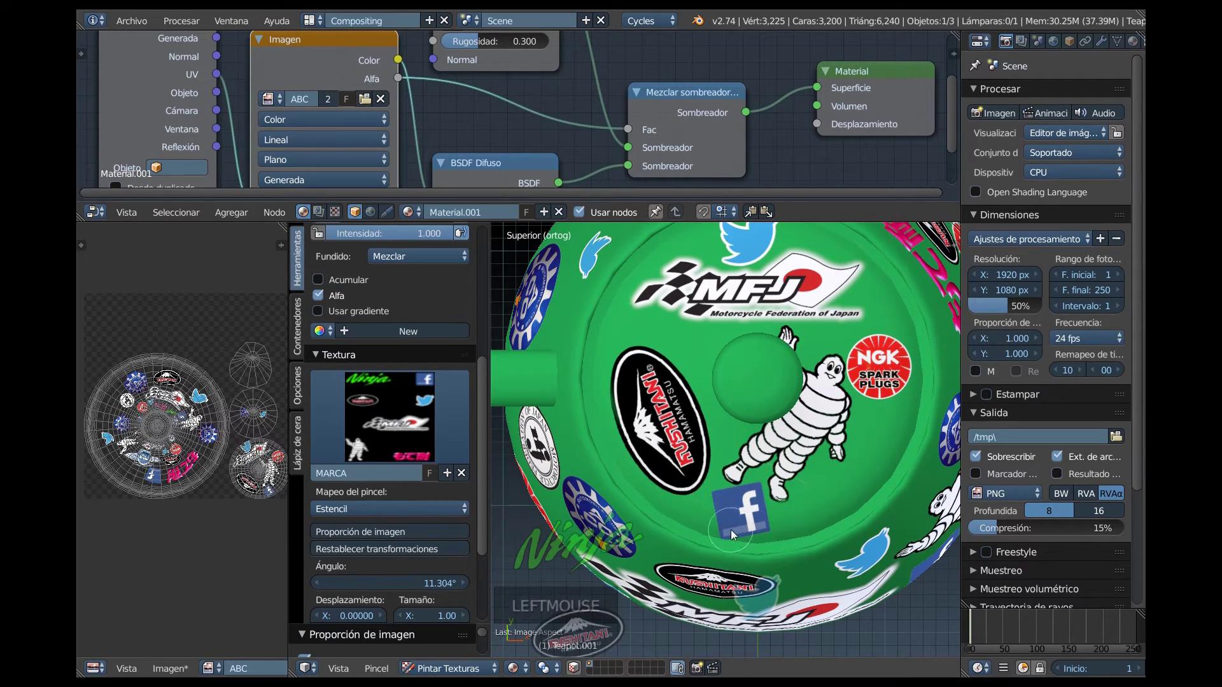
{"action": "scroll", "scroll_direction": "down", "scroll_amount": 3}
{"action": "middle_click", "coordinate": [815, 491]}
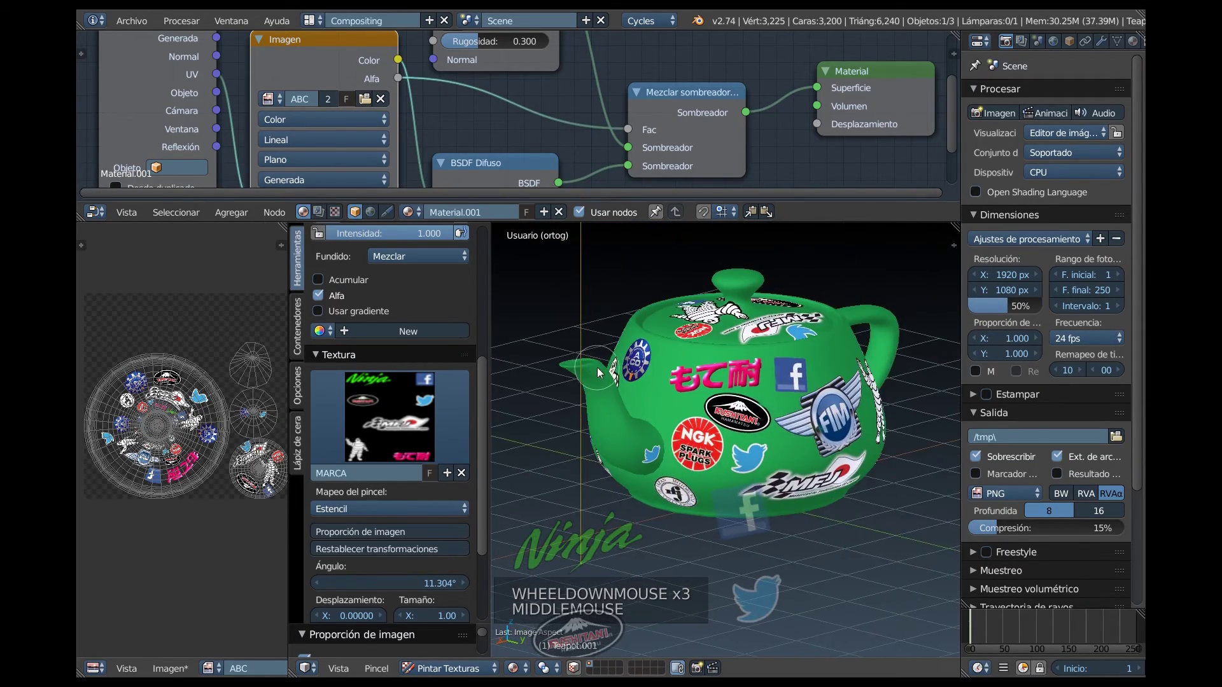
{"action": "scroll", "scroll_direction": "down", "scroll_amount": 3}
{"action": "scroll", "scroll_direction": "up", "scroll_amount": 3}
Stamp a Facebook sticker near the base of the teapot spout.
{"action": "middle_click", "coordinate": [679, 422]}
{"action": "scroll", "scroll_direction": "up", "scroll_amount": 3}
{"action": "right_click", "coordinate": [737, 503]}
{"action": "right_click", "coordinate": [748, 425]}
{"action": "right_click", "coordinate": [761, 441]}
{"action": "right_click", "coordinate": [794, 366]}
{"action": "left_click", "coordinate": [729, 373]}
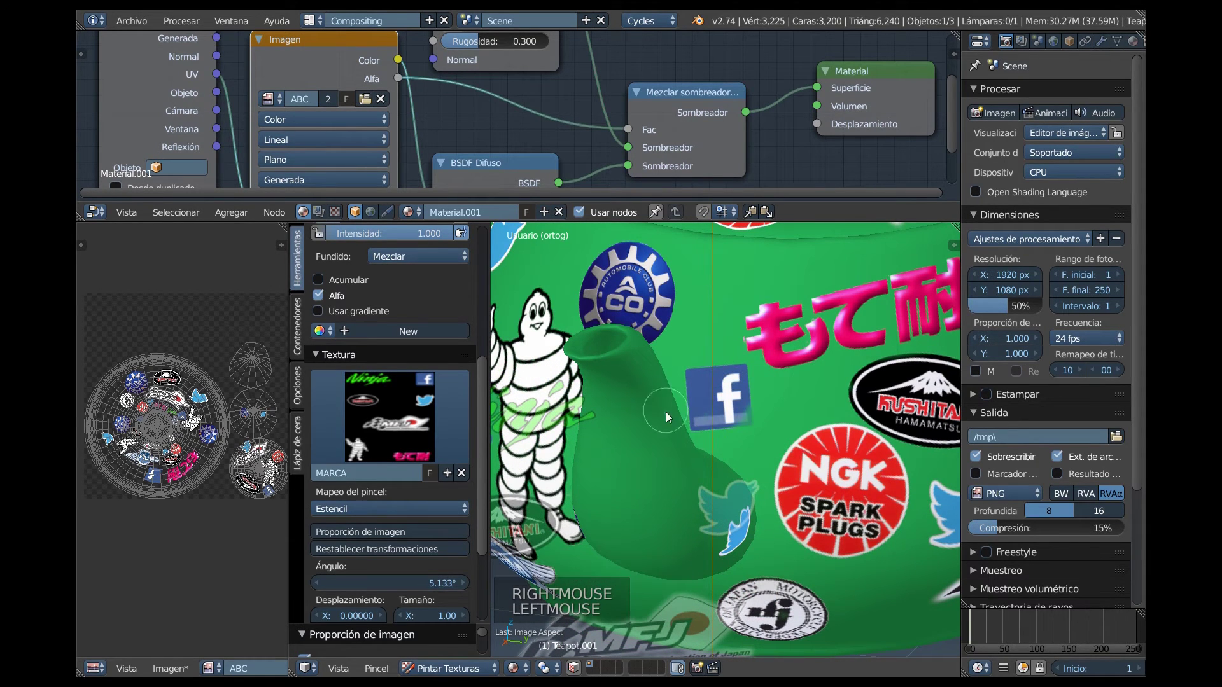
{"action": "scroll", "scroll_direction": "down", "scroll_amount": 3}
{"action": "middle_click", "coordinate": [818, 442]}
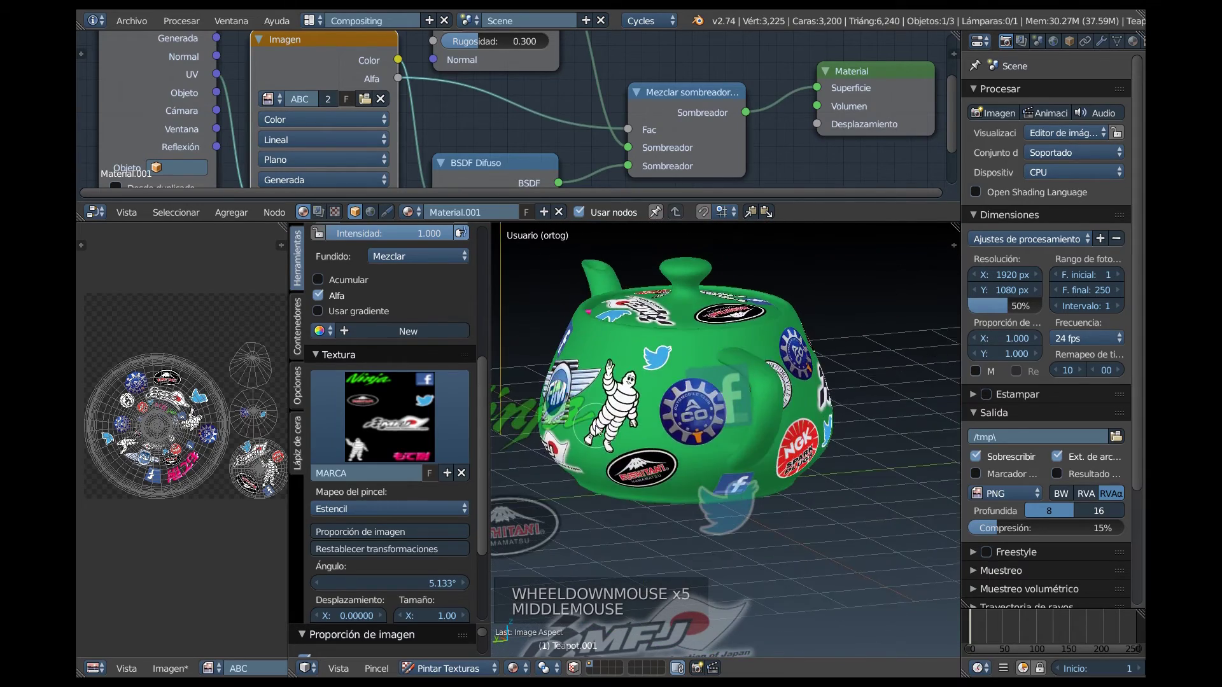
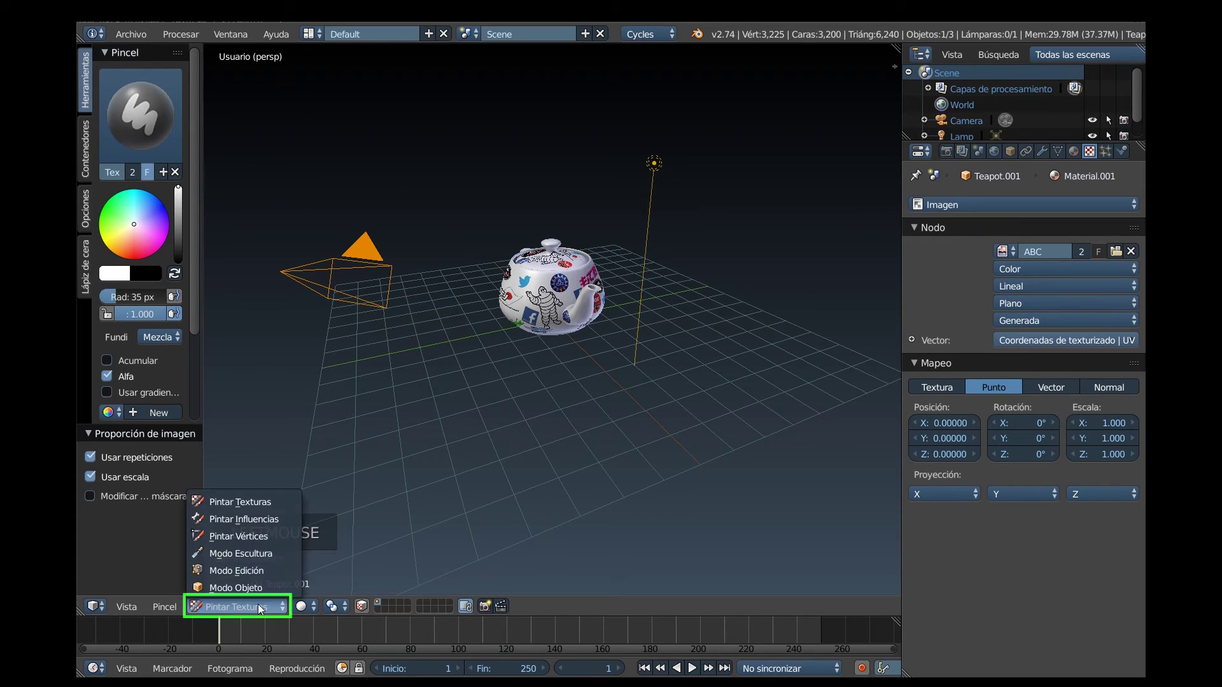
Leave Texture Paint for Object Mode and show the viewport with rendered shading.
{"action": "left_click", "coordinate": [263, 598]}
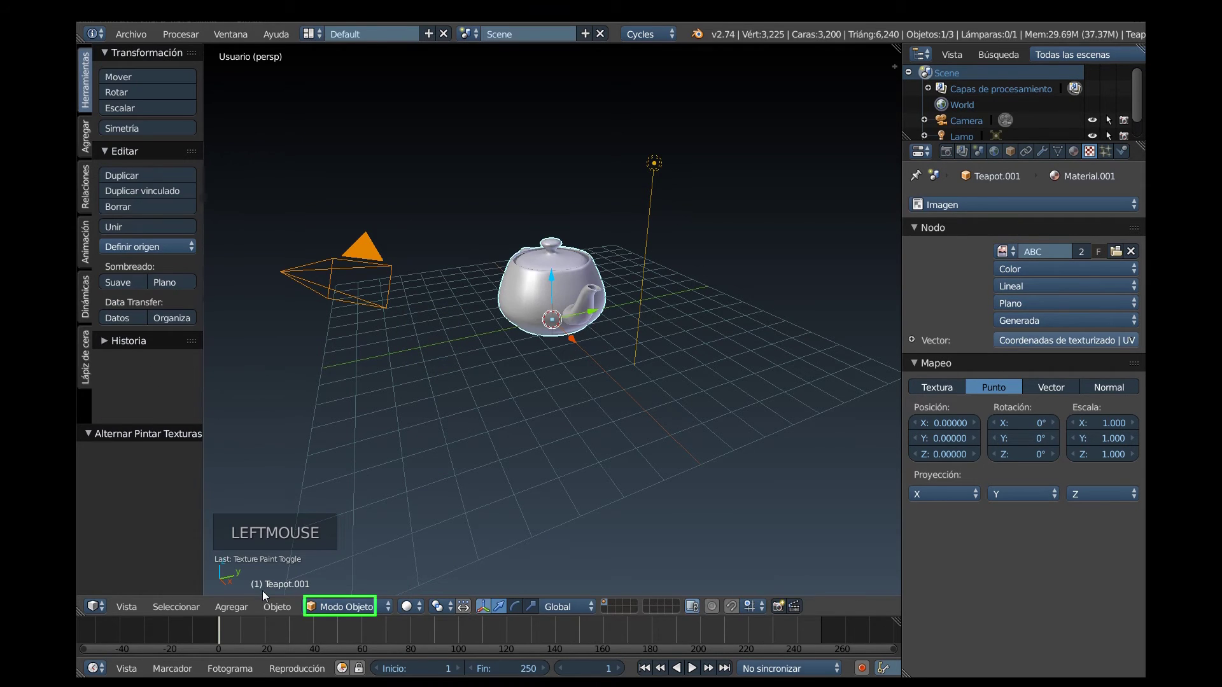
{"action": "left_click", "coordinate": [407, 613]}
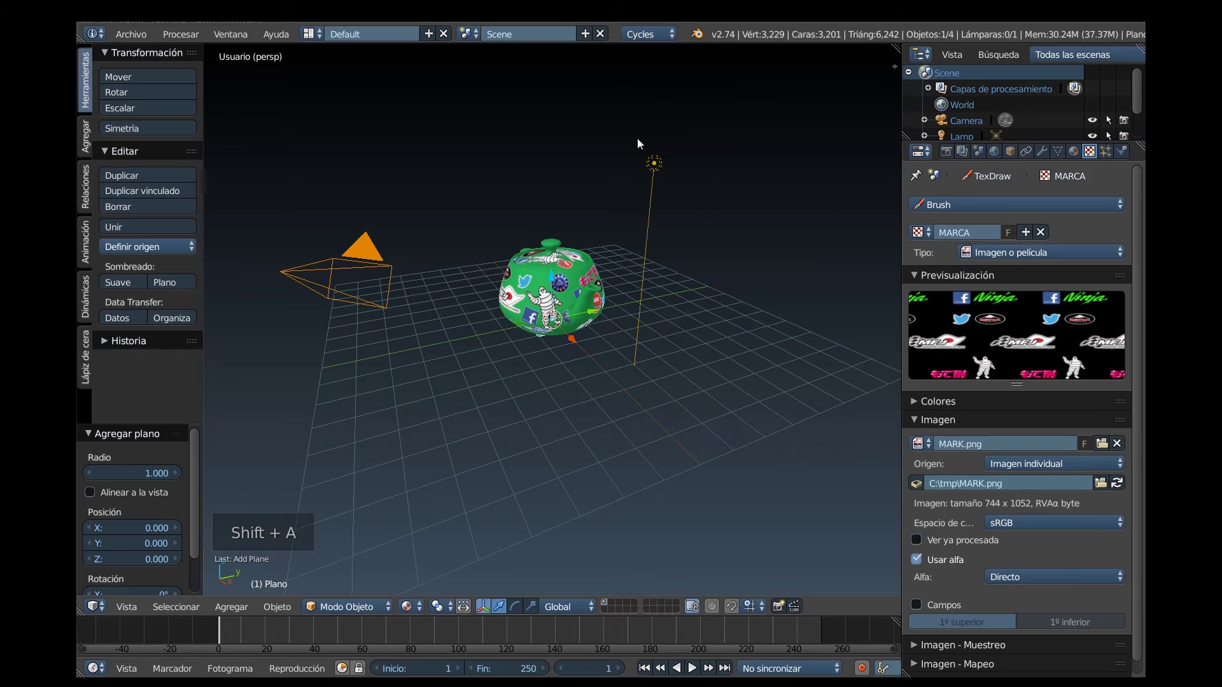
Scale the new ground plane by 20 and drive its material colour with a checker texture.
{"action": "type", "text": "S 20 Enter"}
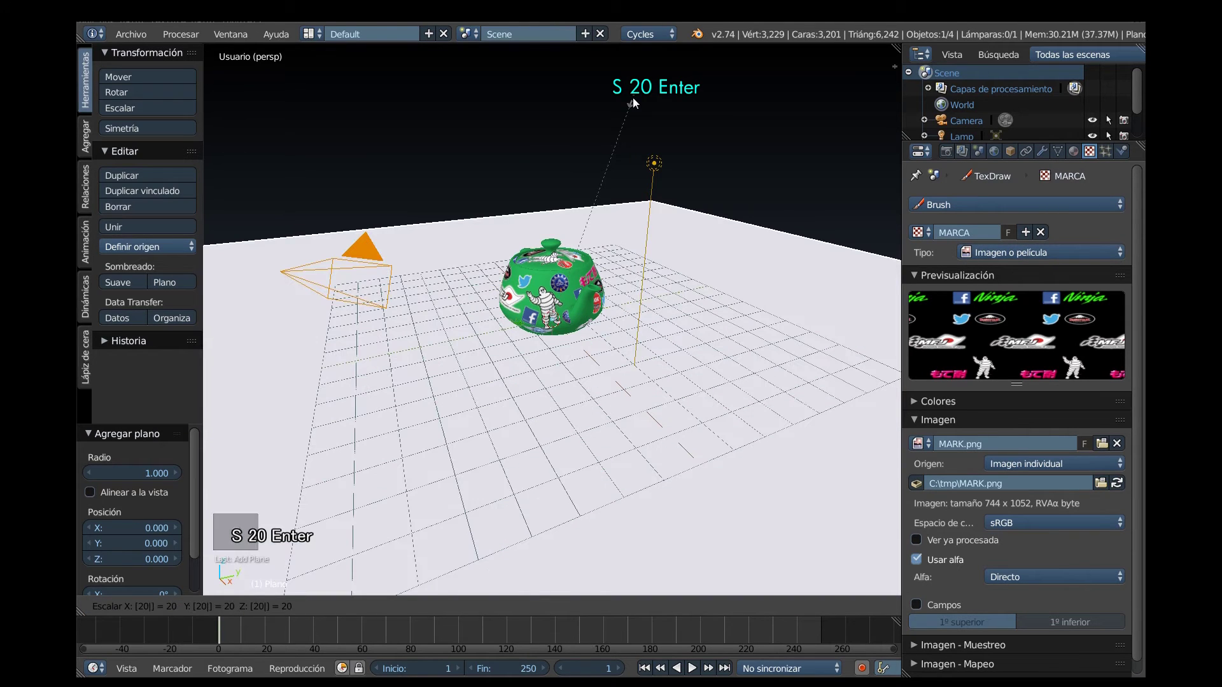
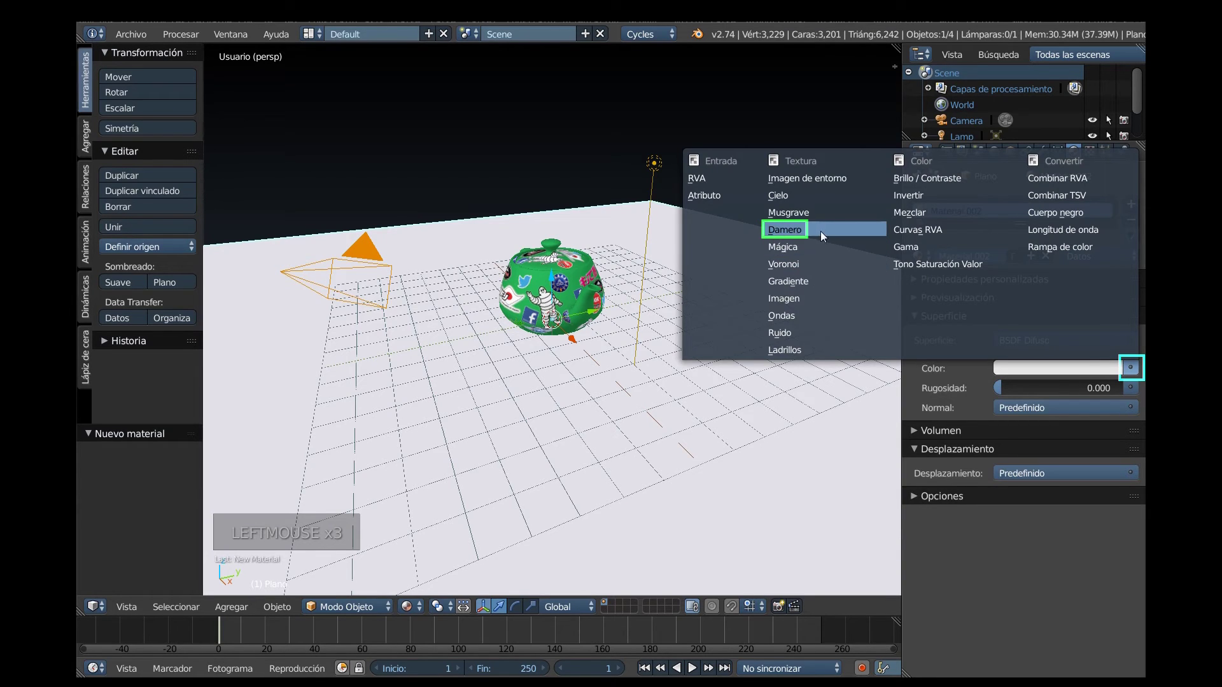
{"action": "left_click", "coordinate": [1084, 434]}
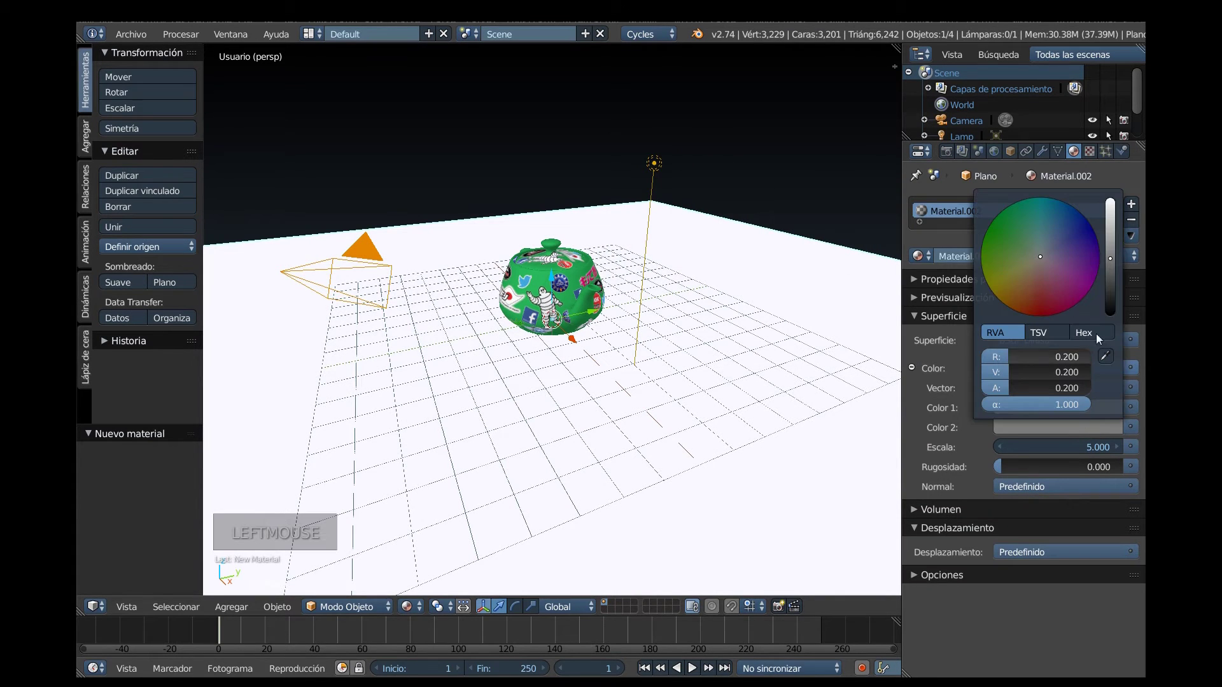
{"action": "left_click", "coordinate": [946, 455]}
Set the checker scale to 25 and make the lamp a Sun with strength 5.
{"action": "left_click", "coordinate": [1080, 456]}
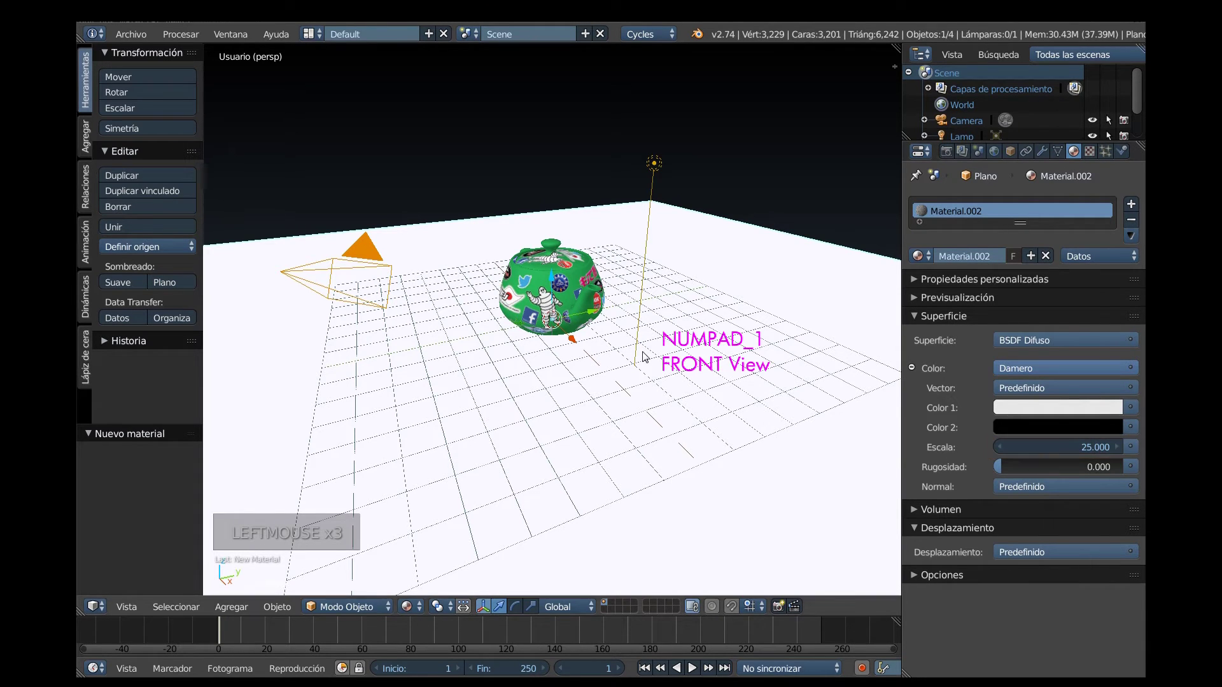
{"action": "key", "text": "KP_1"}
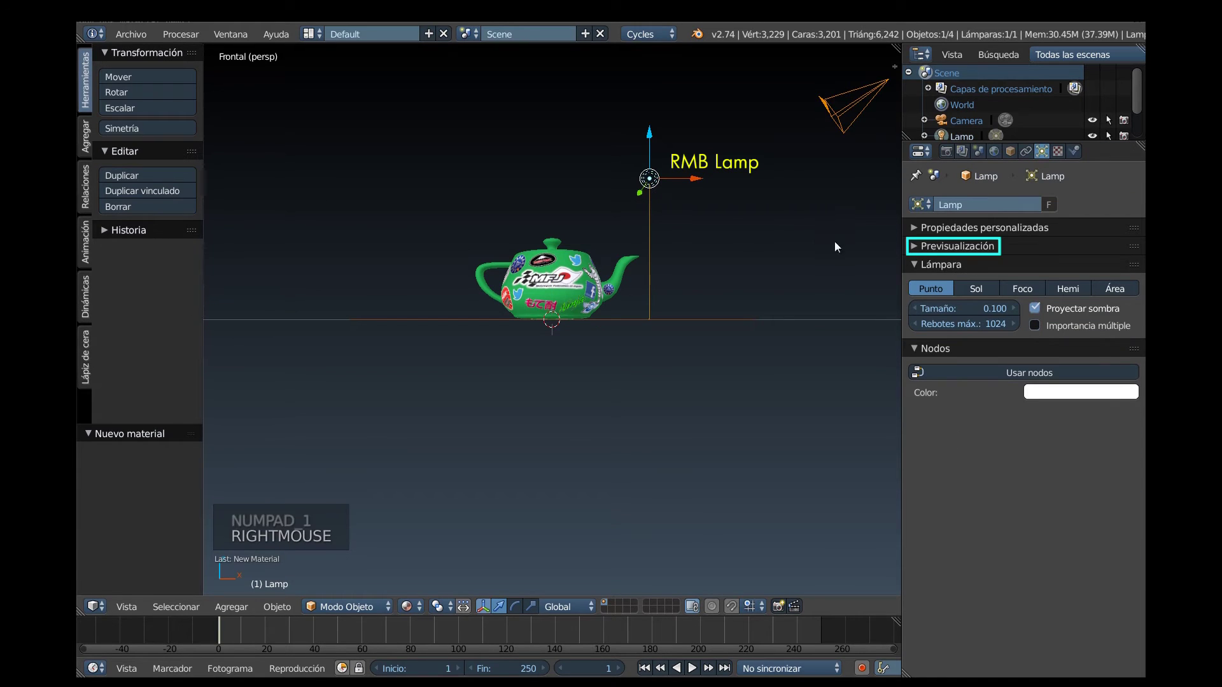
{"action": "left_click", "coordinate": [1041, 486]}
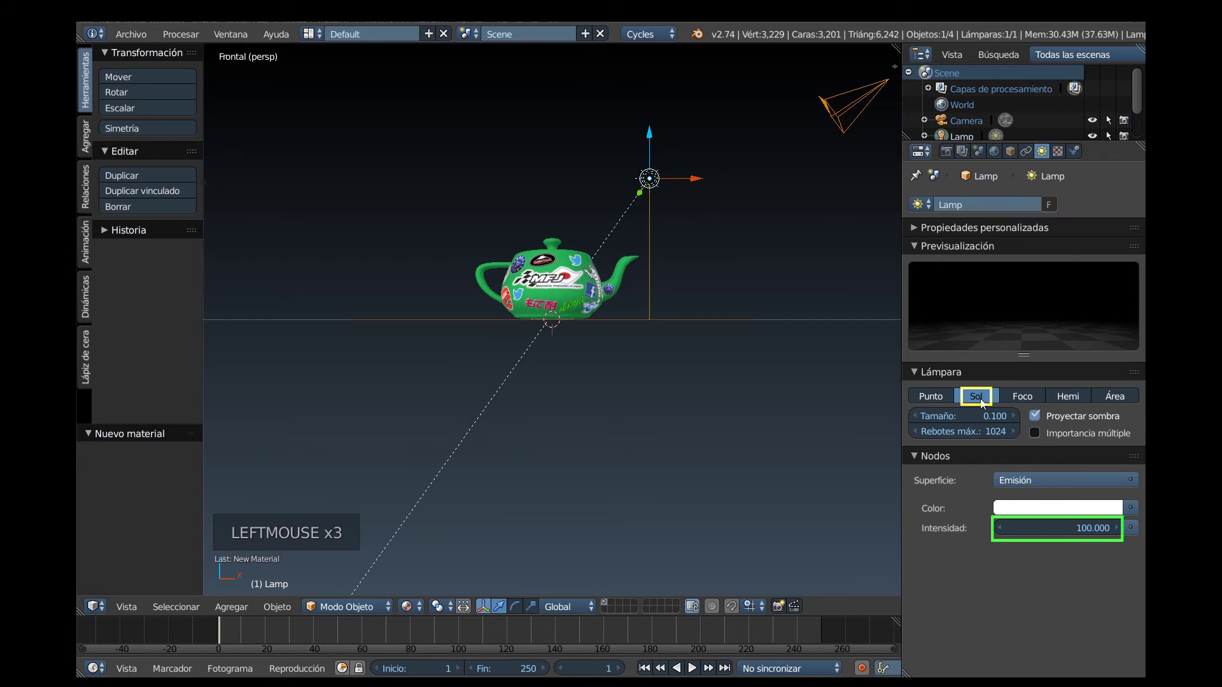
{"action": "left_click", "coordinate": [1077, 533]}
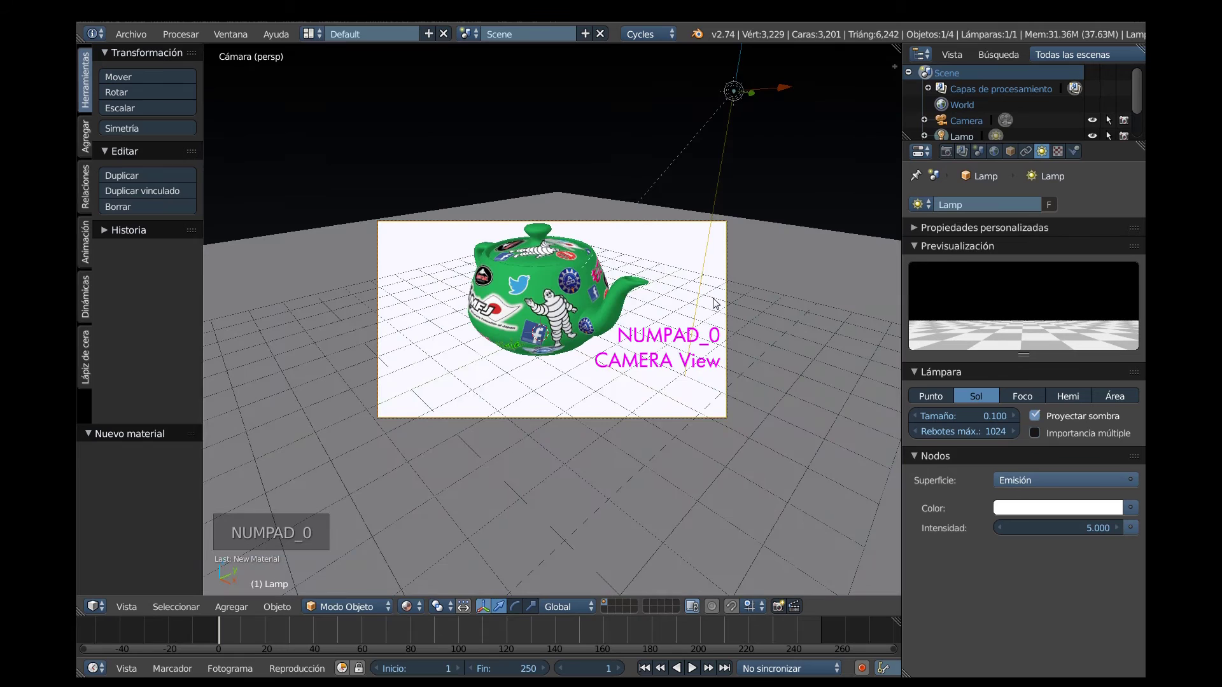
Show the transform sidebar in camera view and select the stickered teapot's Material.001.
{"action": "key", "text": "n"}
{"action": "left_click", "coordinate": [890, 152]}
{"action": "left_click", "coordinate": [898, 83]}
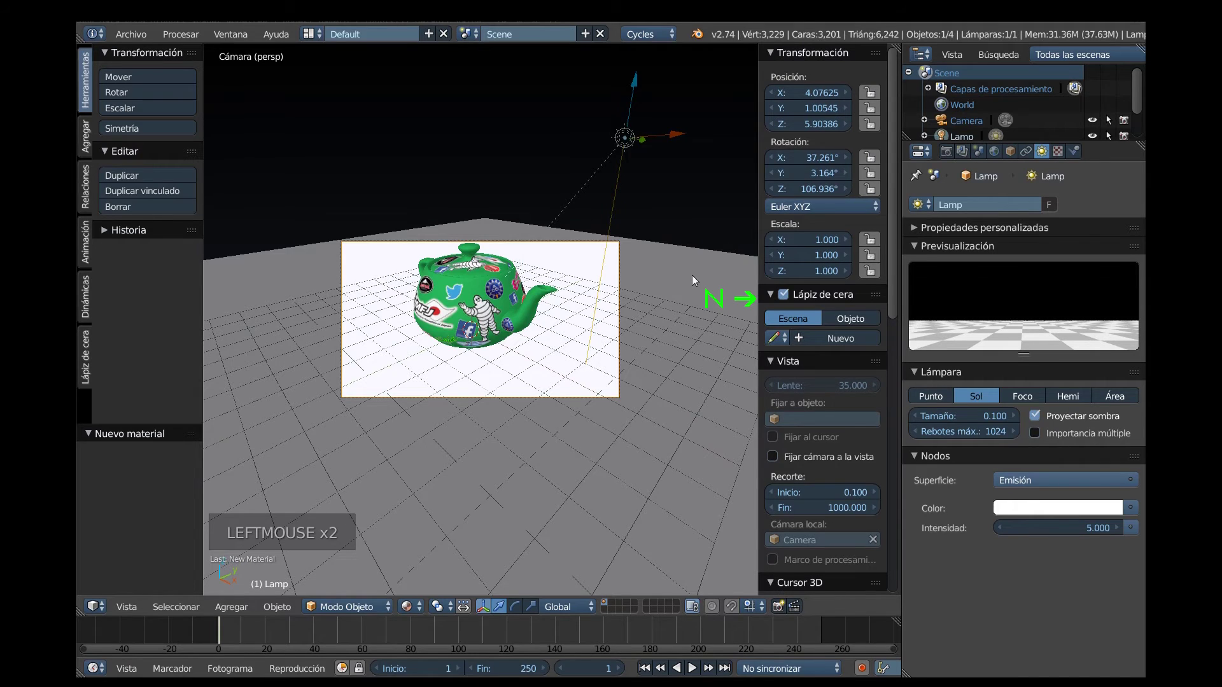
{"action": "scroll", "scroll_direction": "up", "scroll_amount": 3}
{"action": "scroll", "scroll_direction": "up", "scroll_amount": 3}
{"action": "left_click", "coordinate": [780, 464]}
{"action": "middle_click", "coordinate": [655, 395]}
{"action": "middle_click", "coordinate": [647, 381]}
{"action": "middle_click", "coordinate": [650, 439]}
Duplicate the green teapot as Teapot.001, slide it along the floor and rotate it about 71°.
{"action": "right_click", "coordinate": [528, 338]}
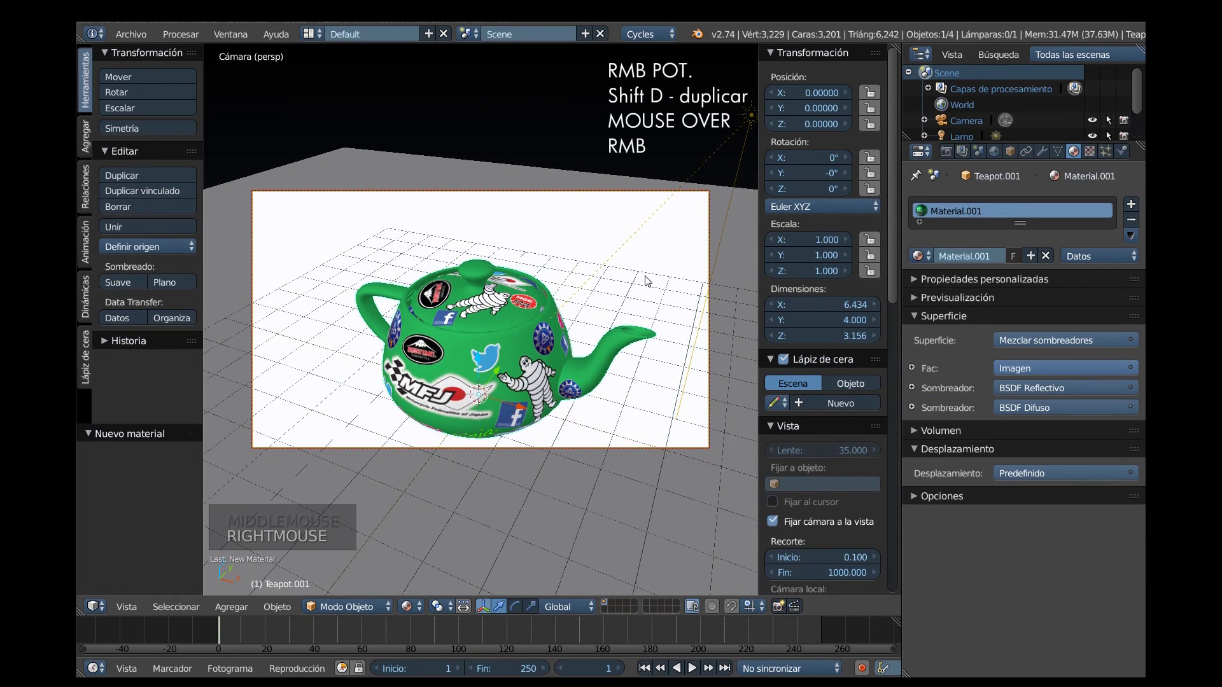
{"action": "key", "text": "shift+d"}
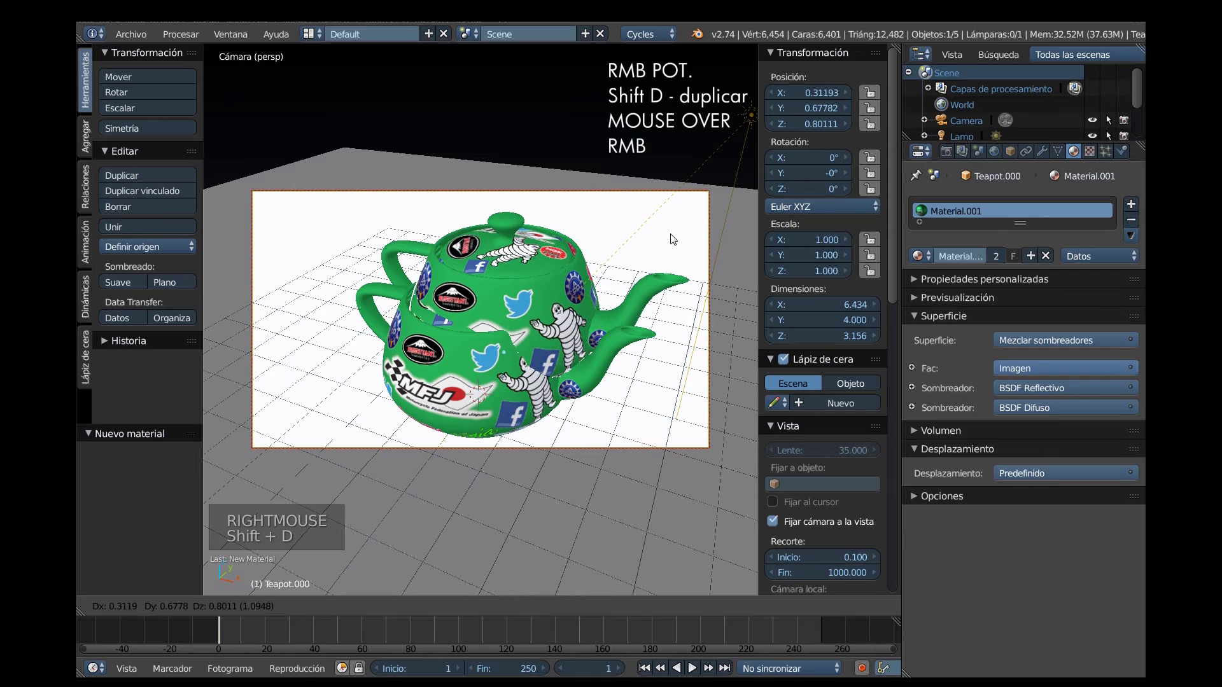
{"action": "key", "text": "g"}
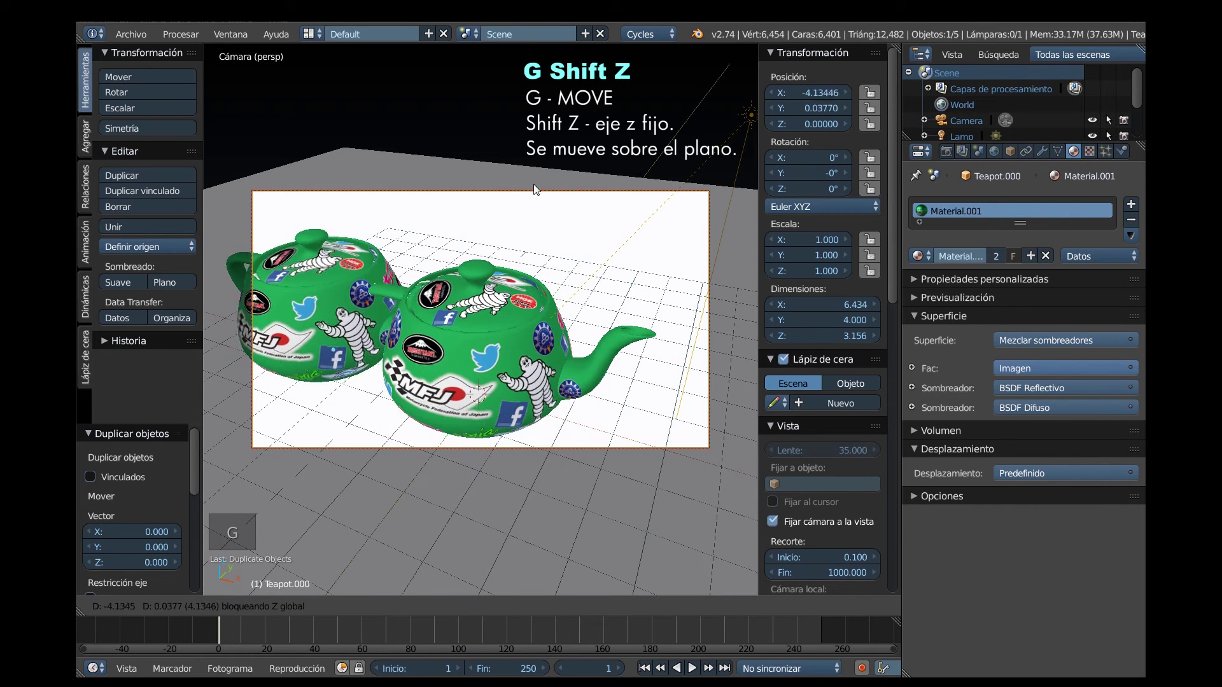
{"action": "key", "text": "r"}
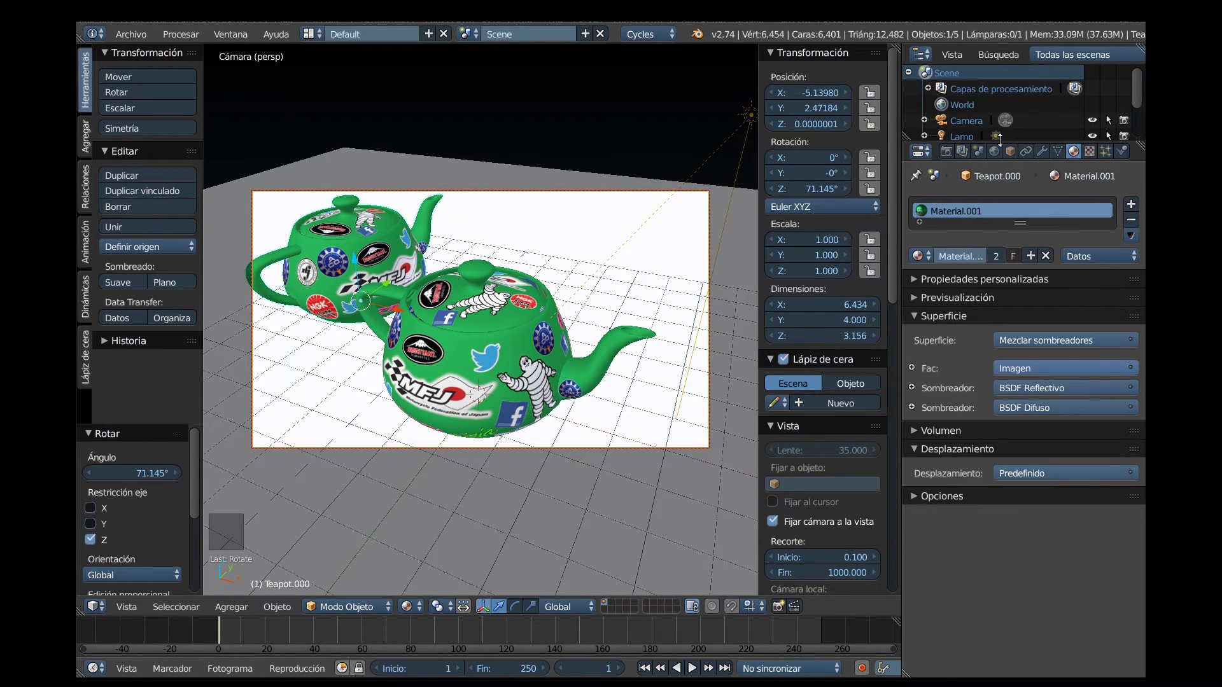
{"action": "right_click", "coordinate": [972, 186]}
Rename the back teapot Teapot-ROJO and give it a single-user red material named ROJO.
{"action": "double_click", "coordinate": [982, 175]}
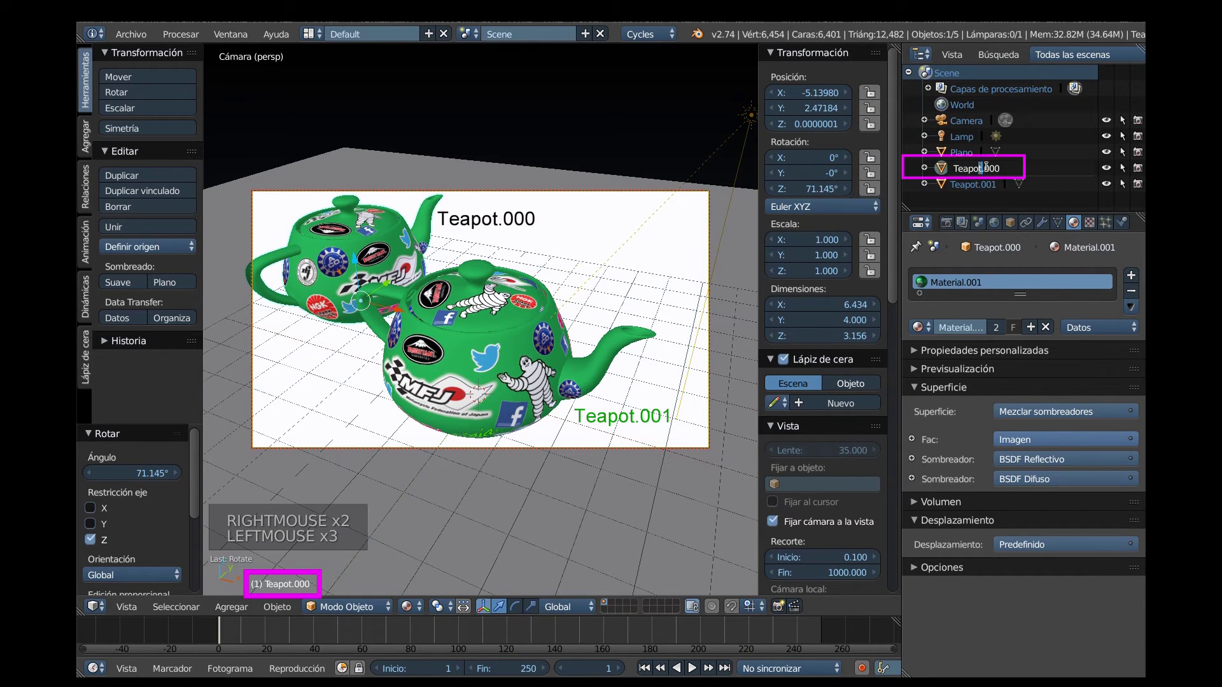
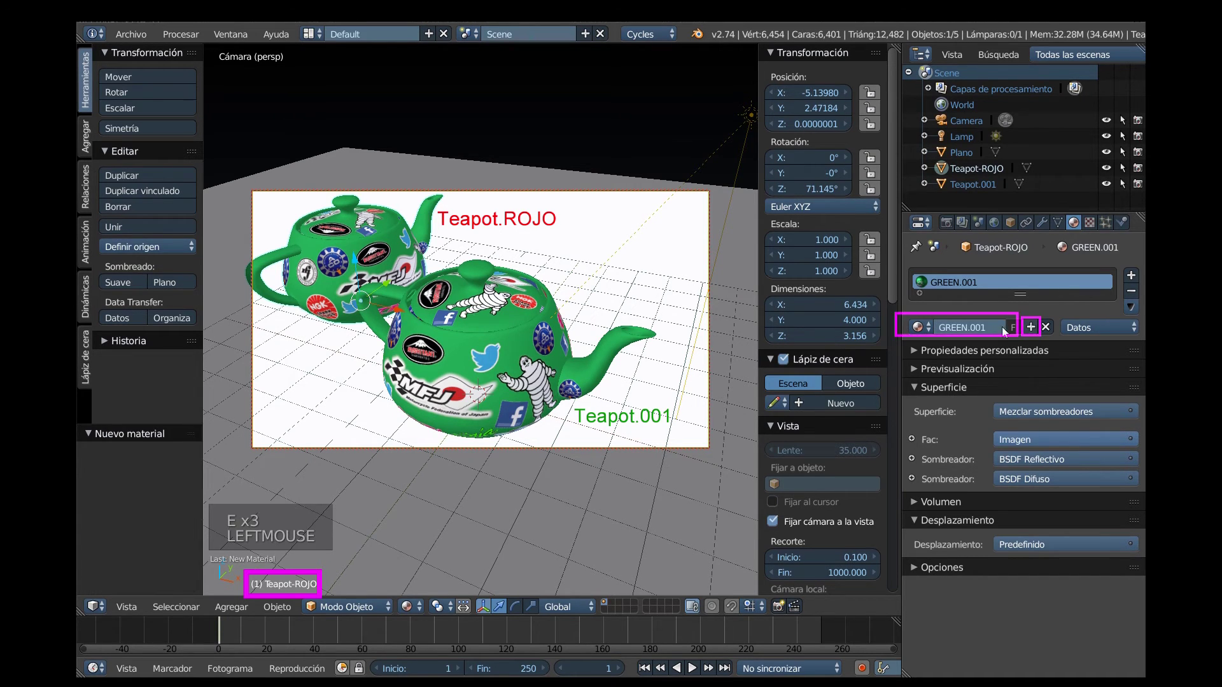
{"action": "left_click", "coordinate": [994, 334]}
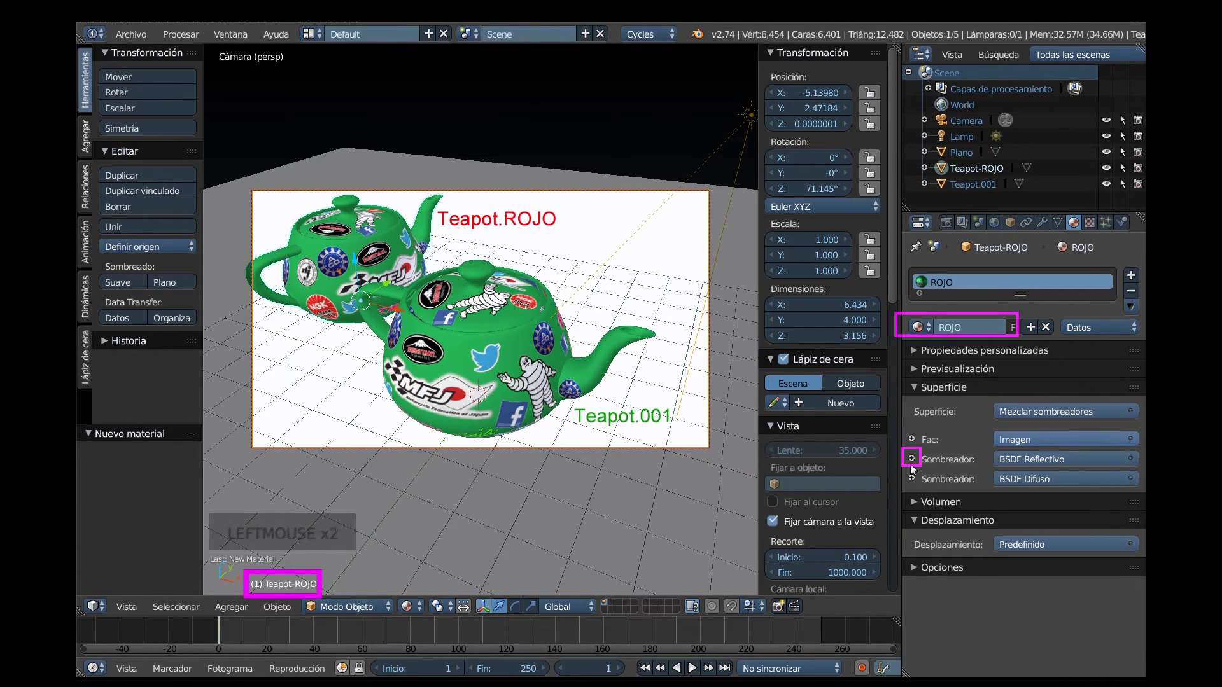
{"action": "left_click", "coordinate": [1049, 504]}
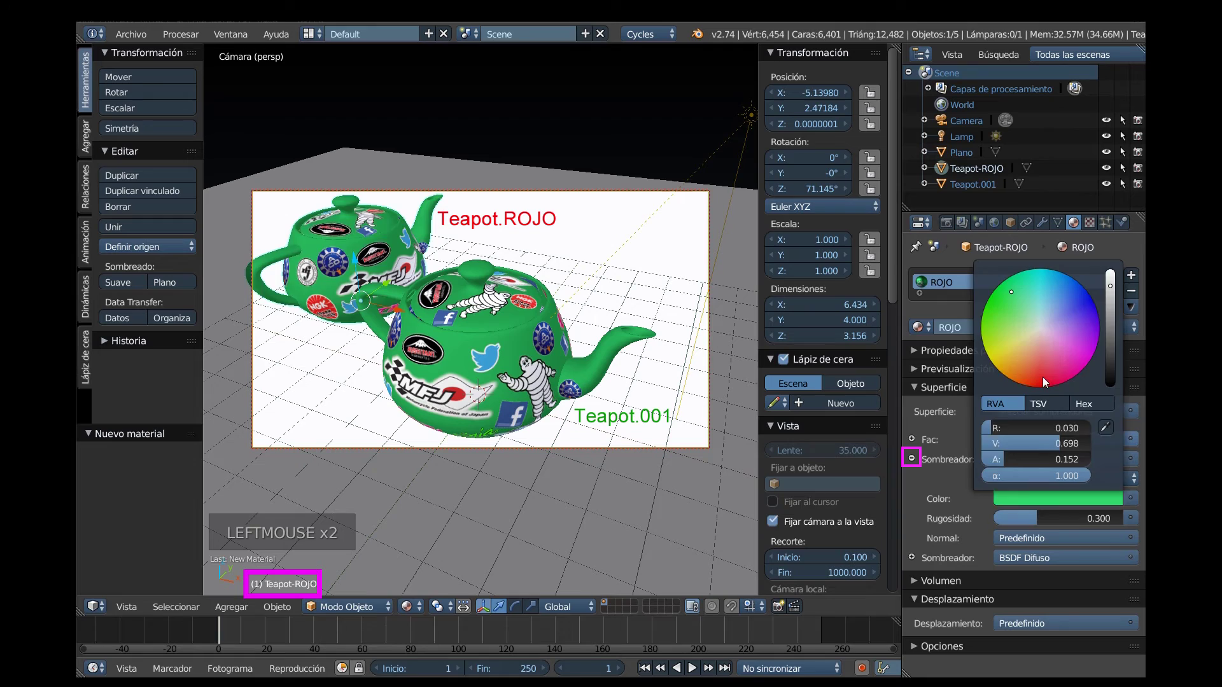
{"action": "right_click", "coordinate": [503, 330]}
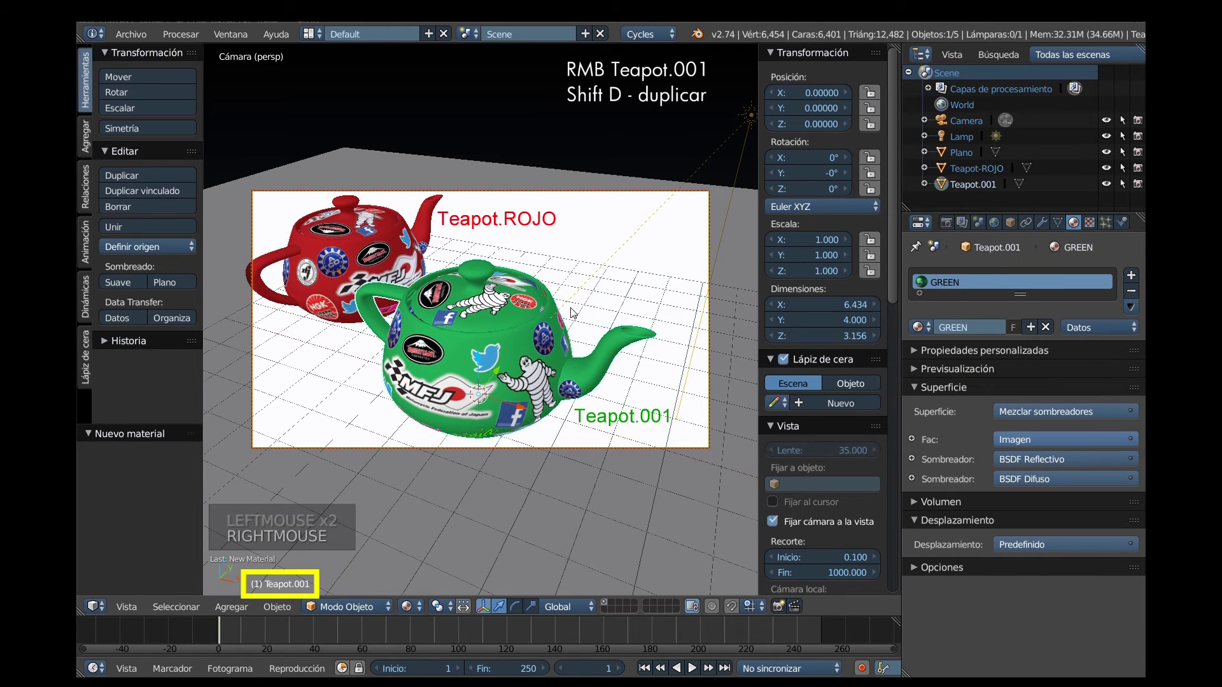
Duplicate the green teapot as Teapot-AZUL with its own material copy named AZUL.
{"action": "key", "text": "shift+d"}
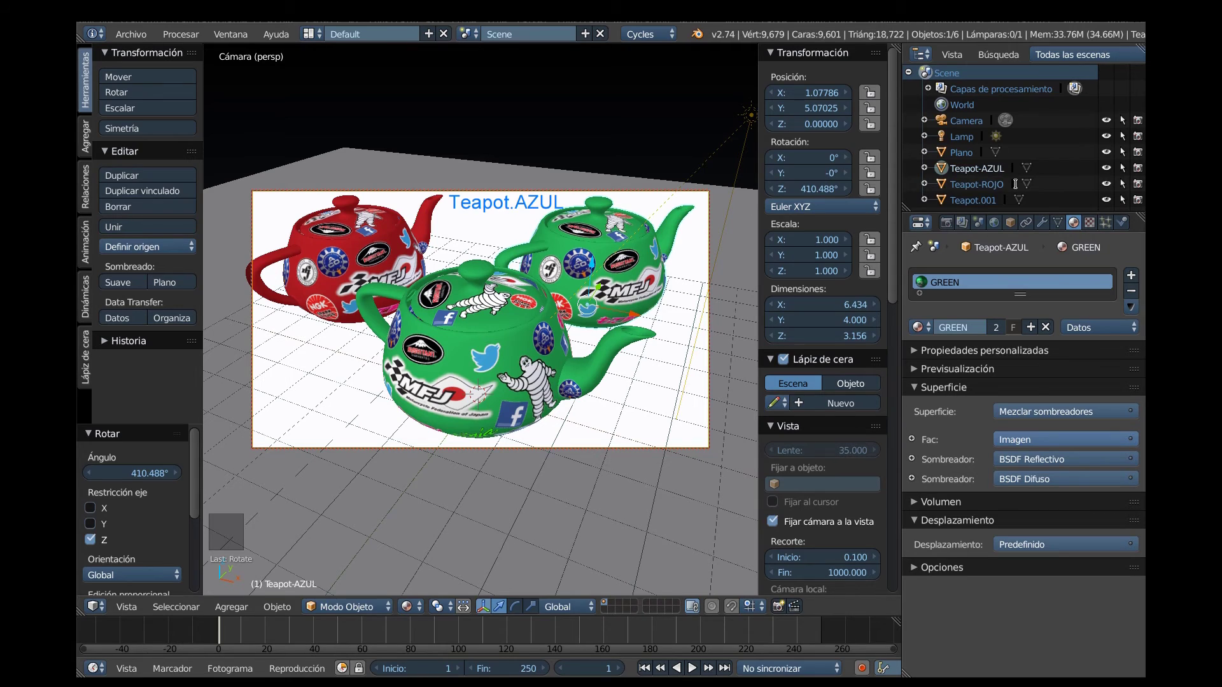
{"action": "left_click", "coordinate": [1015, 333]}
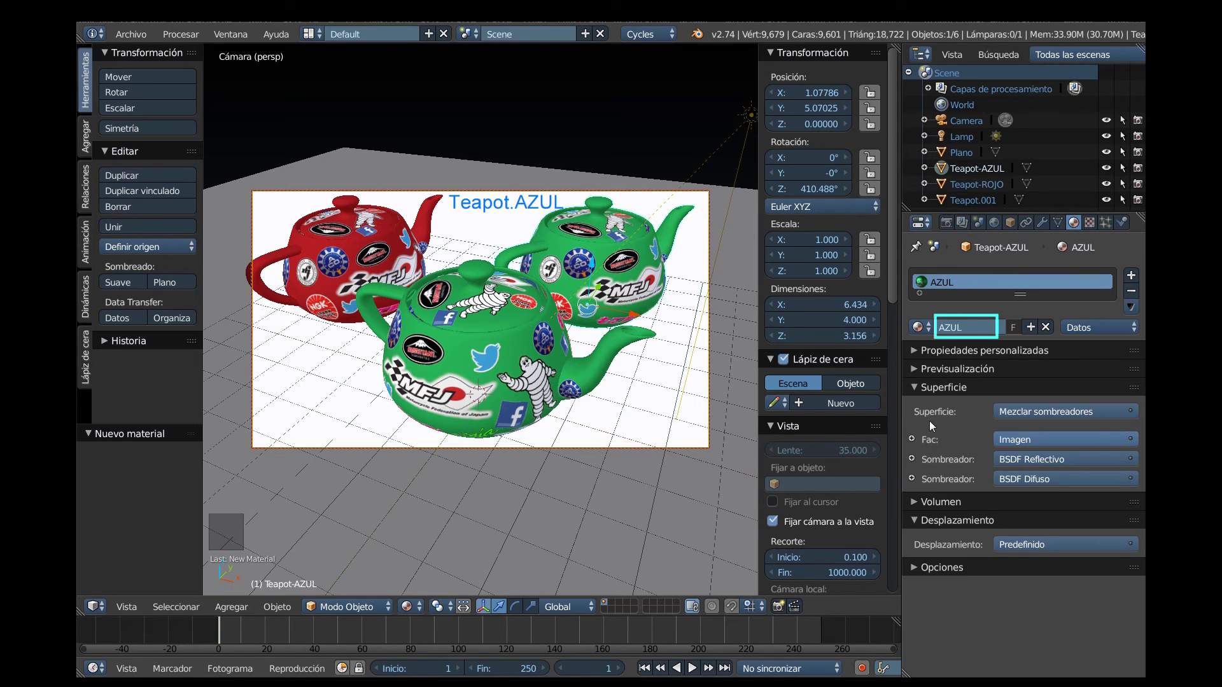
{"action": "left_click", "coordinate": [1038, 501]}
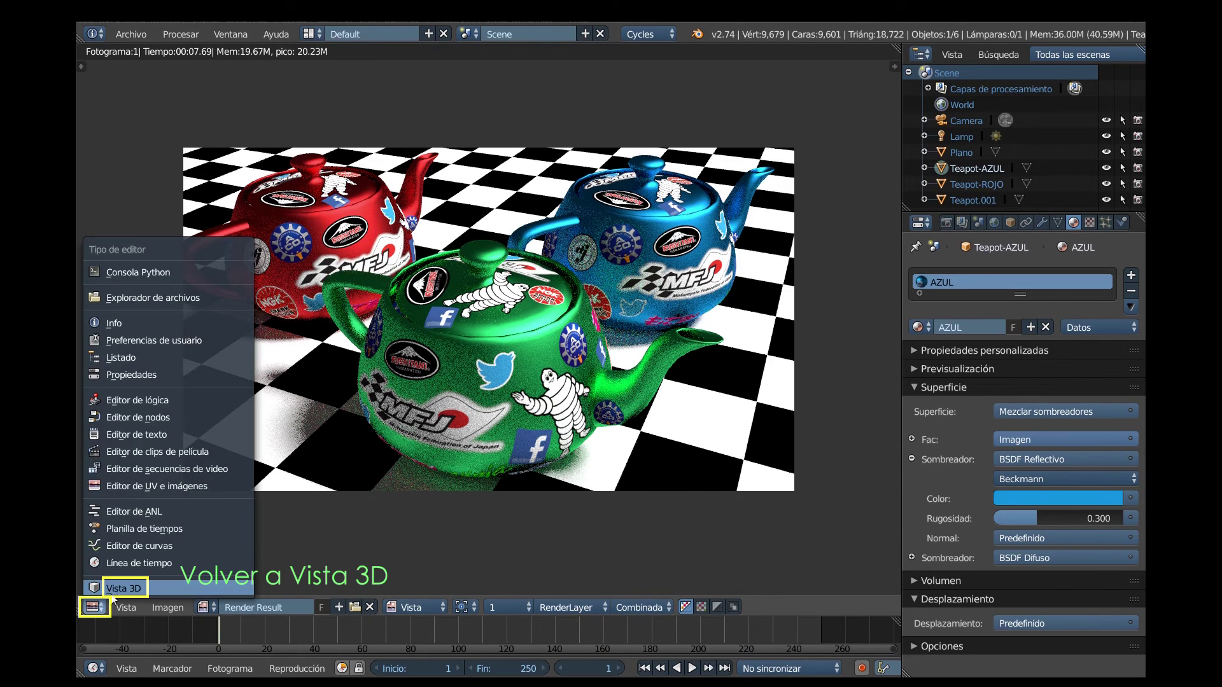
Give the world node-based shading with the landscape wallpaper as environment texture.
{"action": "left_click", "coordinate": [168, 591]}
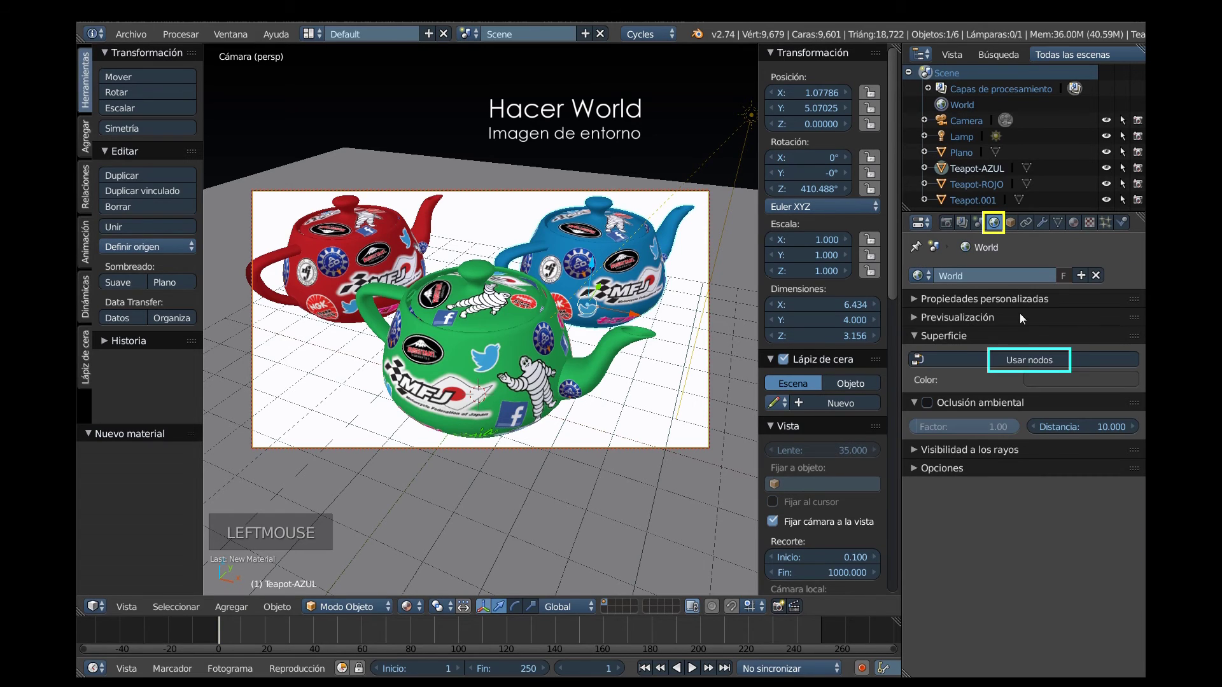
{"action": "left_click", "coordinate": [1054, 368]}
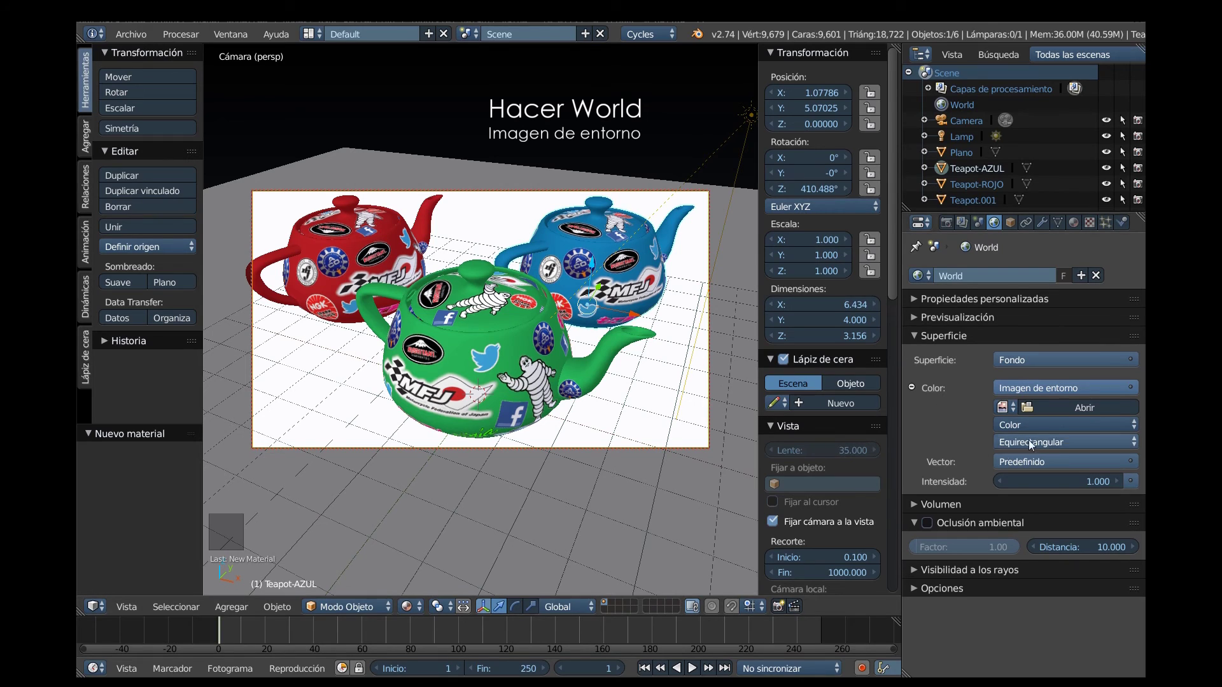
{"action": "left_click", "coordinate": [911, 355]}
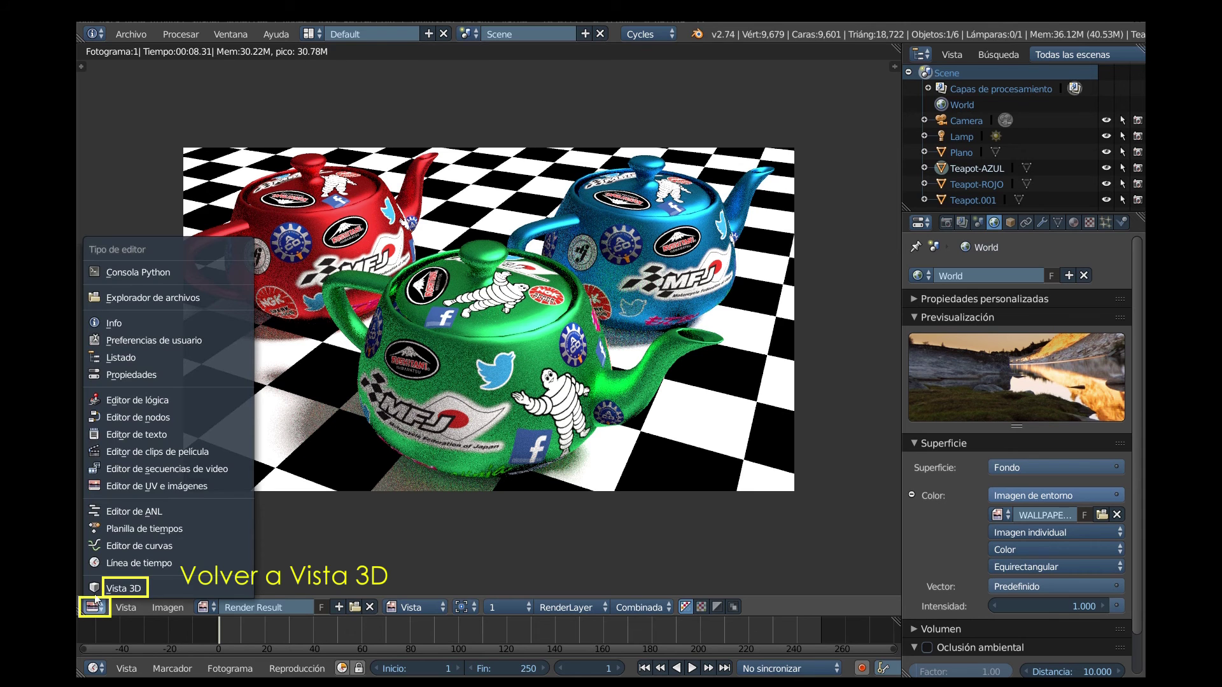
Enable the lamp's shadow casting at strength 5 and render the three teapots again.
{"action": "left_click", "coordinate": [99, 594]}
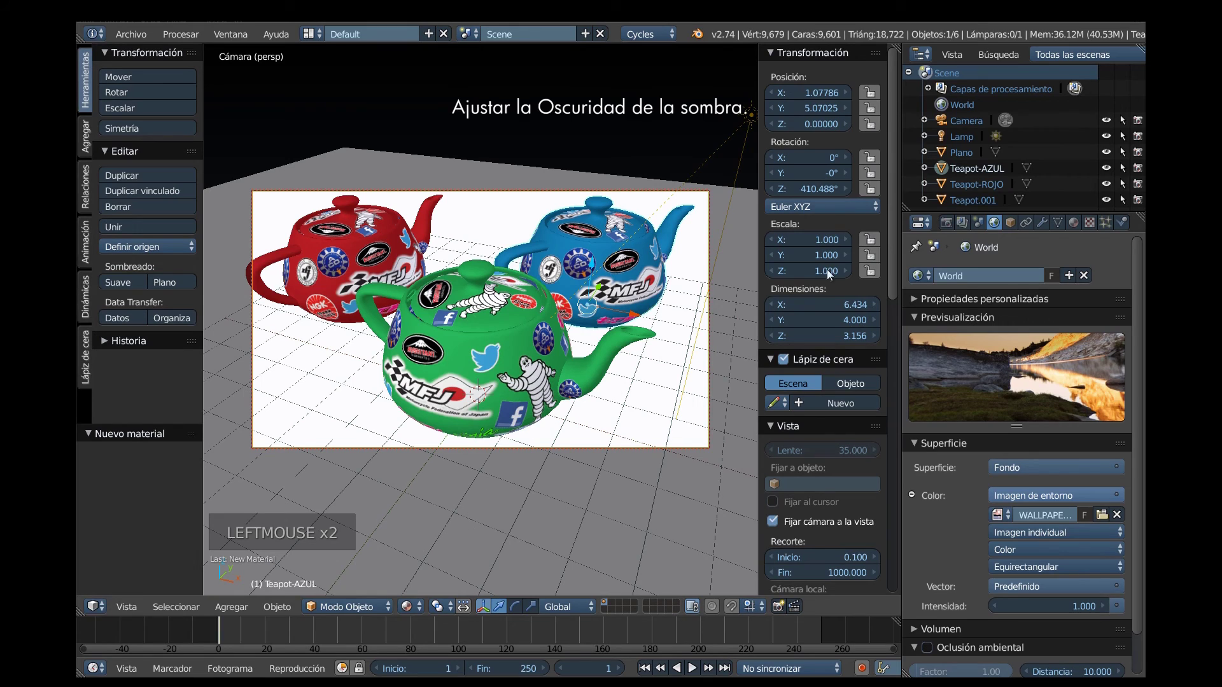
{"action": "left_click", "coordinate": [952, 143]}
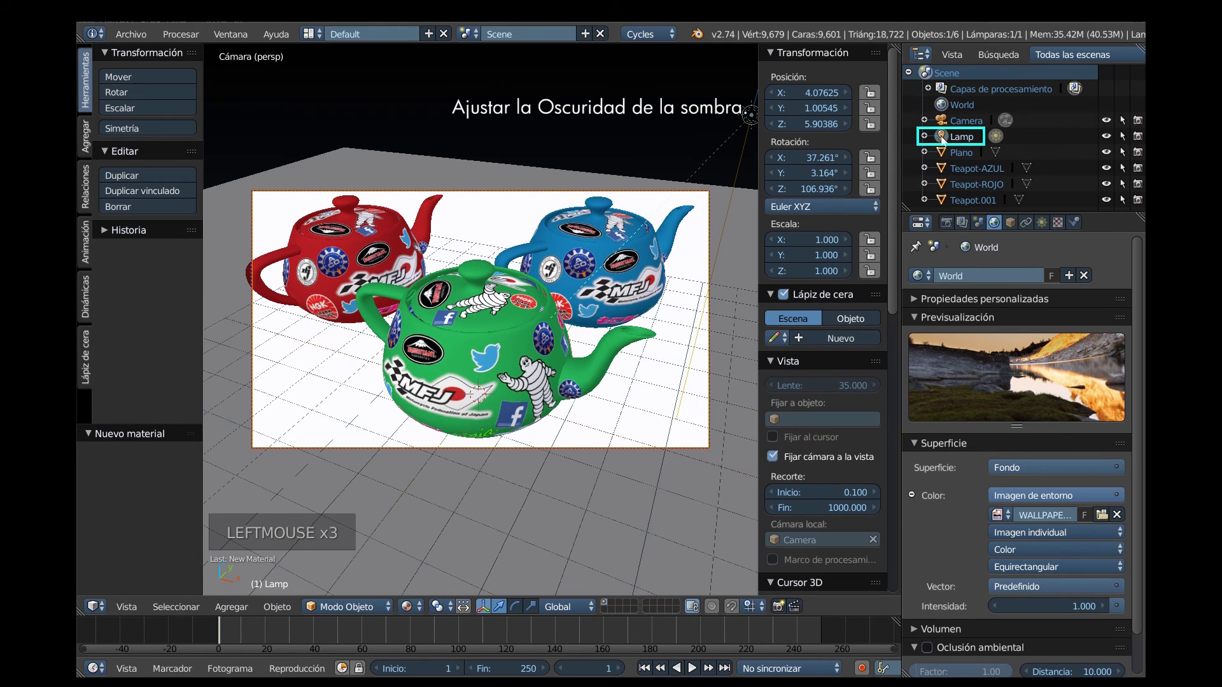
{"action": "left_click", "coordinate": [1042, 230]}
{"action": "left_click", "coordinate": [961, 493]}
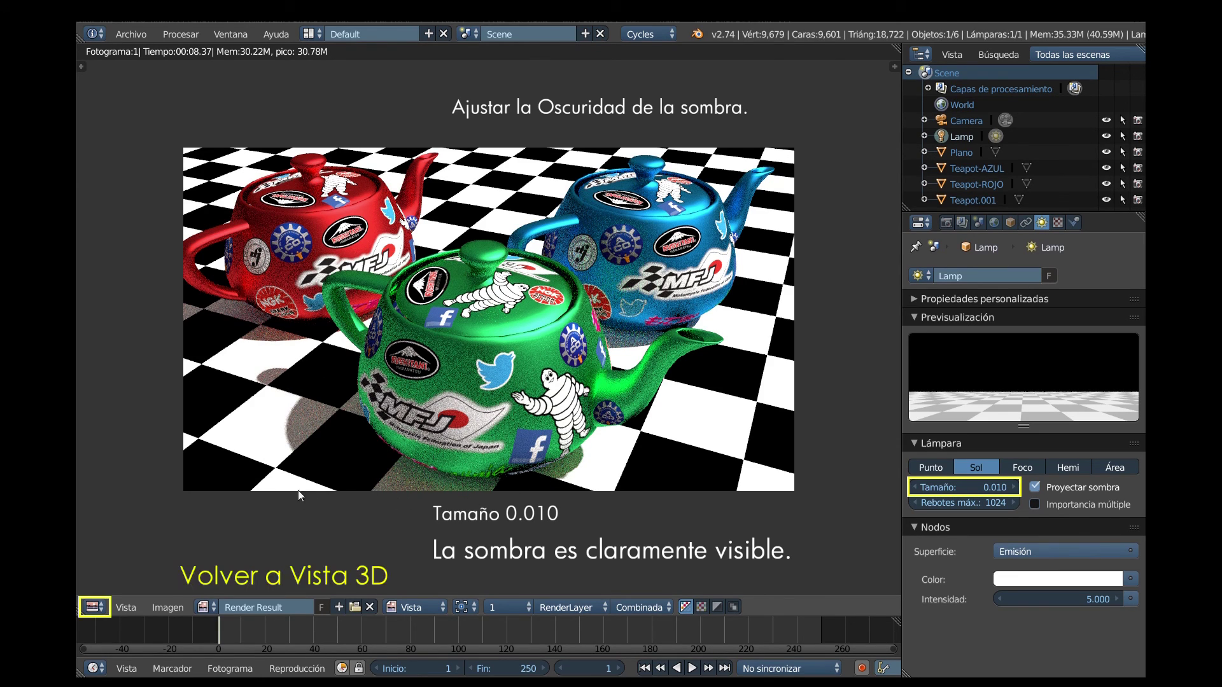
{"action": "left_click", "coordinate": [98, 595]}
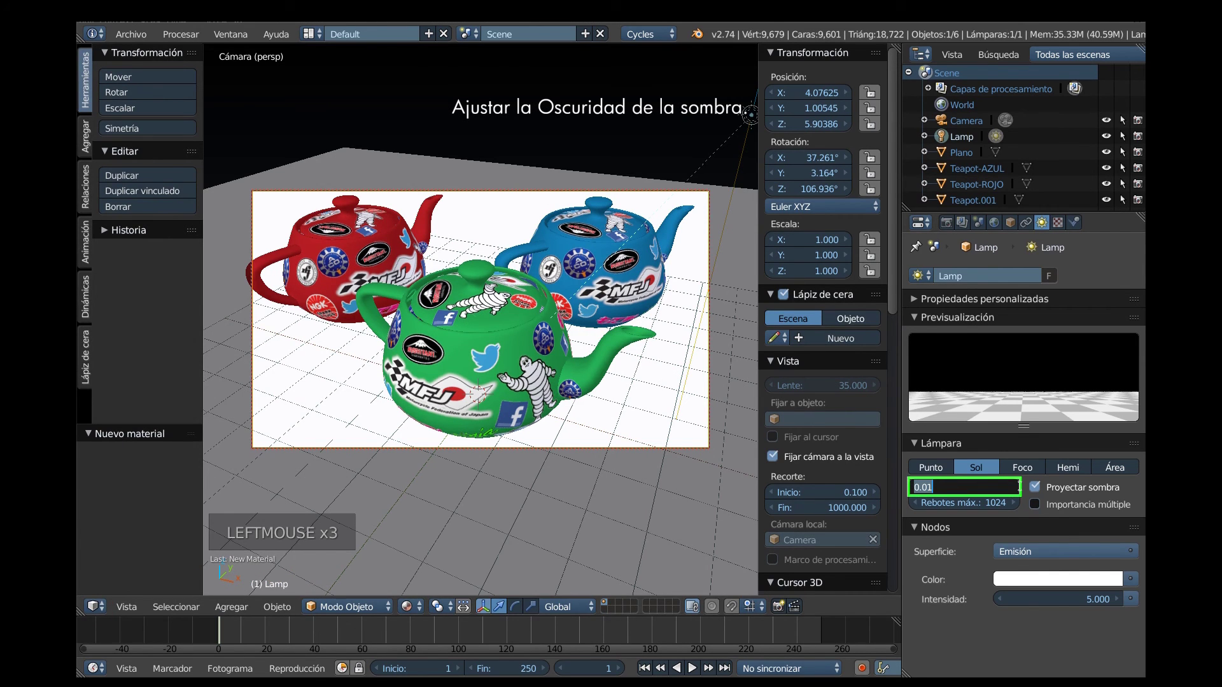
{"action": "key", "text": "KP_0"}
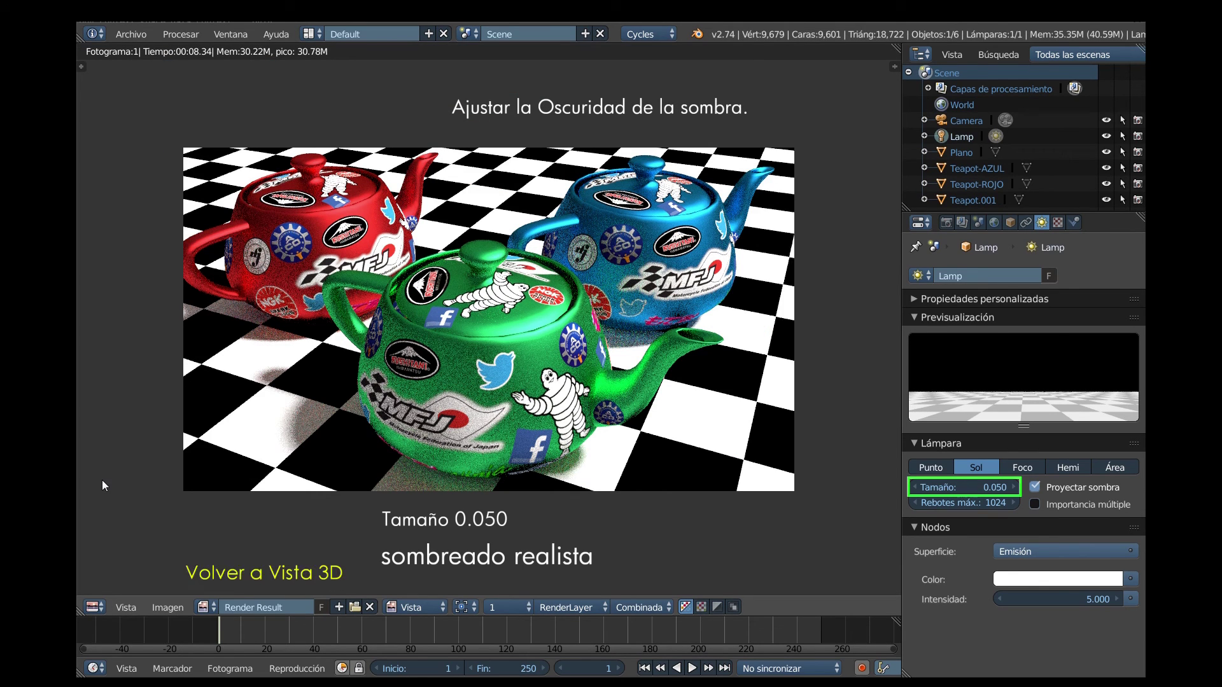
Save the painted sticker texture image and the blend file, then return to the Default screen layout.
{"action": "left_click", "coordinate": [100, 597]}
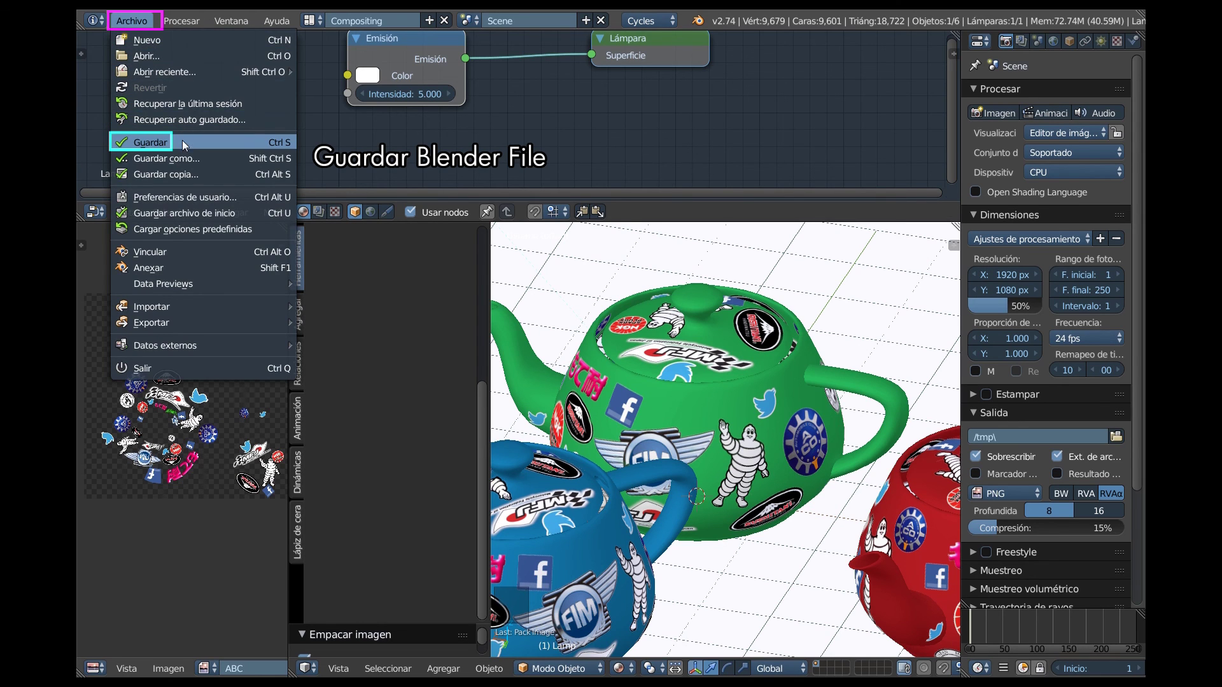
{"action": "left_click", "coordinate": [541, 121]}
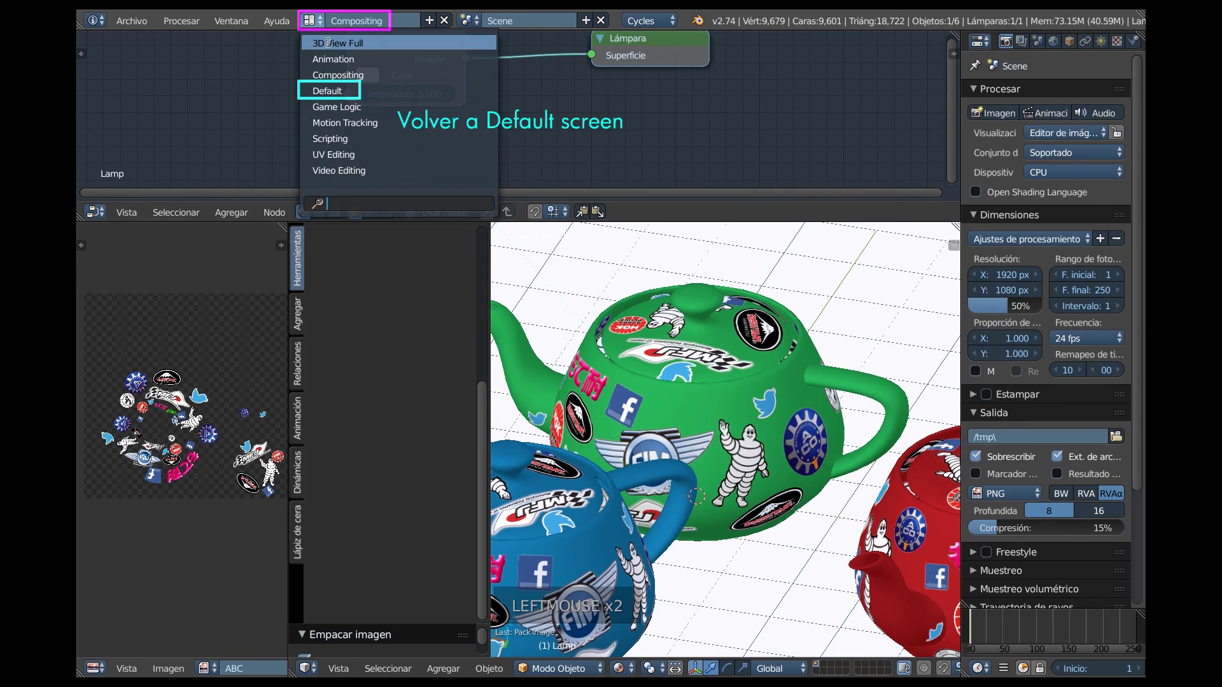
{"action": "left_click", "coordinate": [346, 88]}
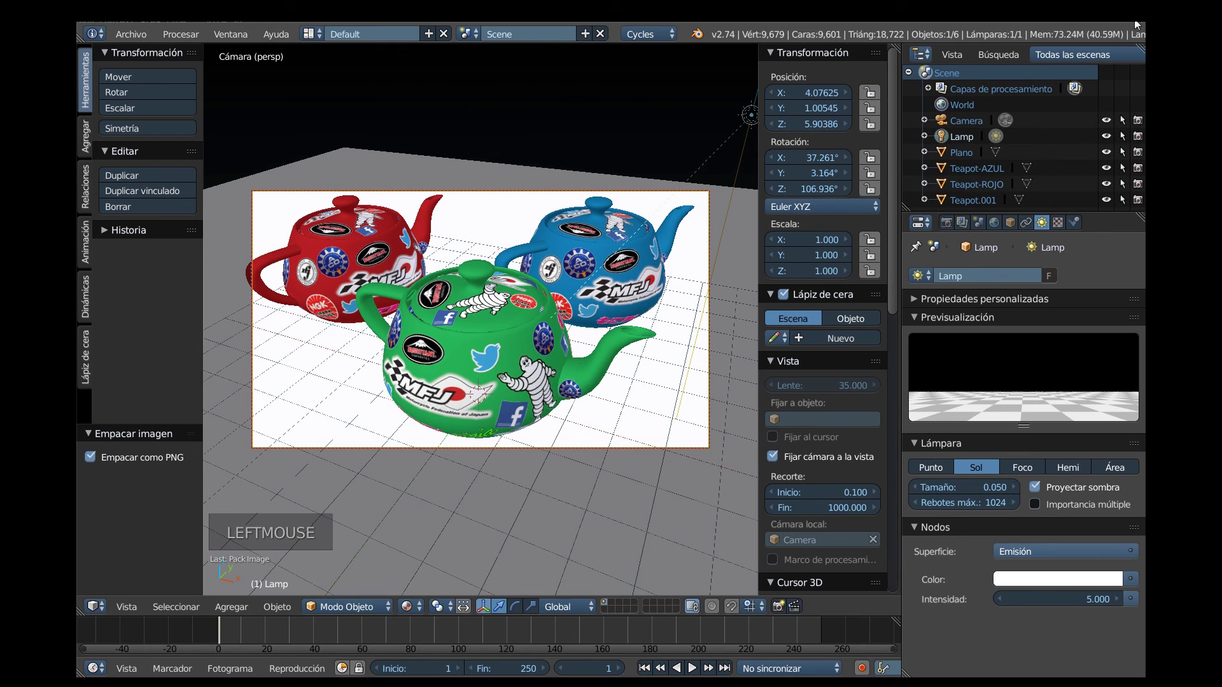